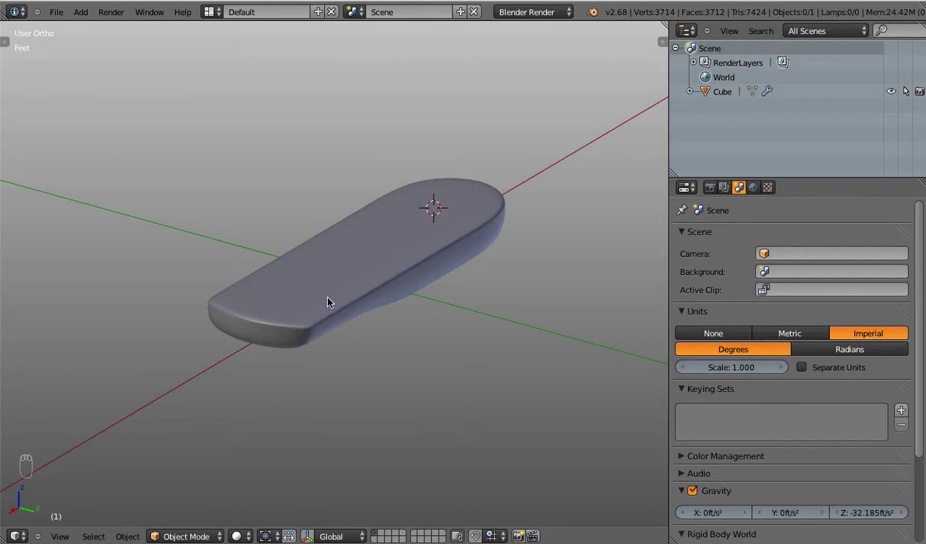
Step: Snap the 3D cursor onto the near end of the remote body as the spot for new objects
middle_click(322, 319)
drag(282, 368, 262, 320)
key(Tab)
key(shift+s)
key(Tab)
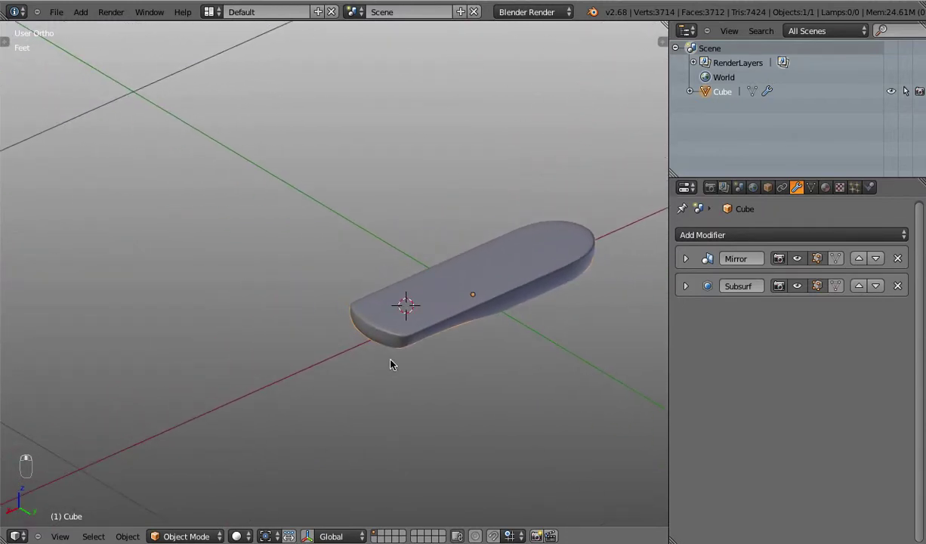
Step: Add a UV sphere at the cursor and raise its segment and ring counts in the operator panel
key(shift+a)
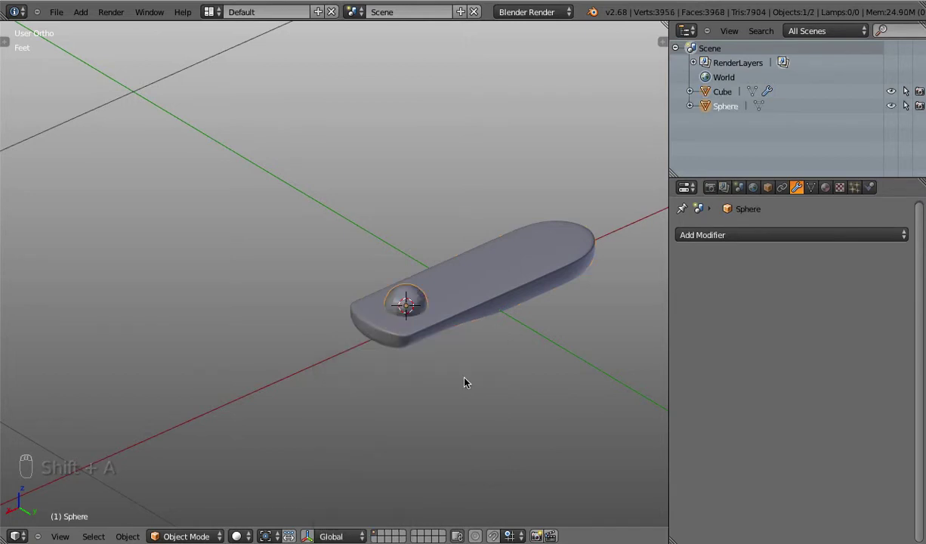
key(t)
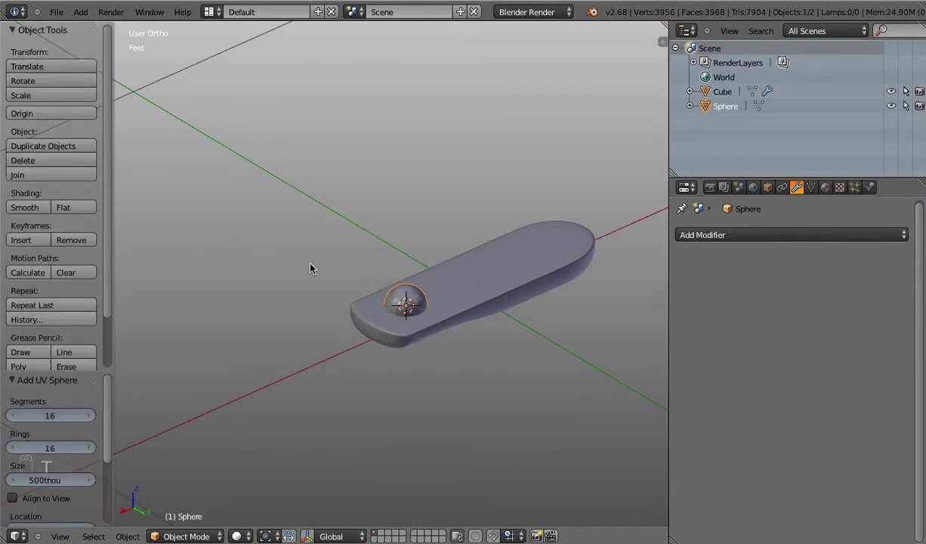
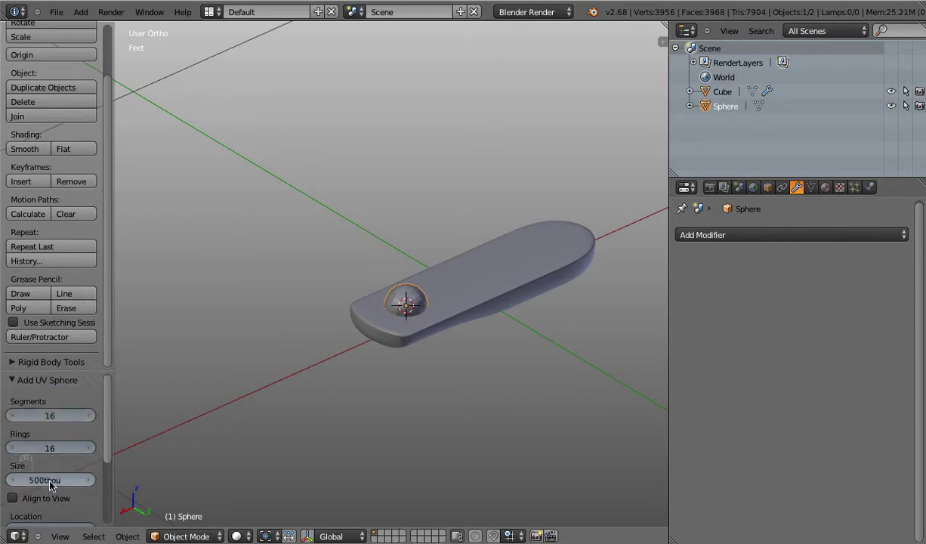
drag(477, 270, 338, 198)
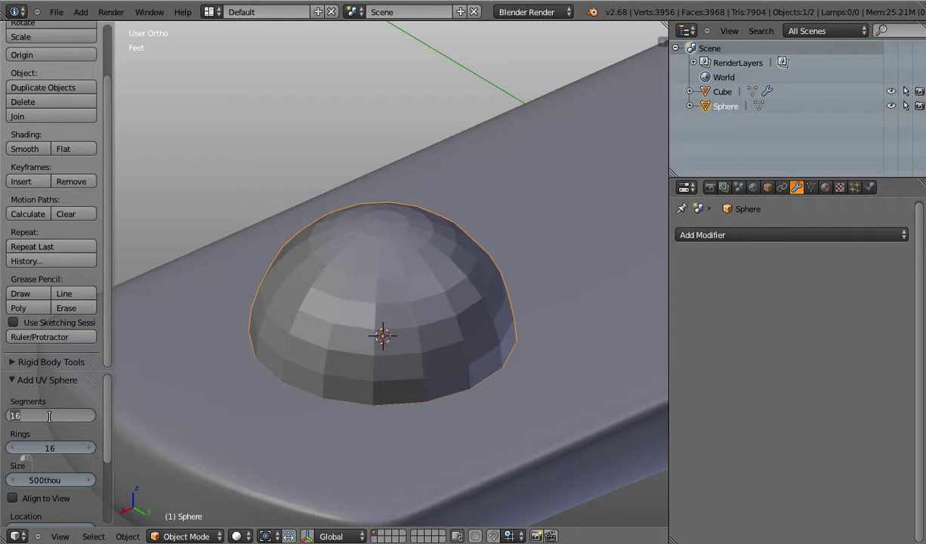
drag(451, 296, 125, 380)
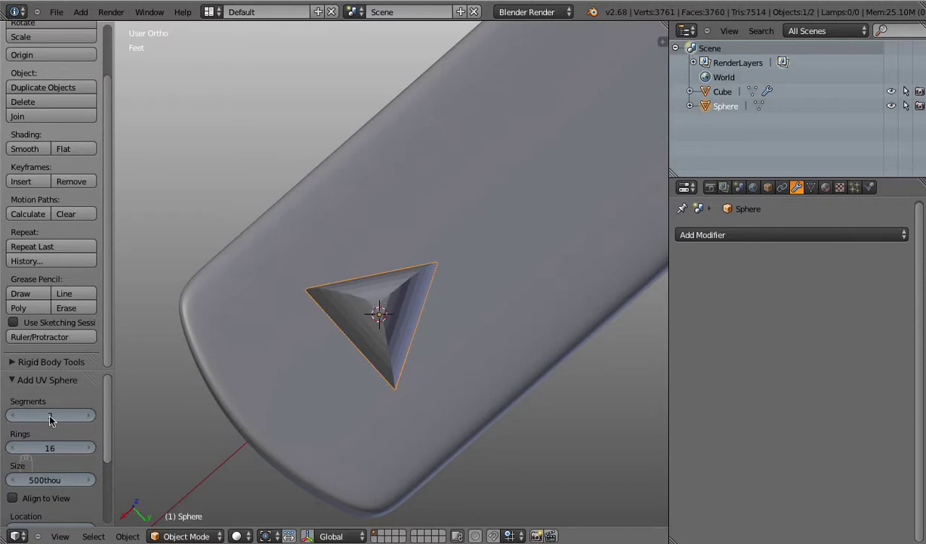
drag(94, 421, 94, 421)
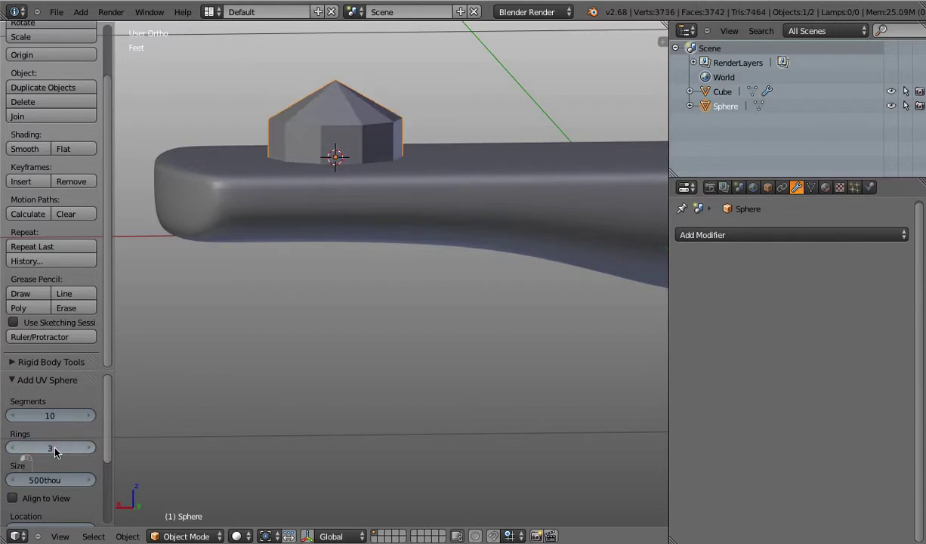
drag(92, 452, 92, 449)
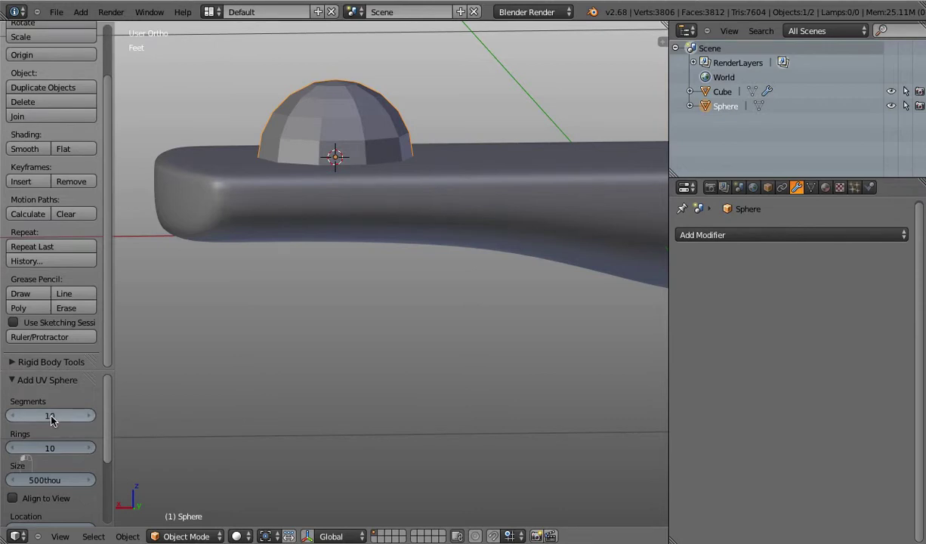
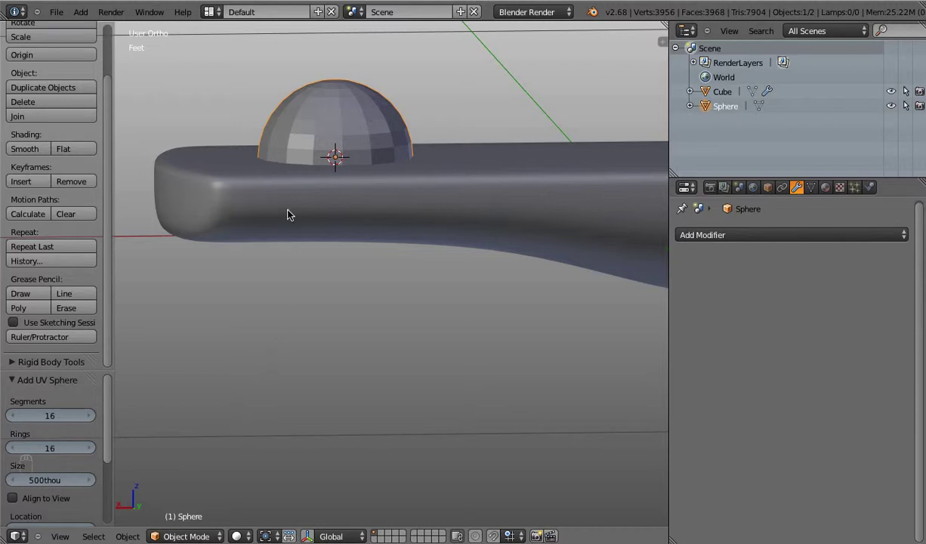
Step: In side view, scale the sphere down in Edit Mode to a small button size
key(t)
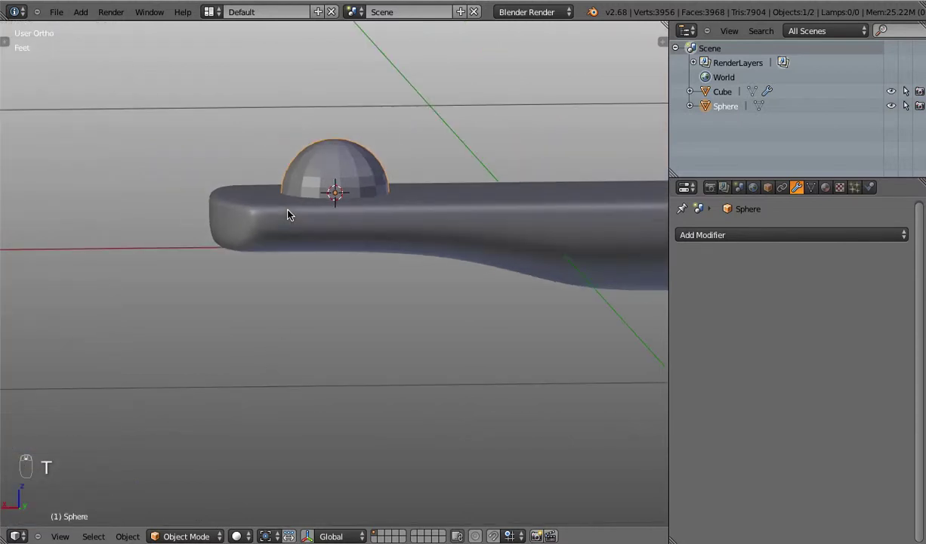
key(KP_1)
key(KP_3)
key(z)
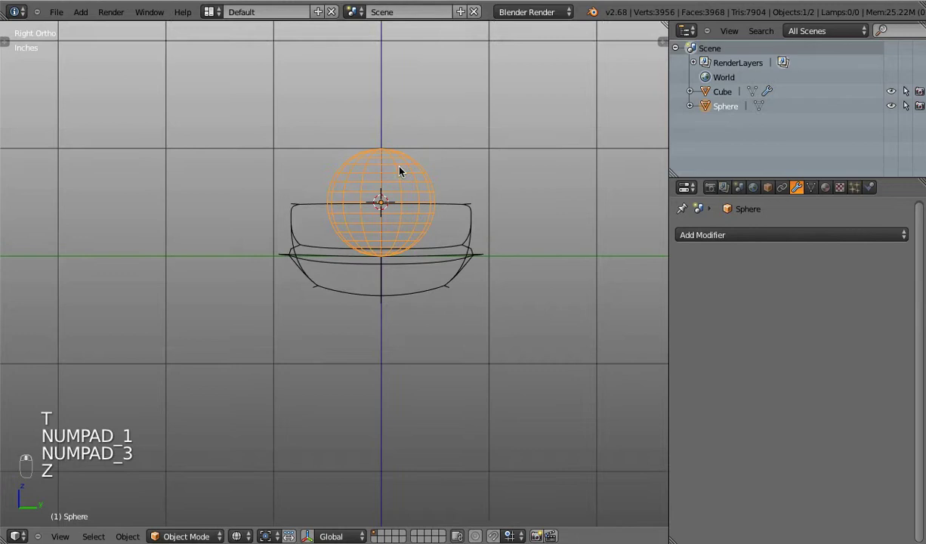
key(z)
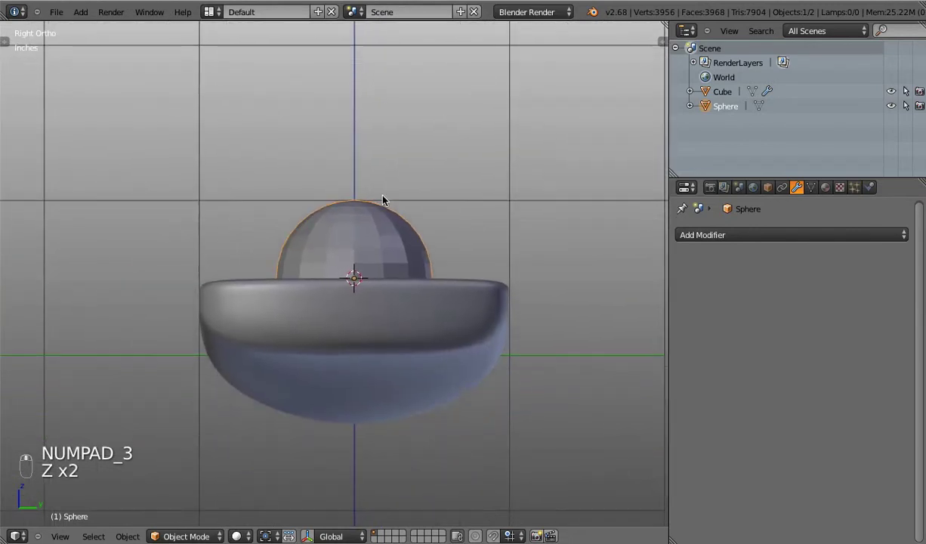
key(Tab)
key(s)
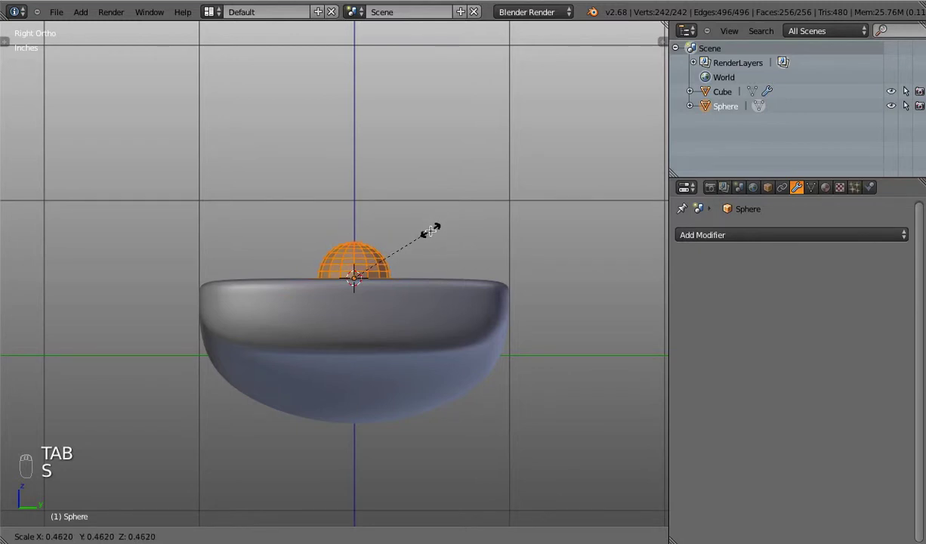
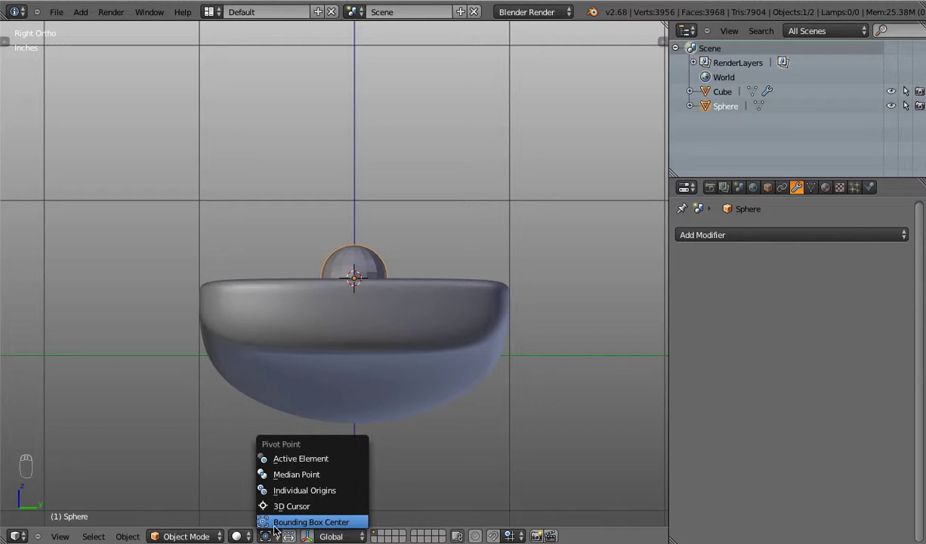
drag(515, 307, 531, 318)
key(Tab)
key(s)
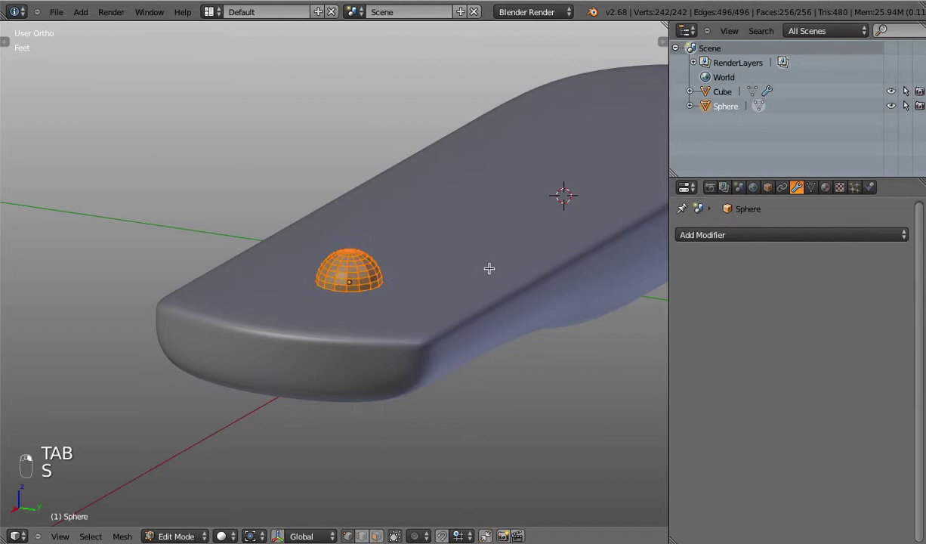
Step: Shrink the sphere further and settle it as a small ball on the remote's top surface
key(,)
key(.)
key(s)
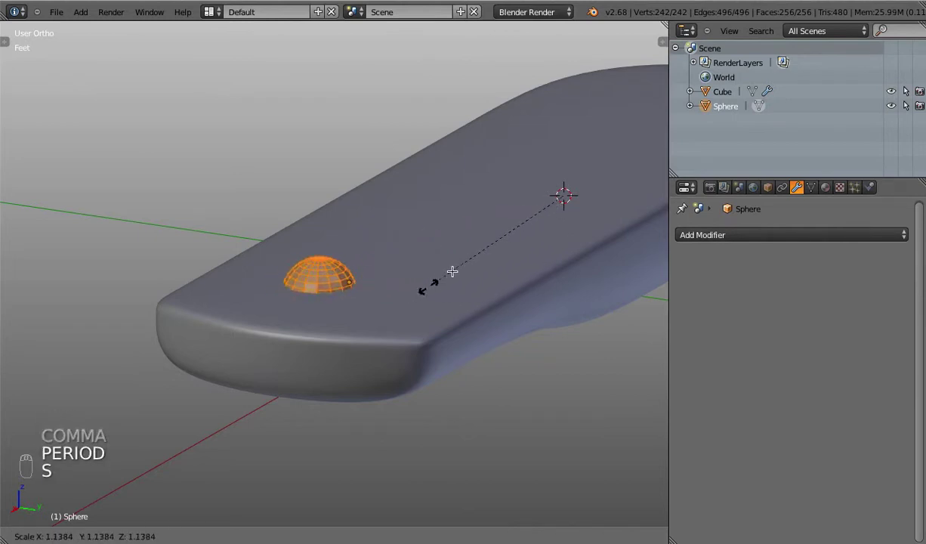
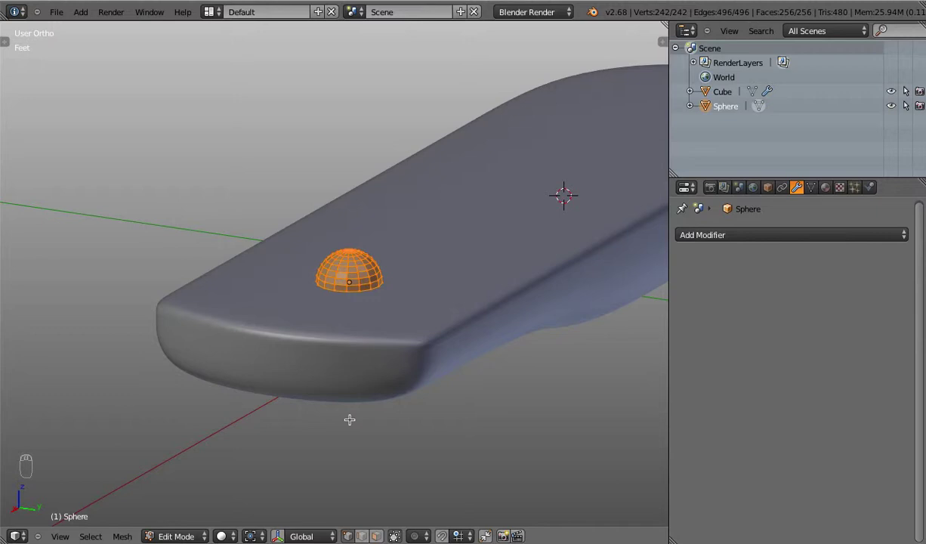
key(,)
key(.)
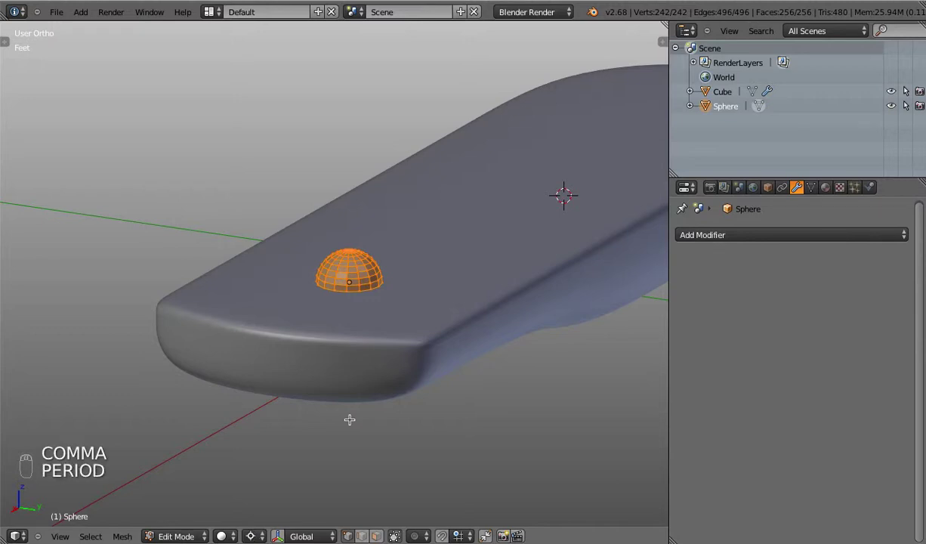
key(,)
key(.)
key(,)
key(.)
key(,)
key(.)
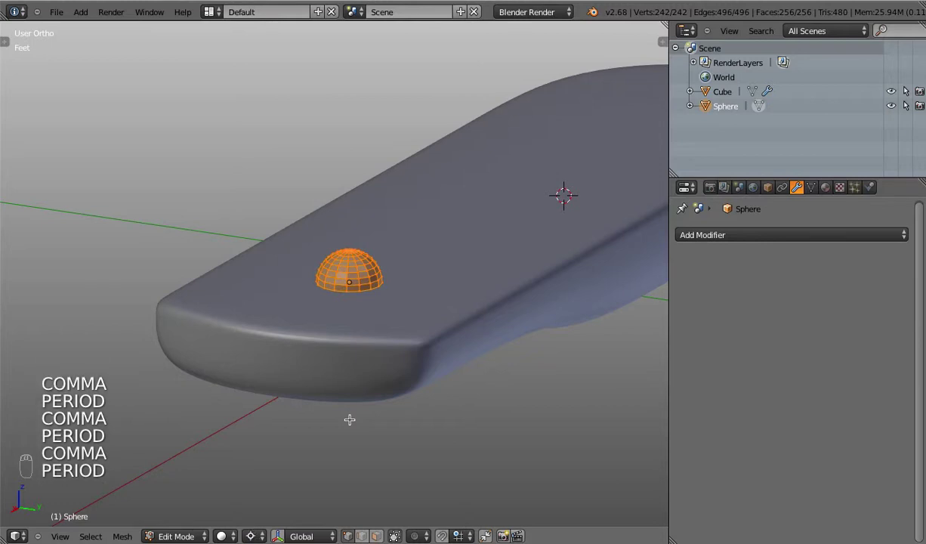
key(,)
key(KP_1)
key(KP_3)
key(Tab)
Step: Raise the sphere, try a row of duplicate buttons beside it, then undo the copies
key(z)
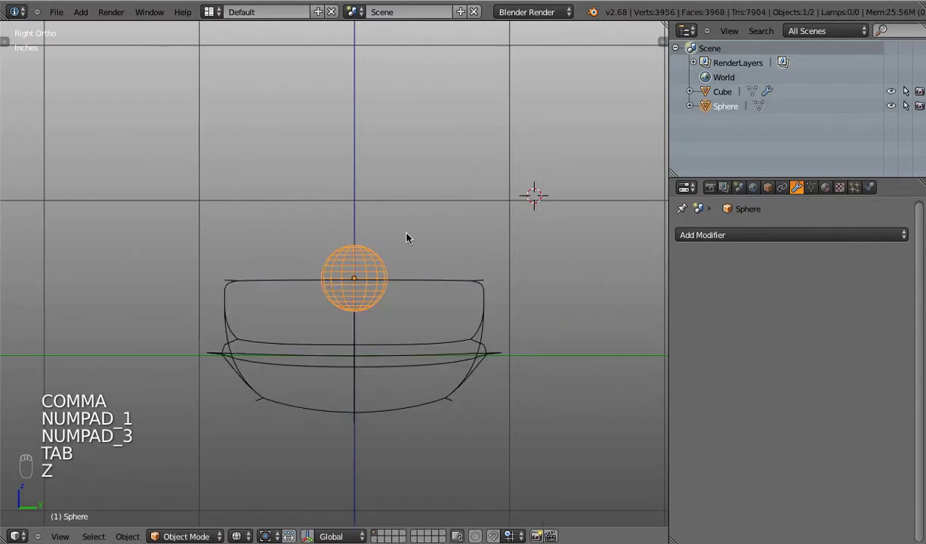
key(z)
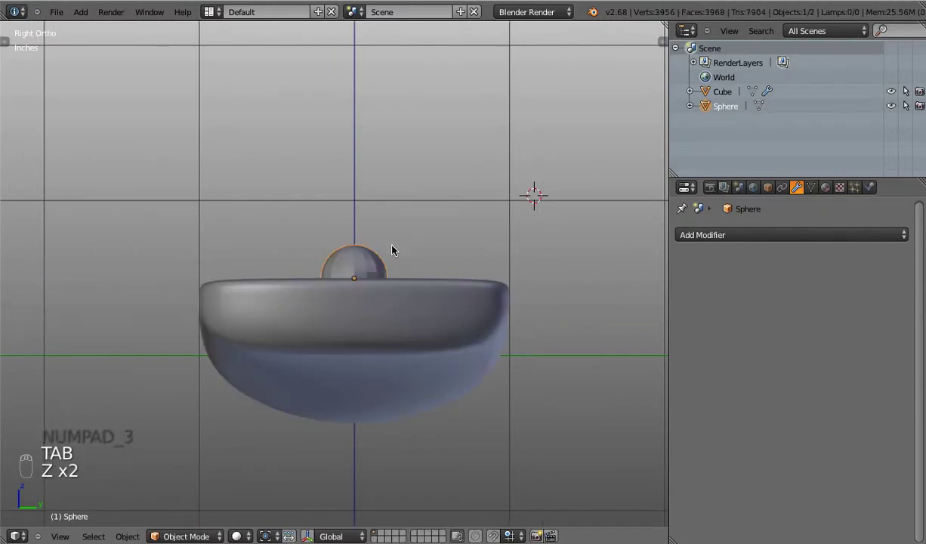
key(g)
click(396, 236)
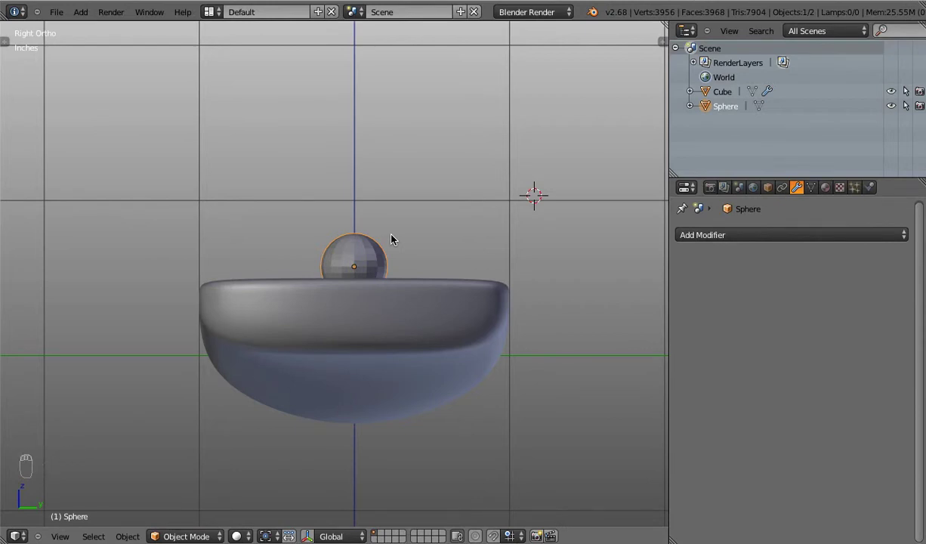
key(shift+d)
drag(473, 232, 356, 290)
key(shift+d)
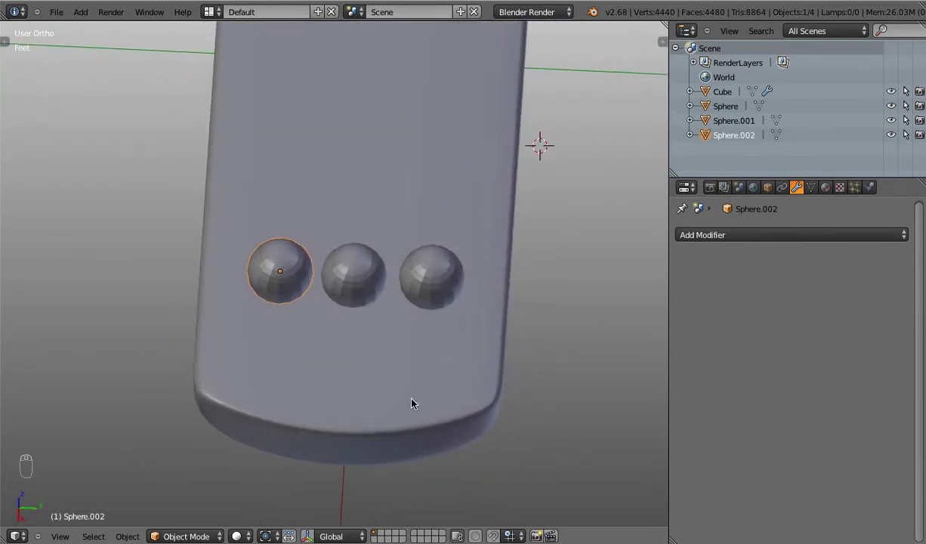
key(shift+x)
Step: From side view, move the single sphere up until it sits fully above the remote's top
key(KP_1)
key(KP_3)
key(z)
key(z)
key(g)
drag(364, 253, 450, 253)
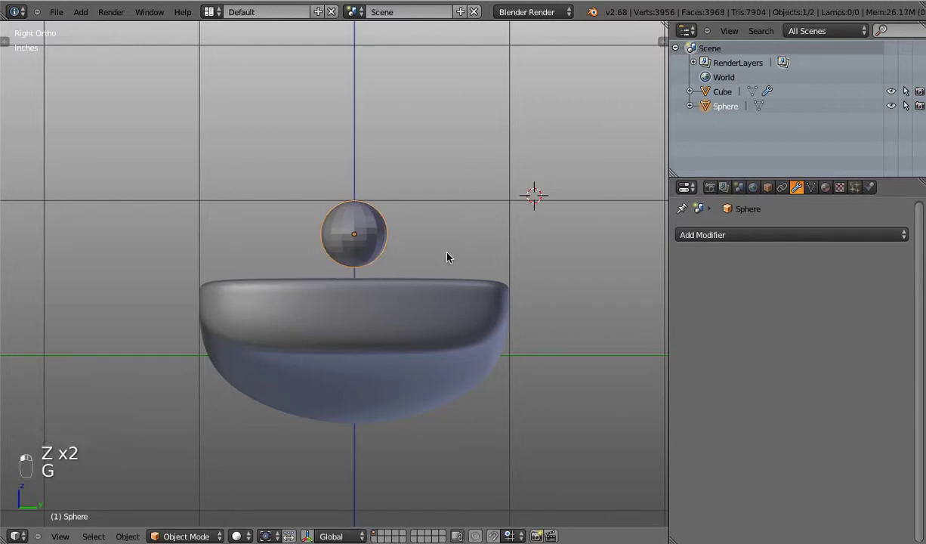
Step: Flatten the sphere vertically in Edit Mode and begin box-selecting its vertices
key(Tab)
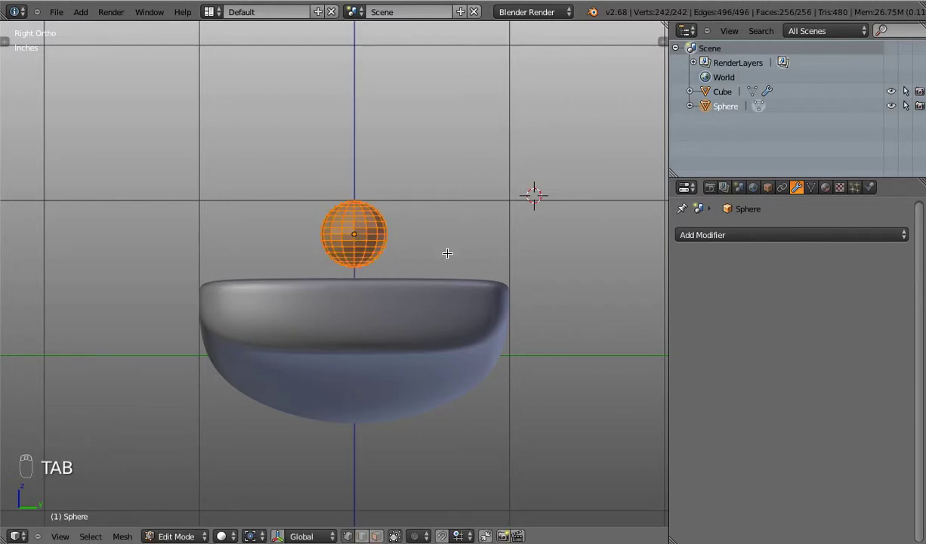
key(s)
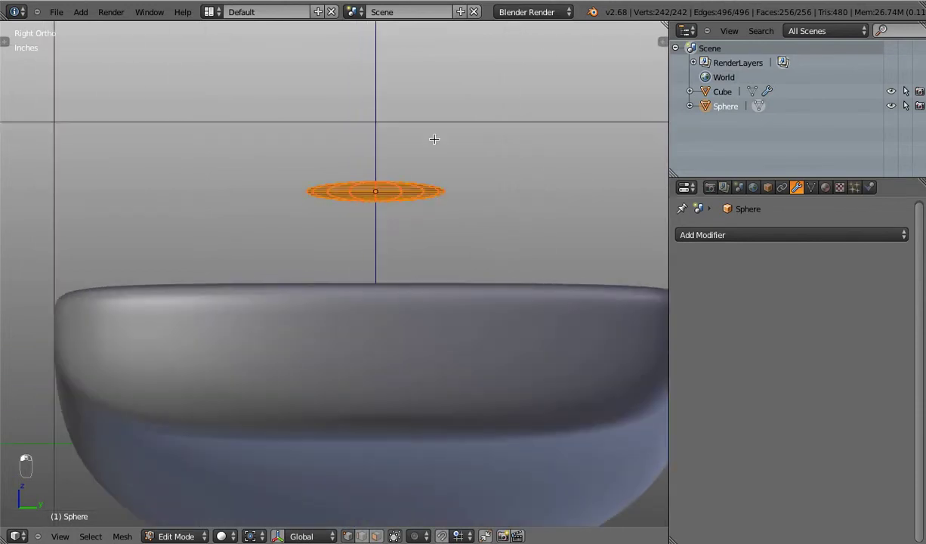
key(z)
key(a)
key(b)
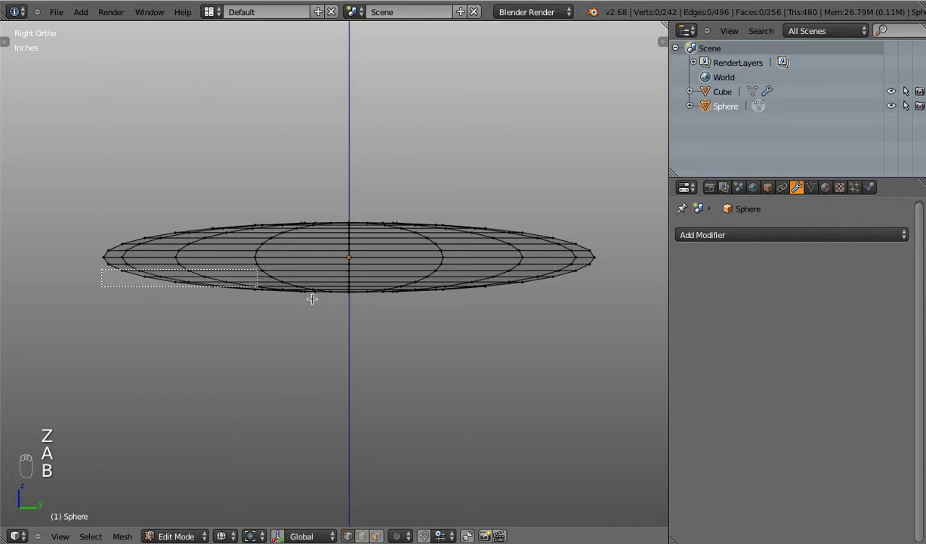
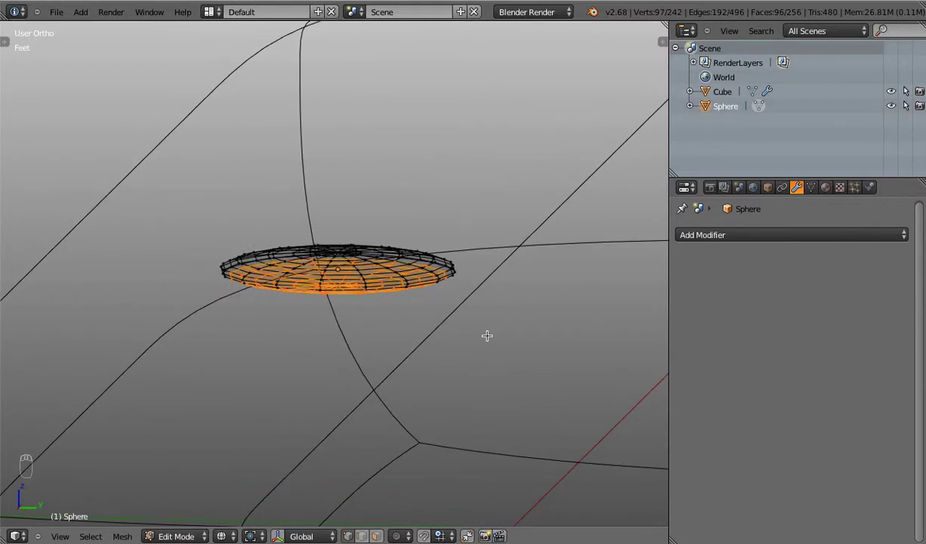
Step: In side view, box-select the top half of the flattened sphere and delete those vertices
key(KP_1)
key(KP_3)
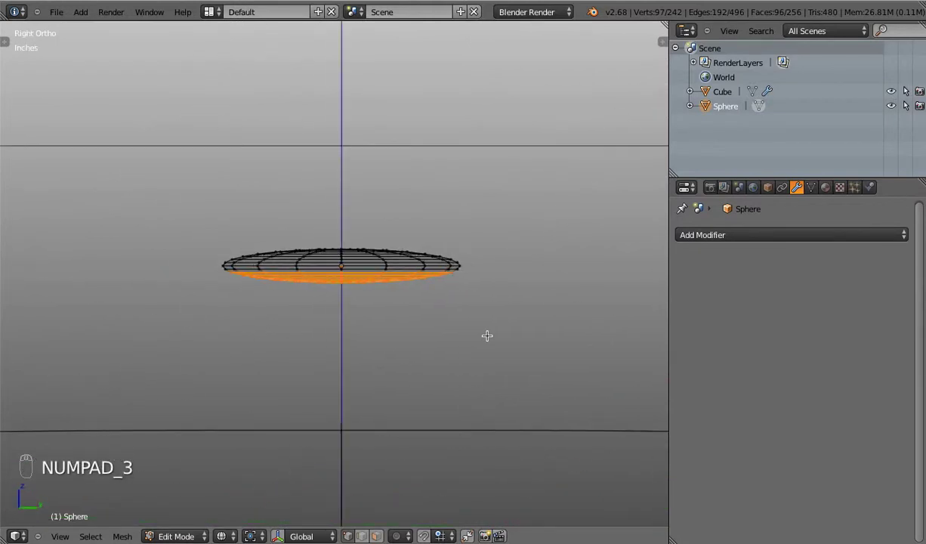
key(a)
key(b)
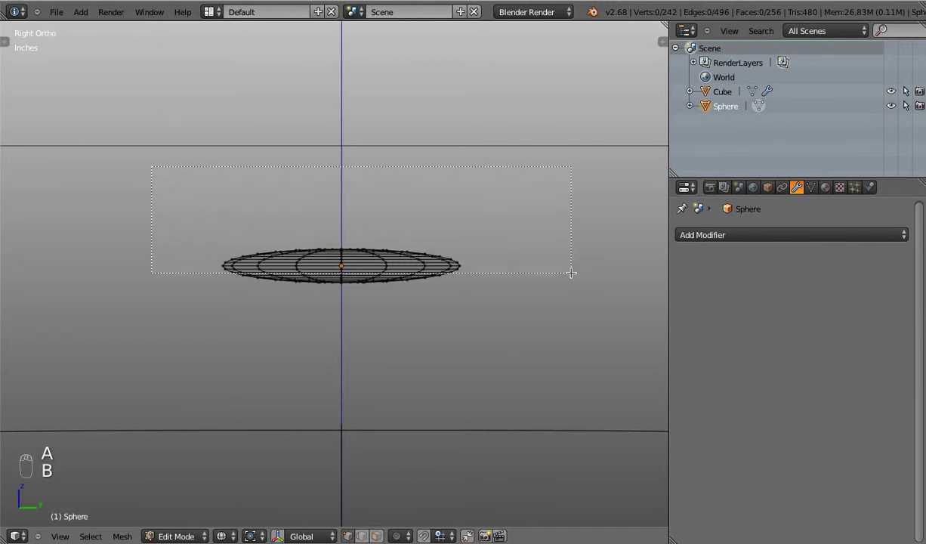
key(x)
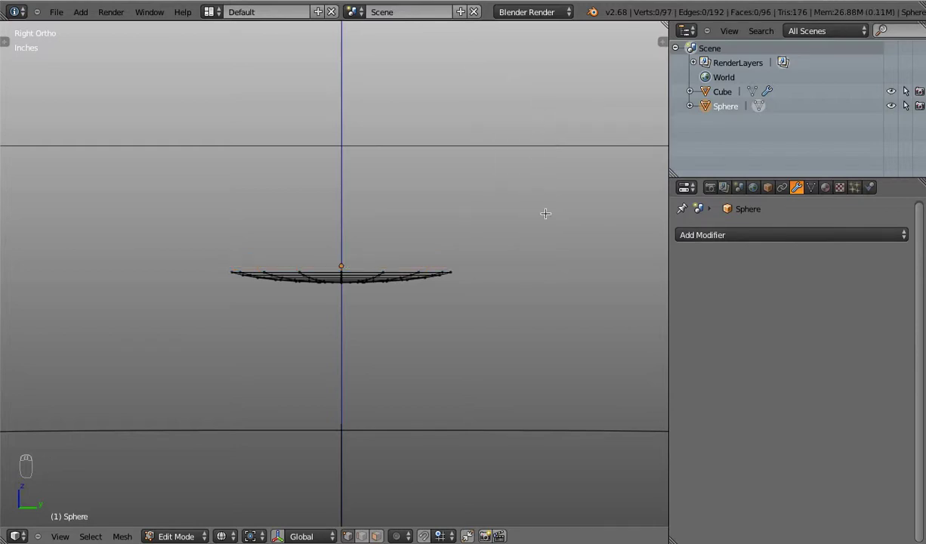
Step: From top view, extrude the dish's outer rim down twice into a short round button
key(z)
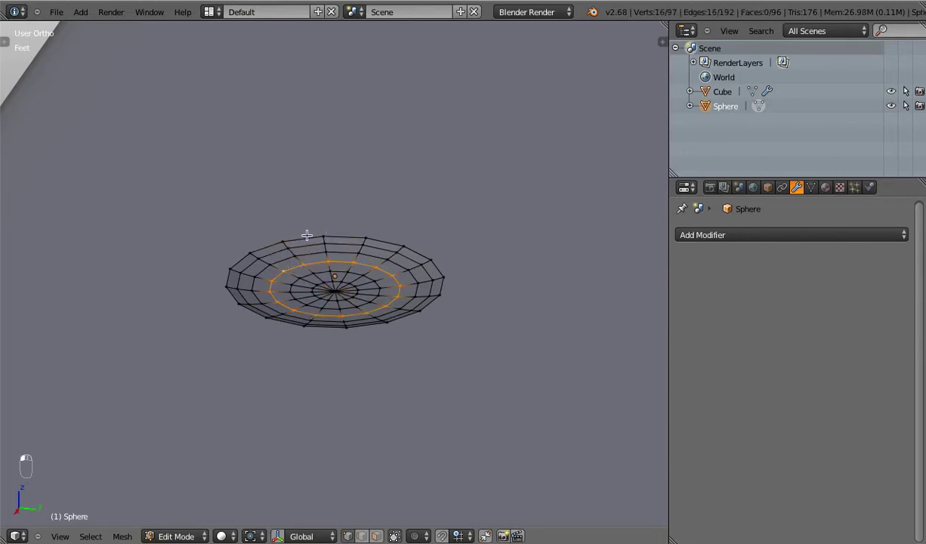
key(KP_7)
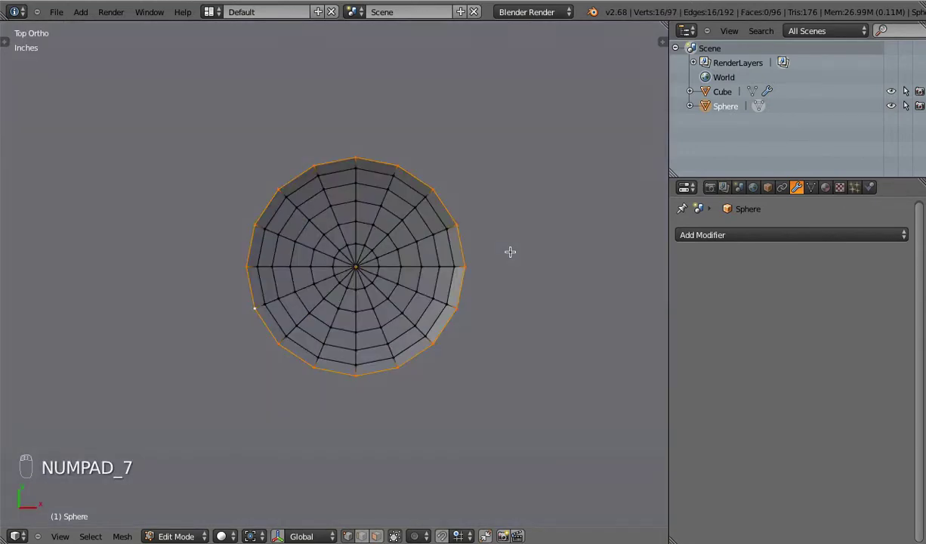
key(e)
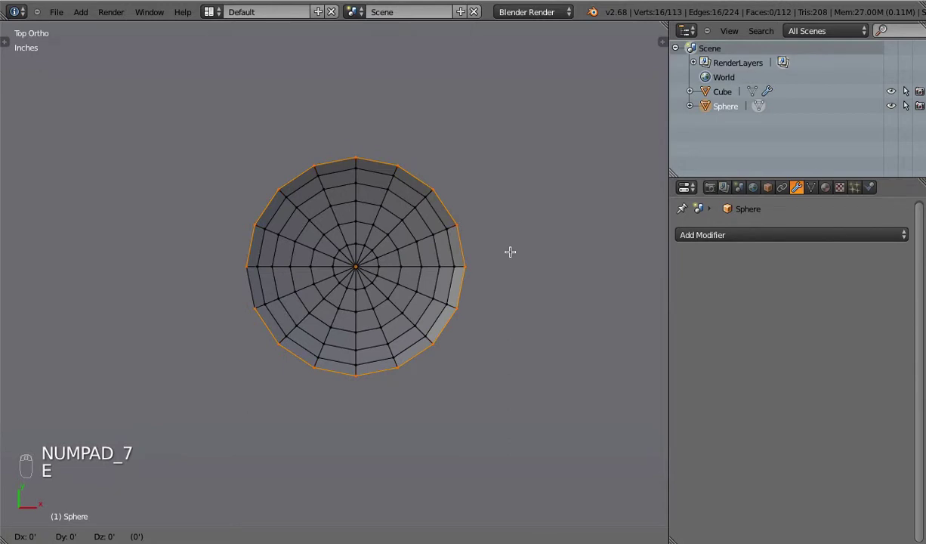
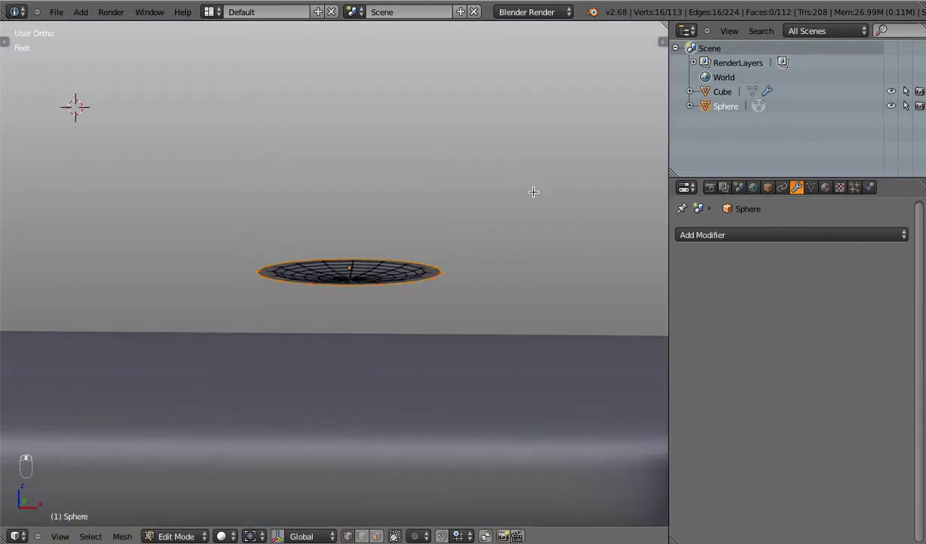
key(e)
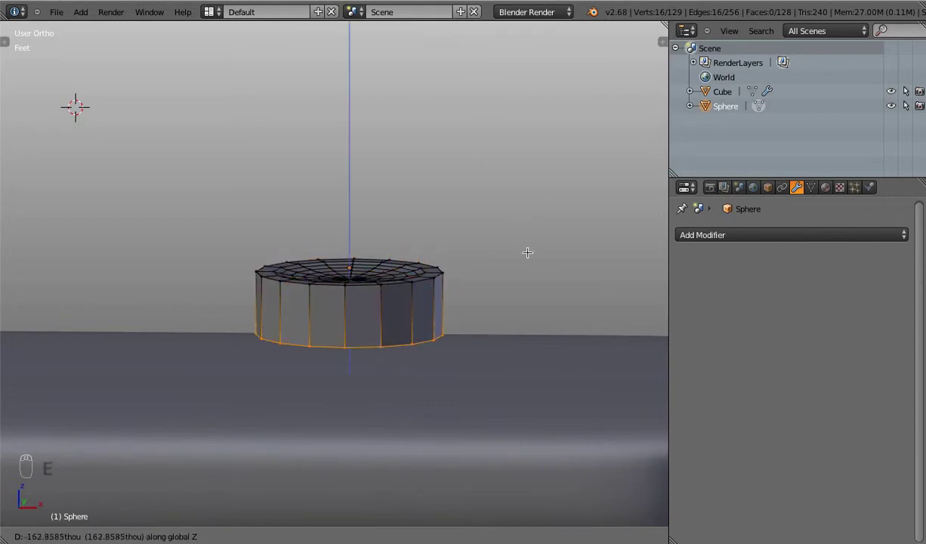
key(Tab)
drag(541, 252, 414, 424)
middle_click(412, 266)
drag(410, 243, 387, 253)
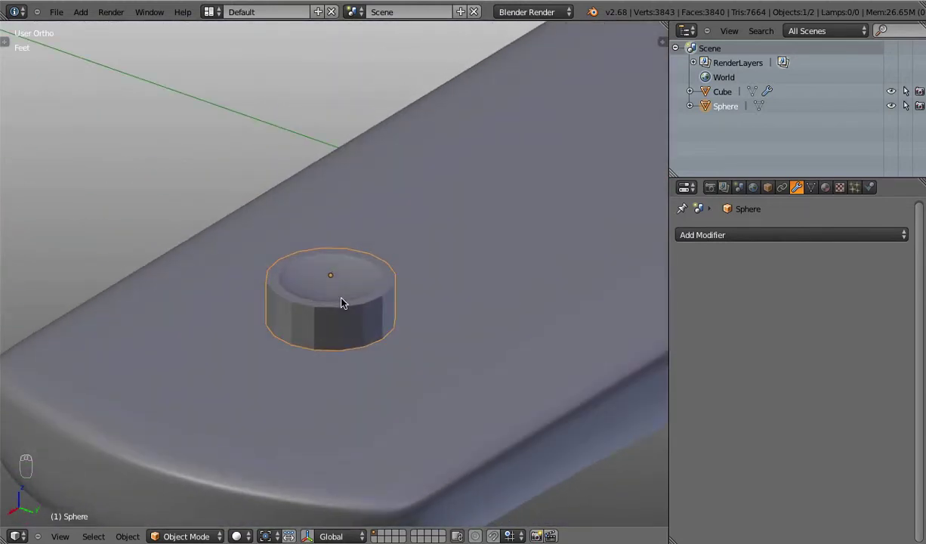
Step: Give the button a Subdivision Surface modifier and smooth shading
drag(362, 311, 761, 241)
drag(761, 242, 751, 394)
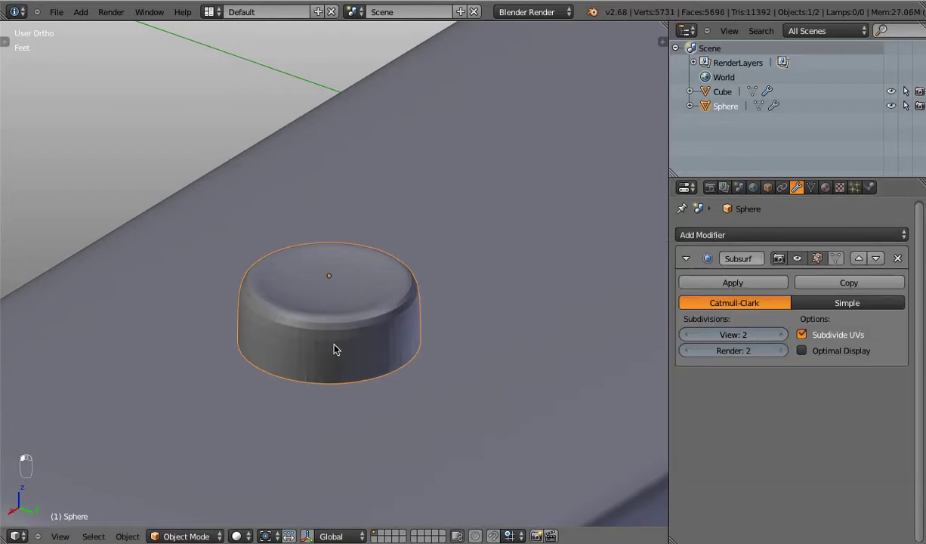
key(Tab)
key(ctrl+r)
key(Tab)
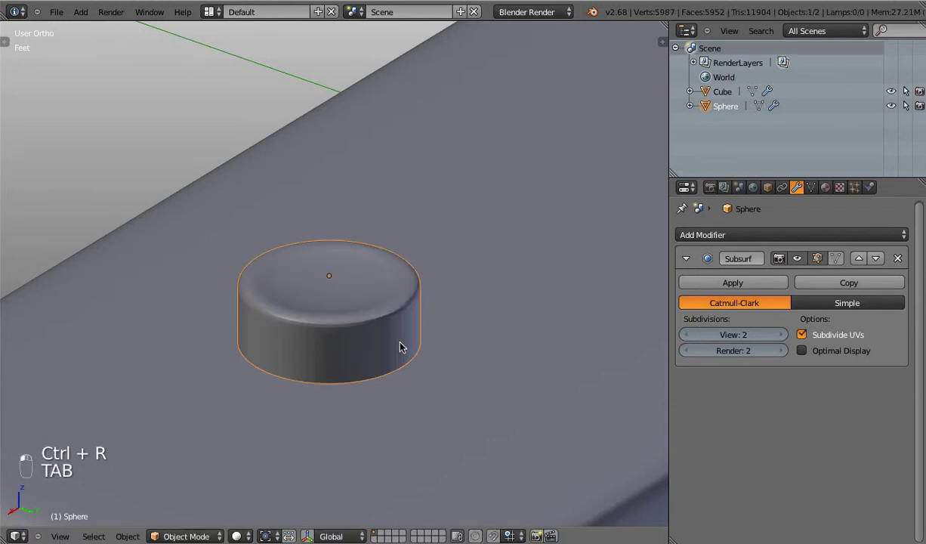
key(t)
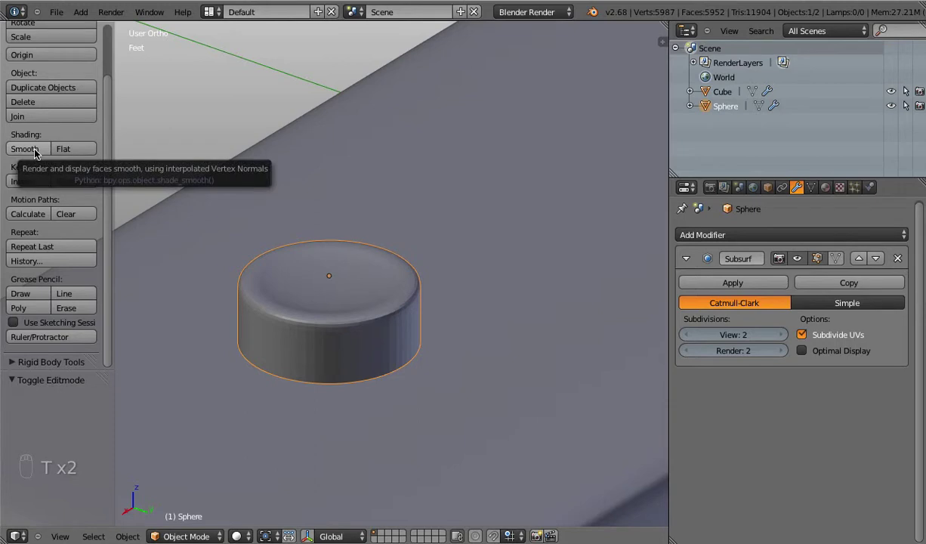
drag(38, 153, 322, 277)
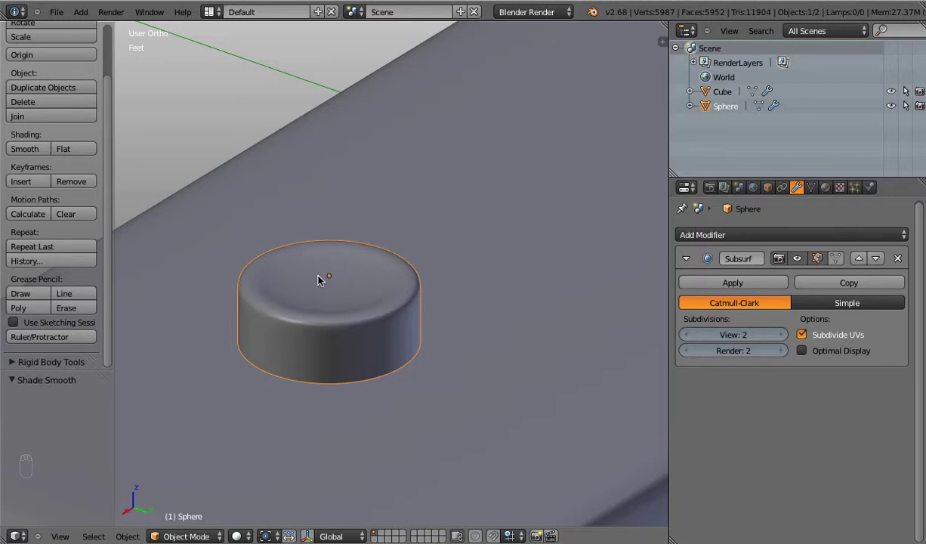
Step: Add an edge loop around the button's side to tighten its rounded top edge
key(Tab)
key(a)
key(a)
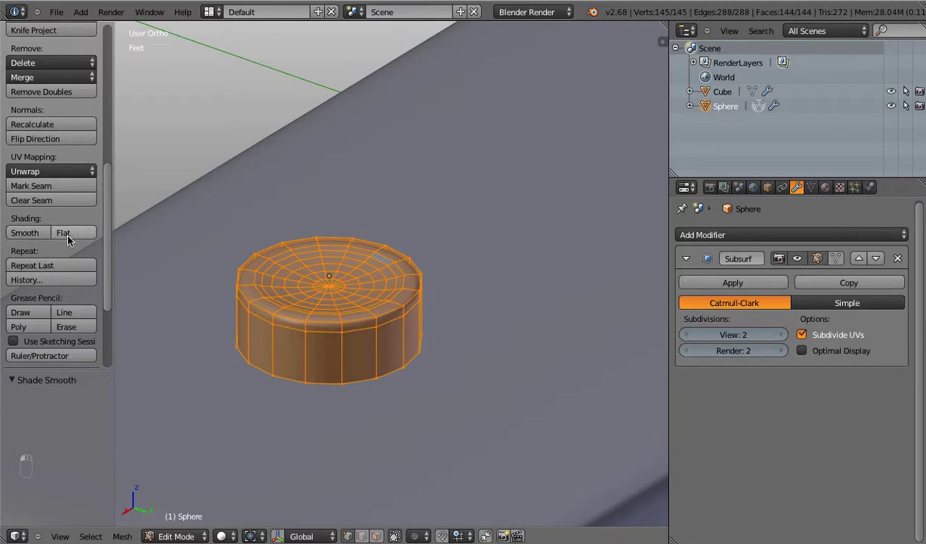
key(a)
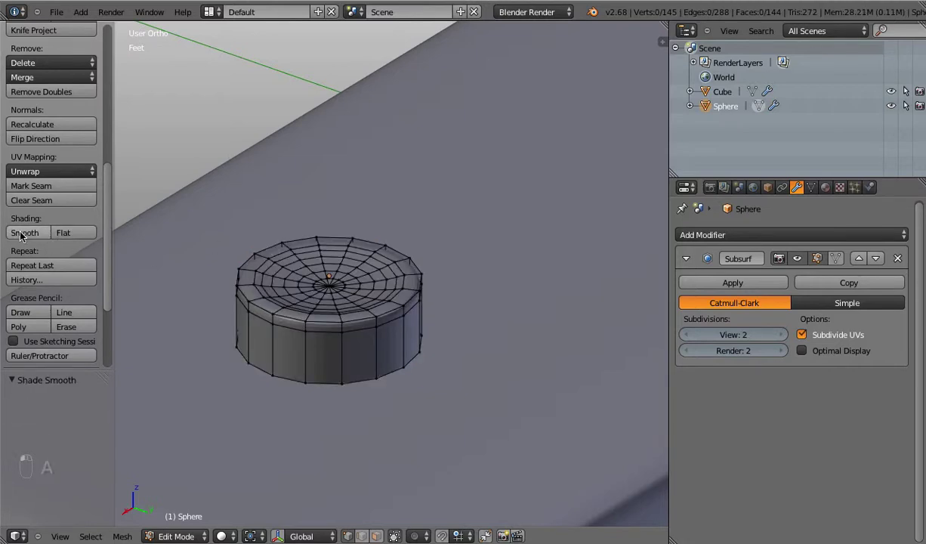
key(Tab)
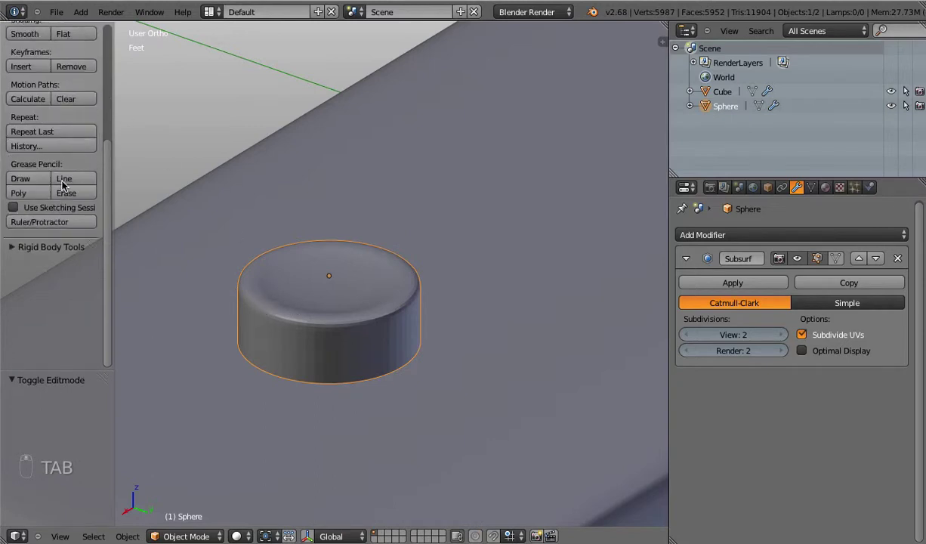
Step: Check the button mesh in Edit Mode and orbit to inspect the smoothed result
key(Tab)
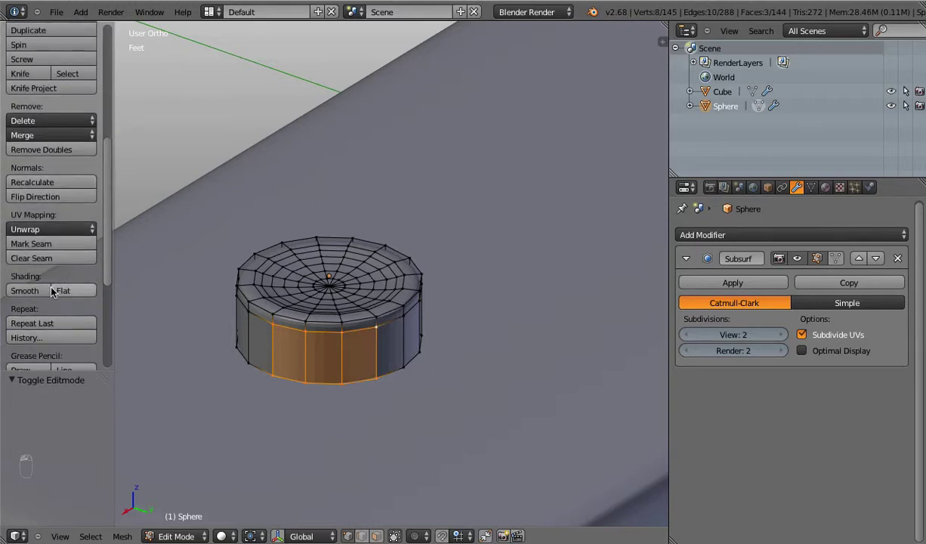
drag(43, 290, 294, 331)
key(Tab)
drag(395, 366, 431, 331)
middle_click(431, 331)
click(436, 322)
click(444, 331)
drag(456, 334, 425, 335)
key(Tab)
key(a)
key(a)
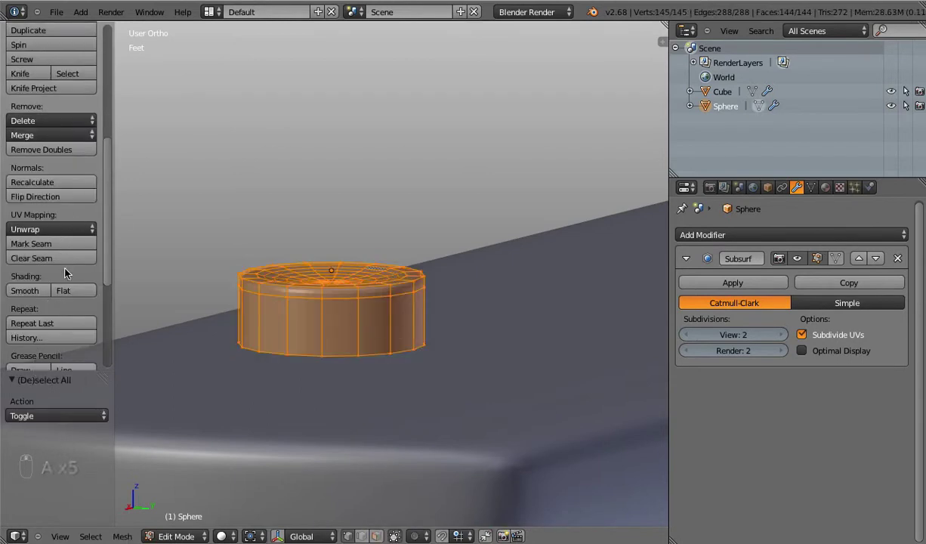
key(Tab)
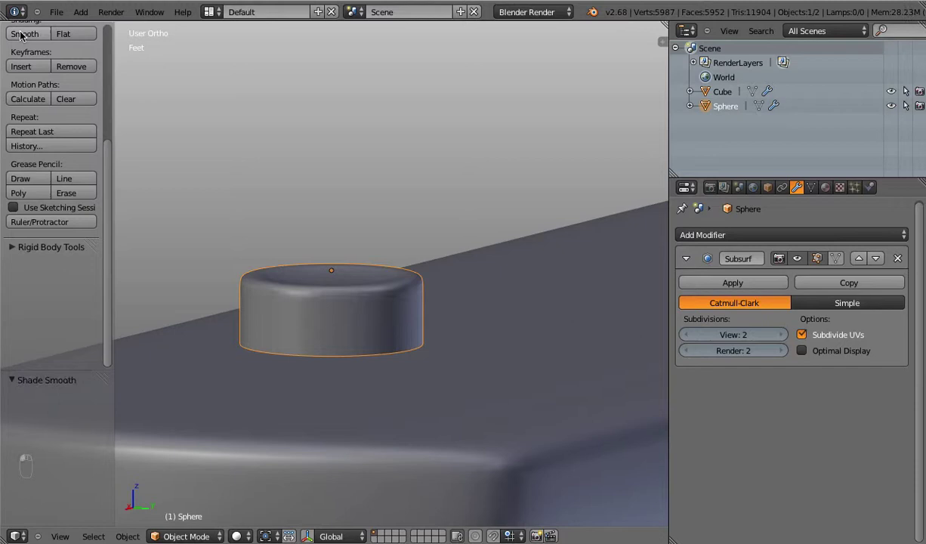
Step: Inspect the button from side view in wireframe, then return to object mode
key(t)
key(KP_1)
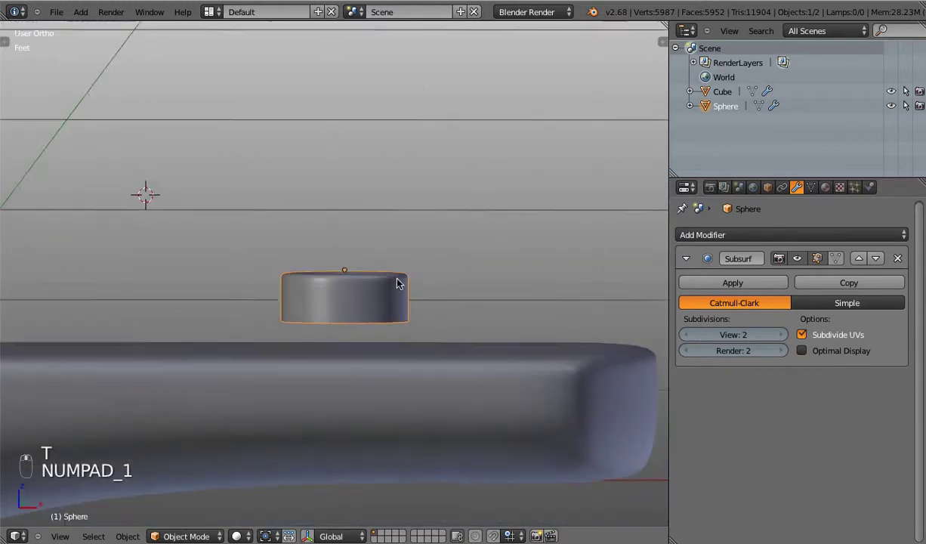
key(Tab)
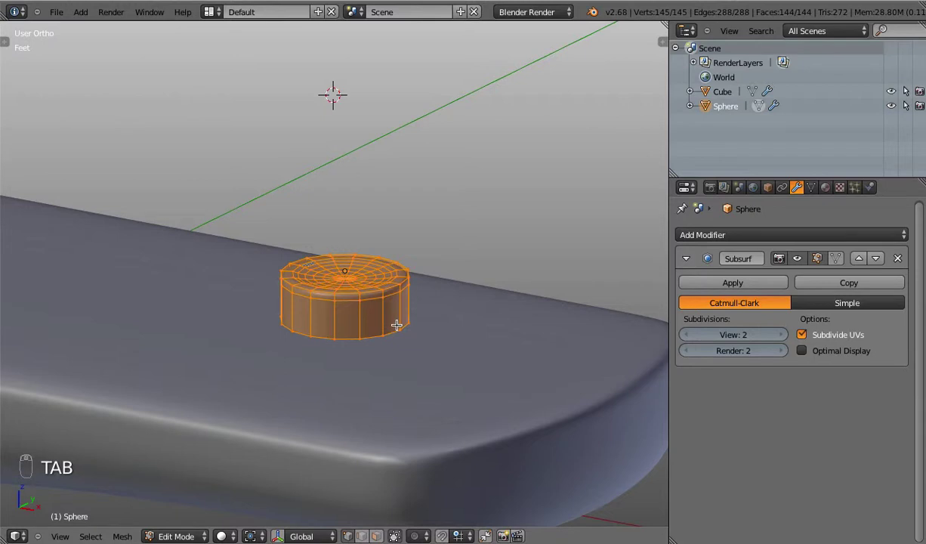
key(z)
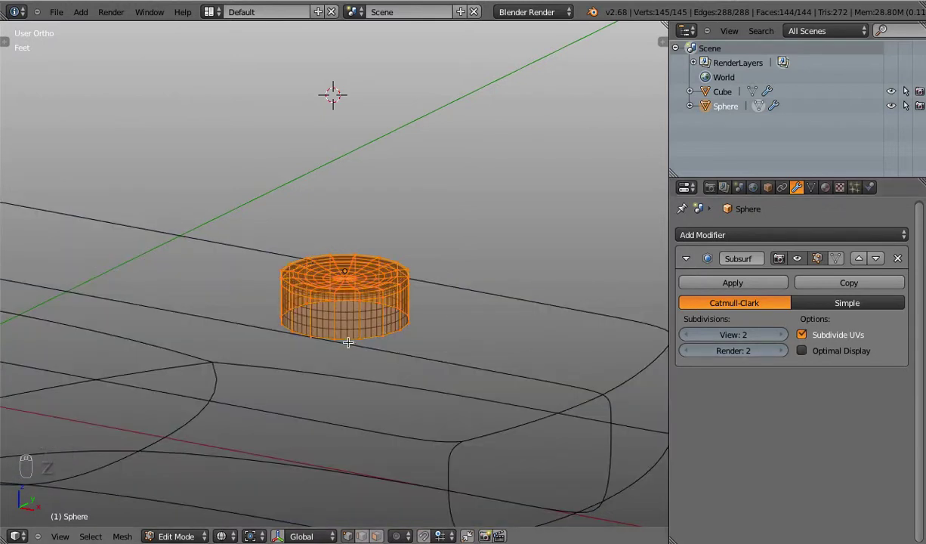
middle_click(421, 386)
key(z)
key(Tab)
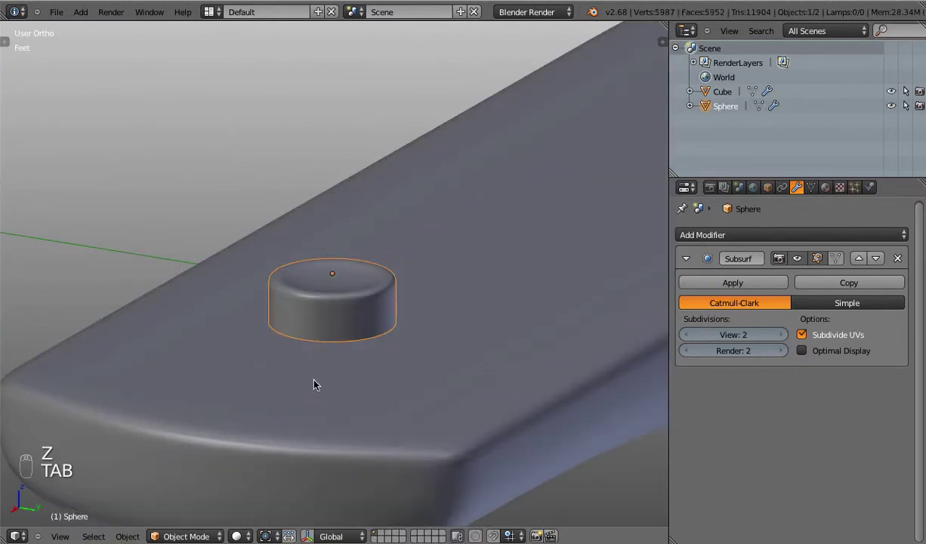
key(t)
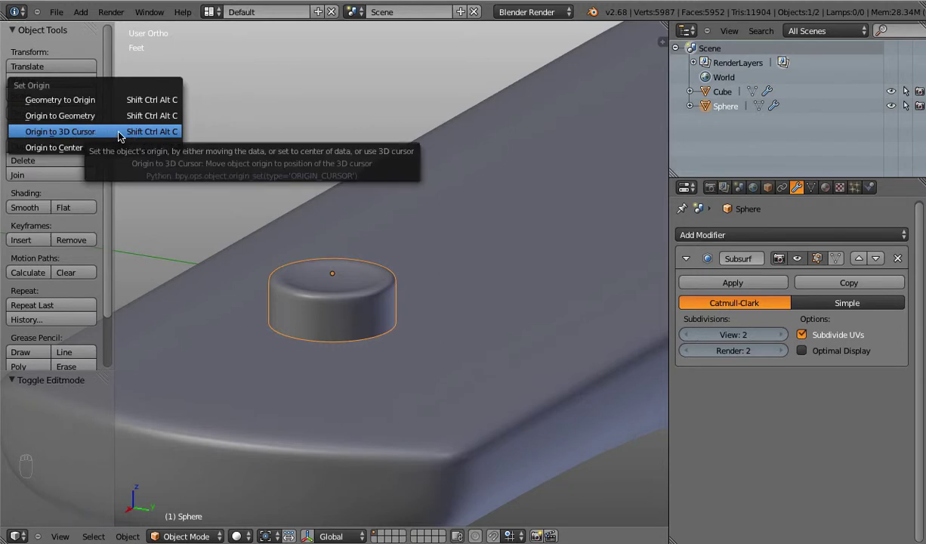
Step: Snap the 3D cursor to the button's centre and set the button's origin to the 3D cursor
key(KP_1)
key(z)
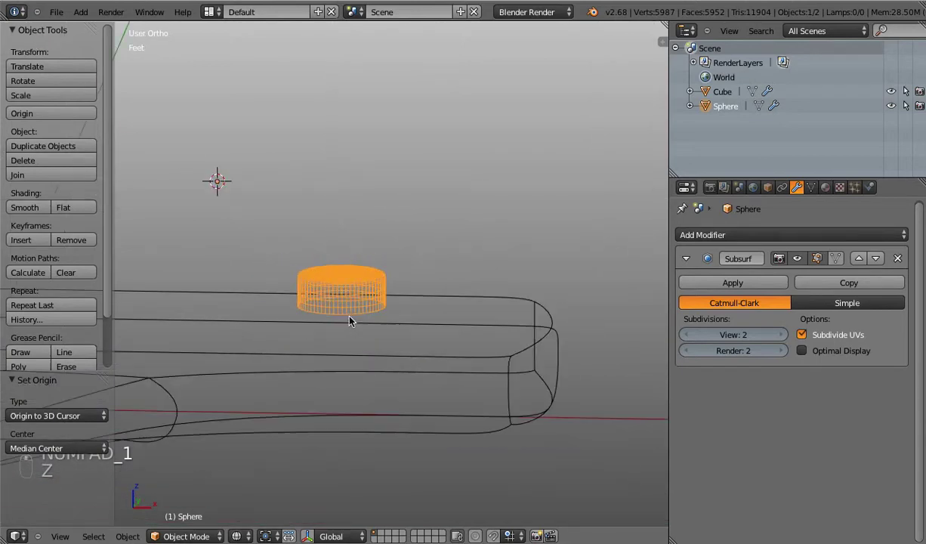
key(Tab)
key(shift+s)
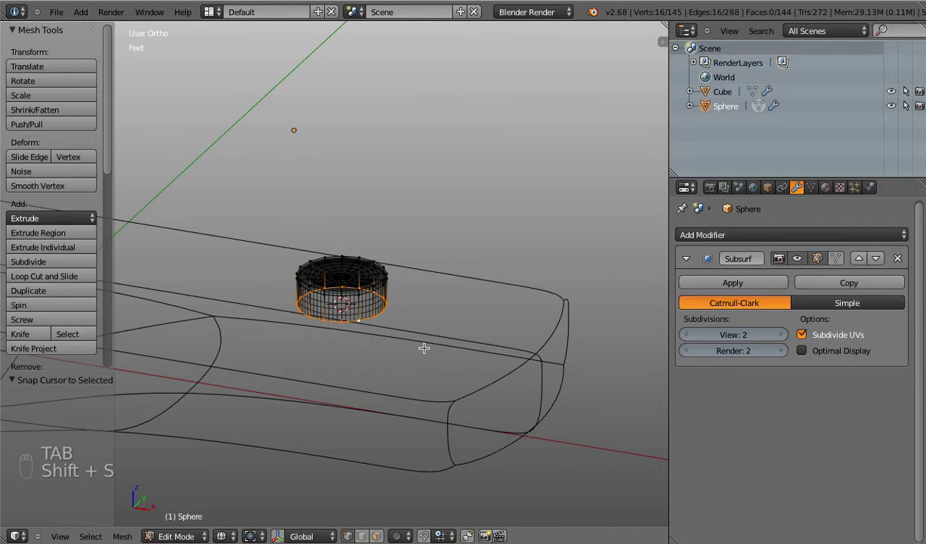
key(Tab)
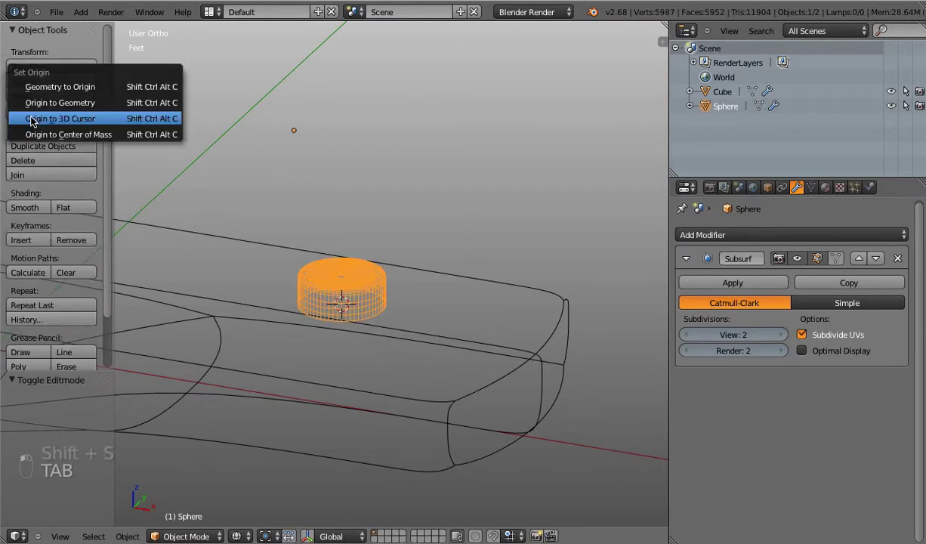
middle_click(348, 278)
drag(407, 272, 413, 340)
key(z)
drag(397, 361, 356, 351)
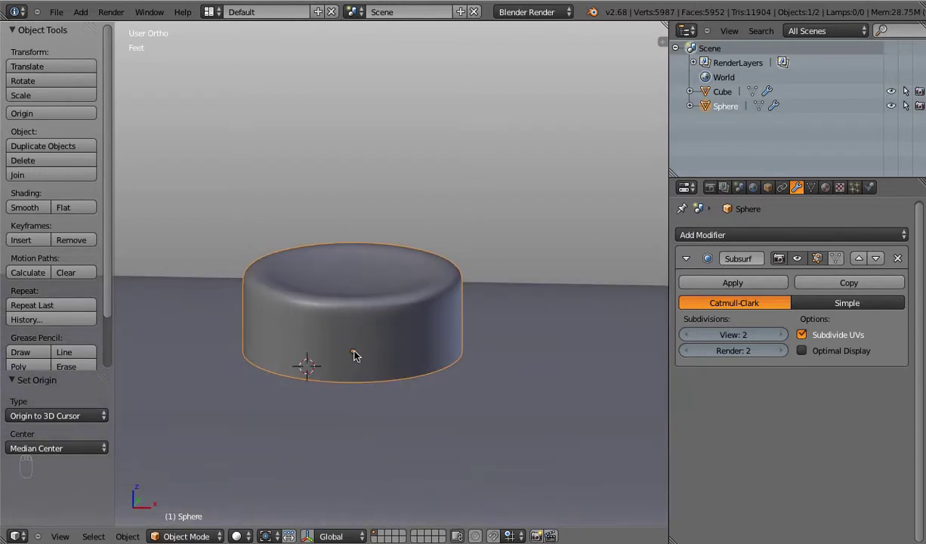
Step: From front view, try tilting the button and nudging its mesh, cancelling the changes
key(KP_1)
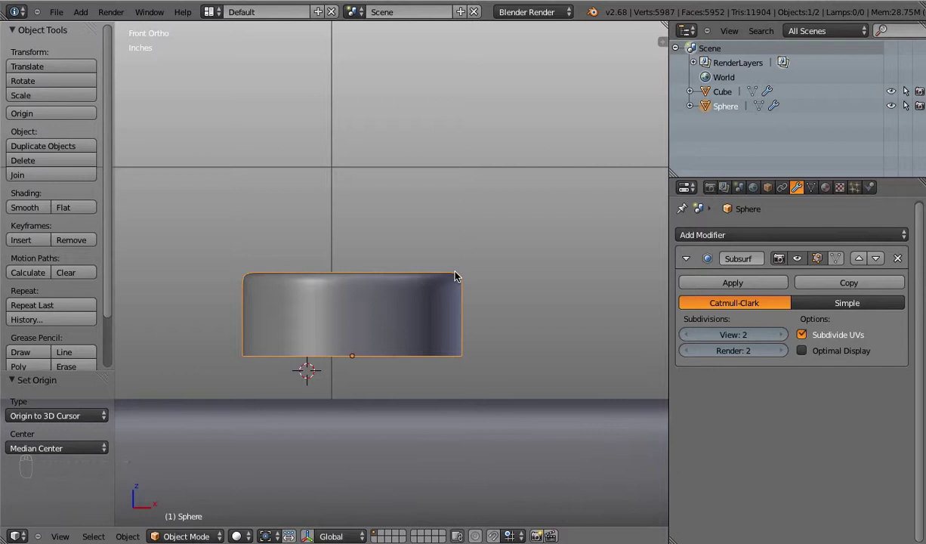
key(r)
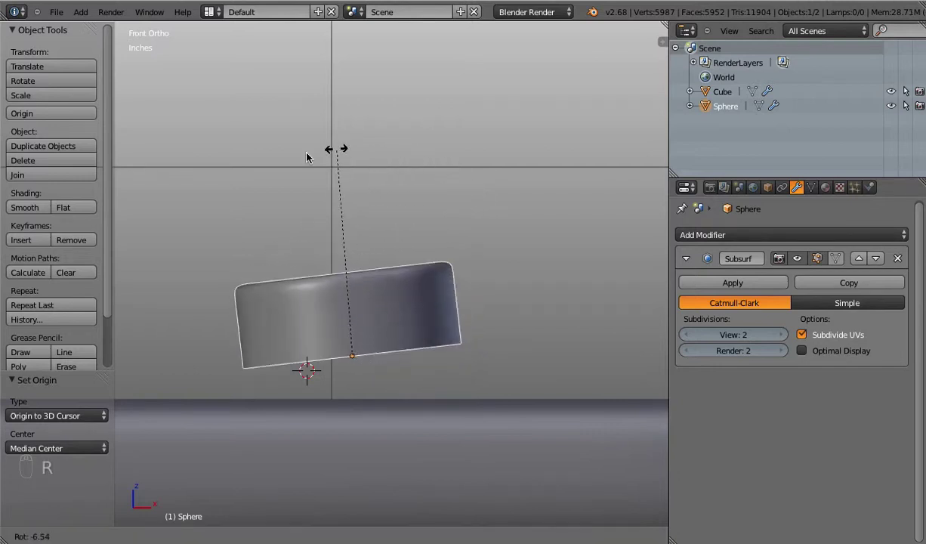
drag(416, 207, 537, 186)
key(s)
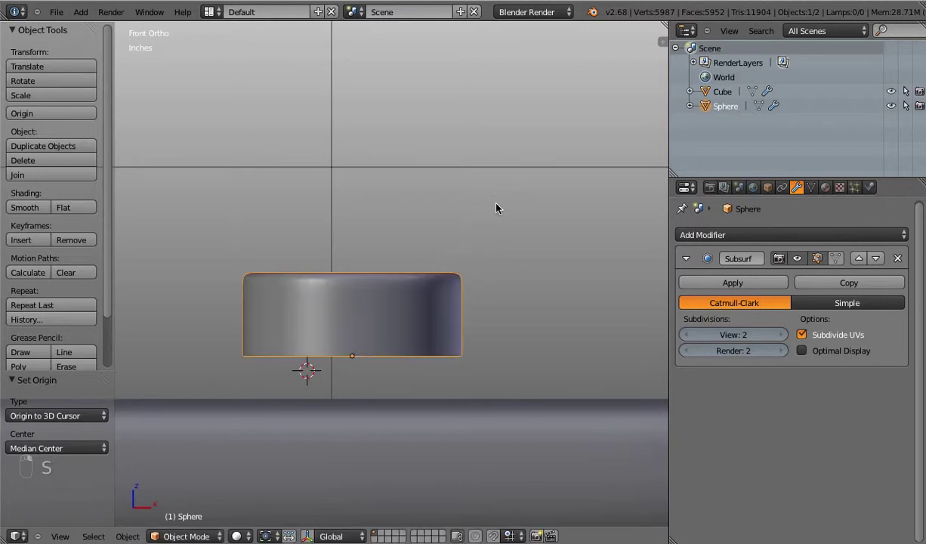
key(Tab)
key(a)
key(a)
key(g)
key(g)
key(Tab)
Step: Try resizing and rotating the button, then move it down onto the remote's top surface
key(s)
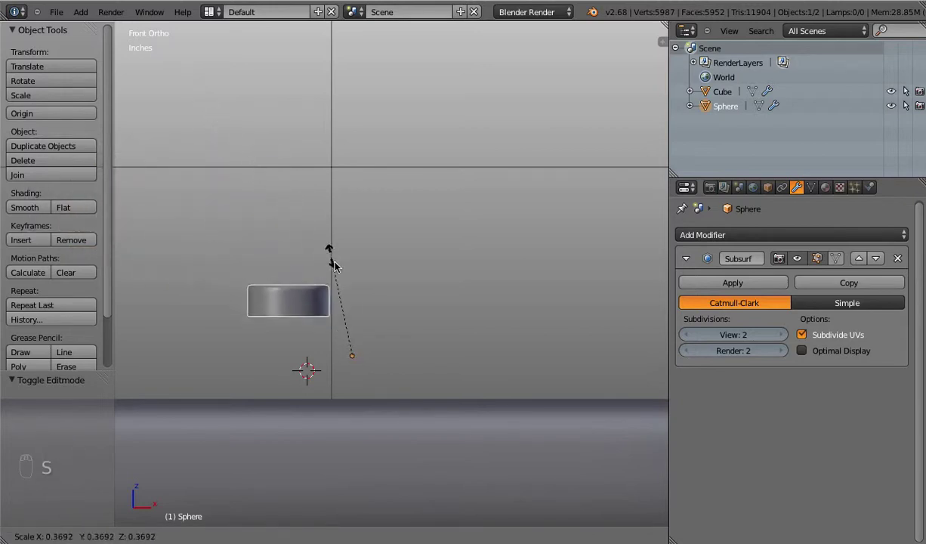
drag(251, 164, 262, 128)
key(r)
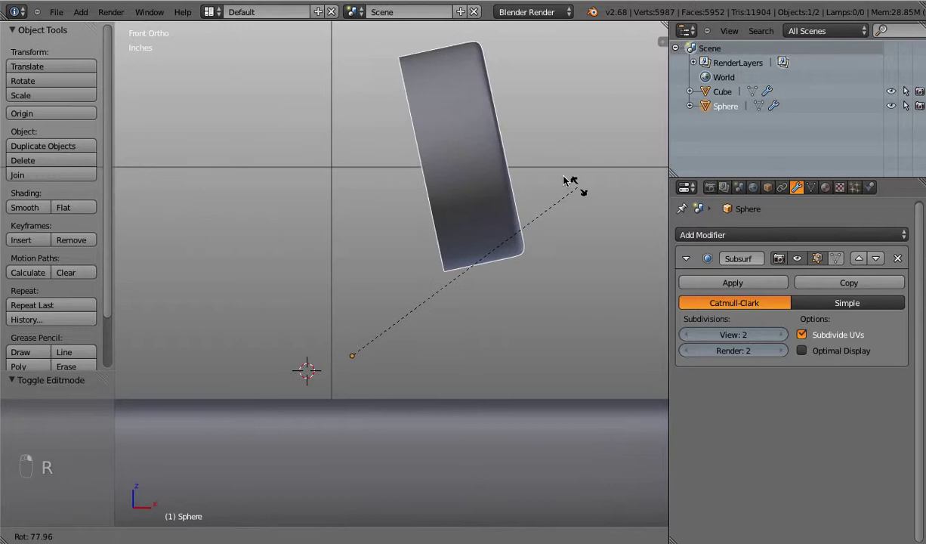
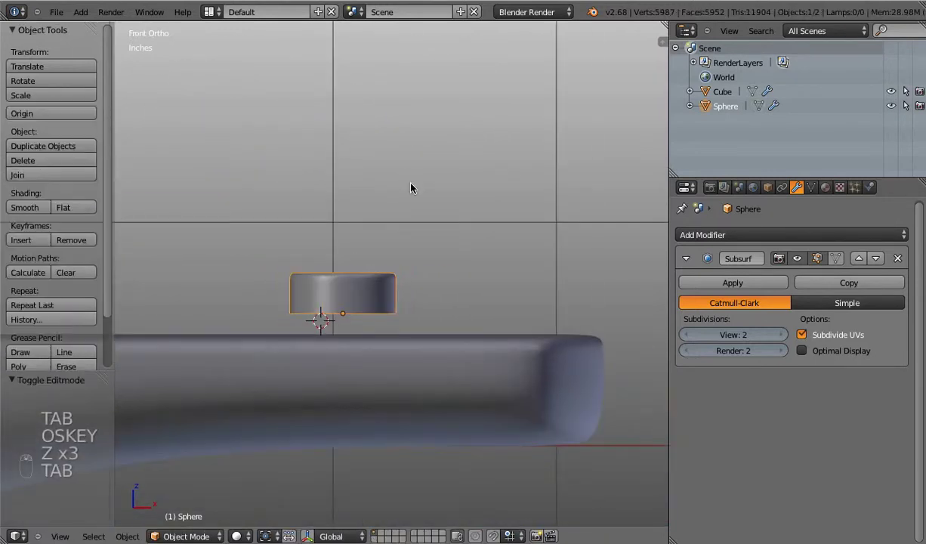
key(g)
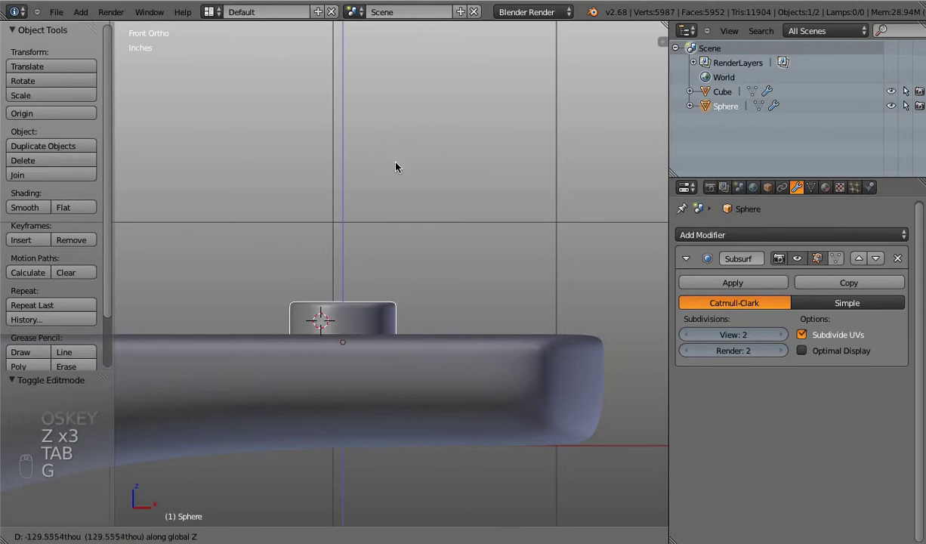
drag(356, 177, 293, 183)
key(g)
click(368, 164)
click(368, 164)
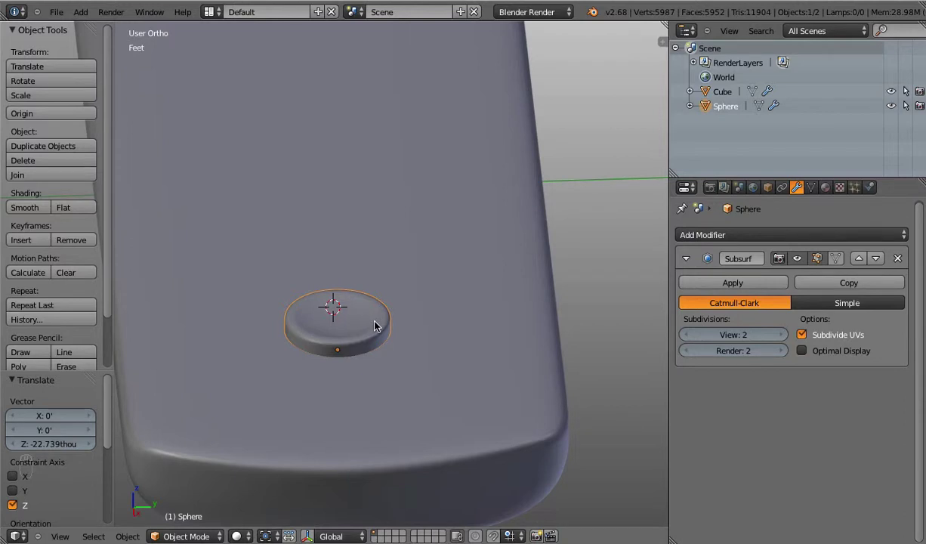
key(Tab)
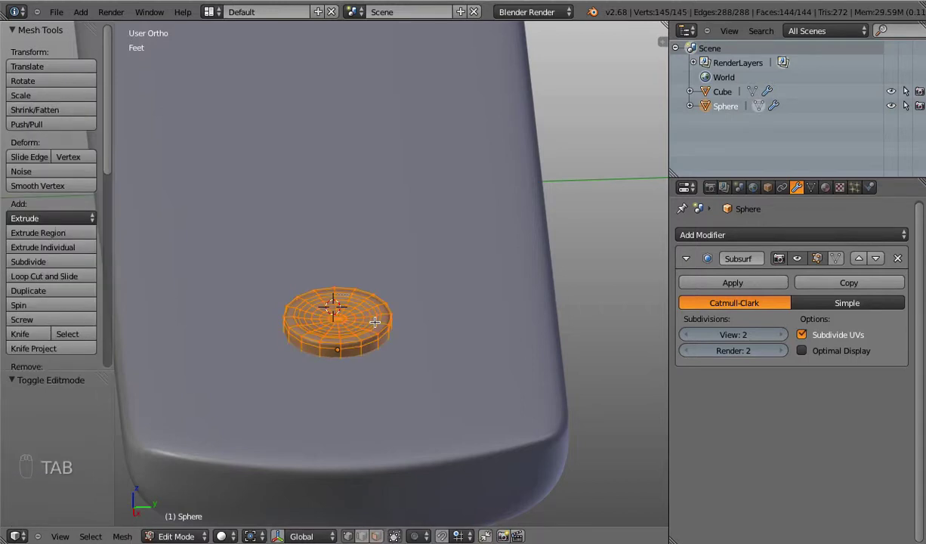
key(Tab)
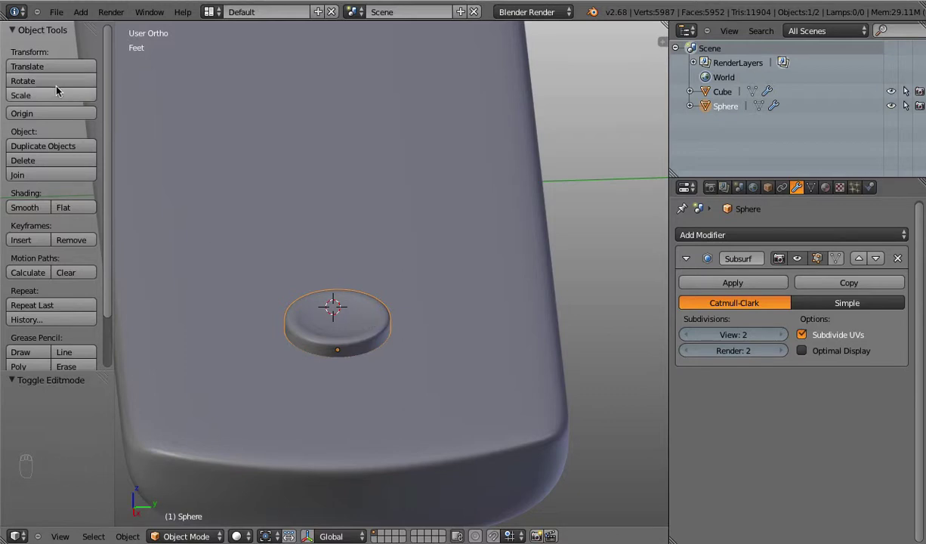
Step: Name the button object Center Button and its mesh data Master Button
key(t)
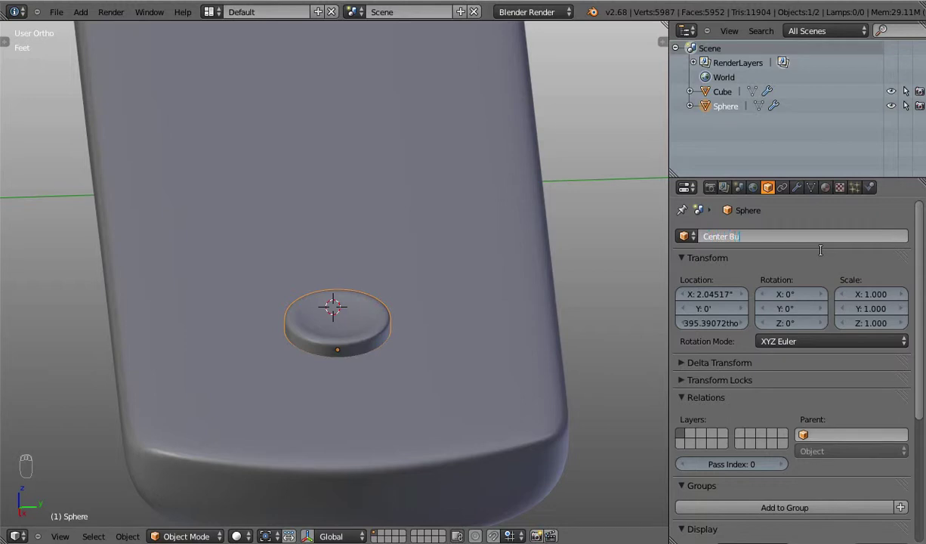
key(t)
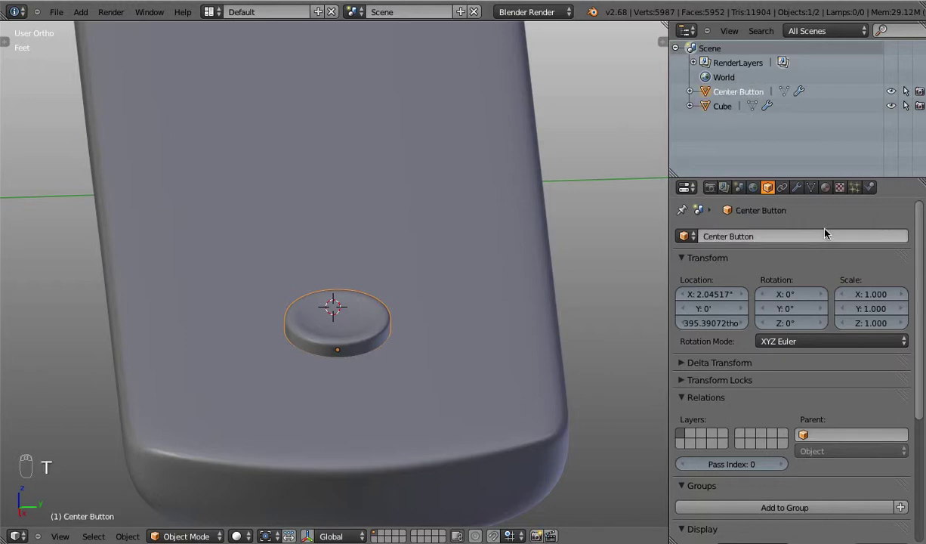
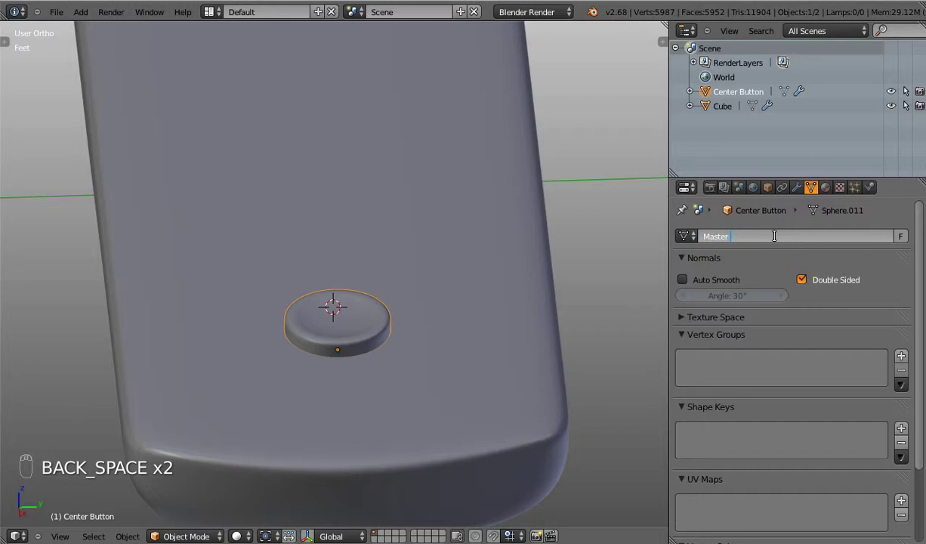
key(t)
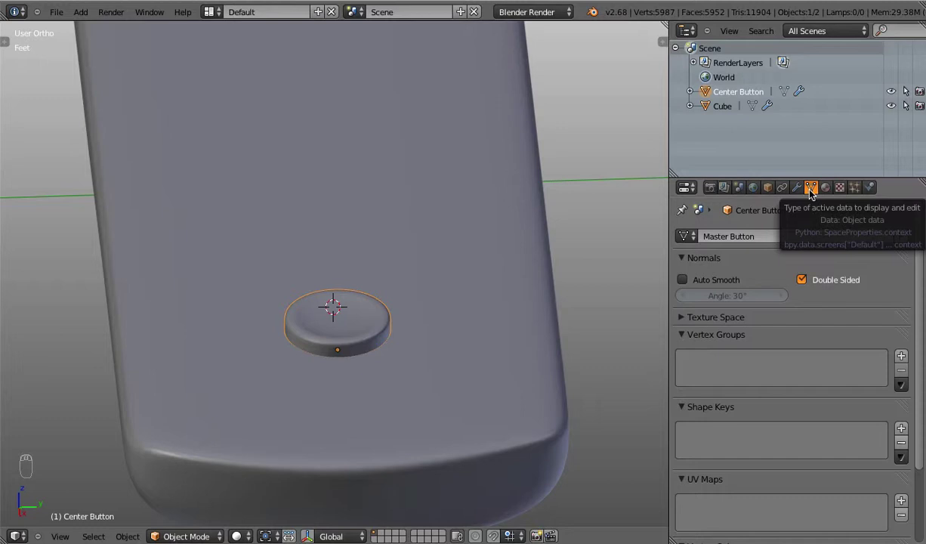
drag(691, 237, 723, 235)
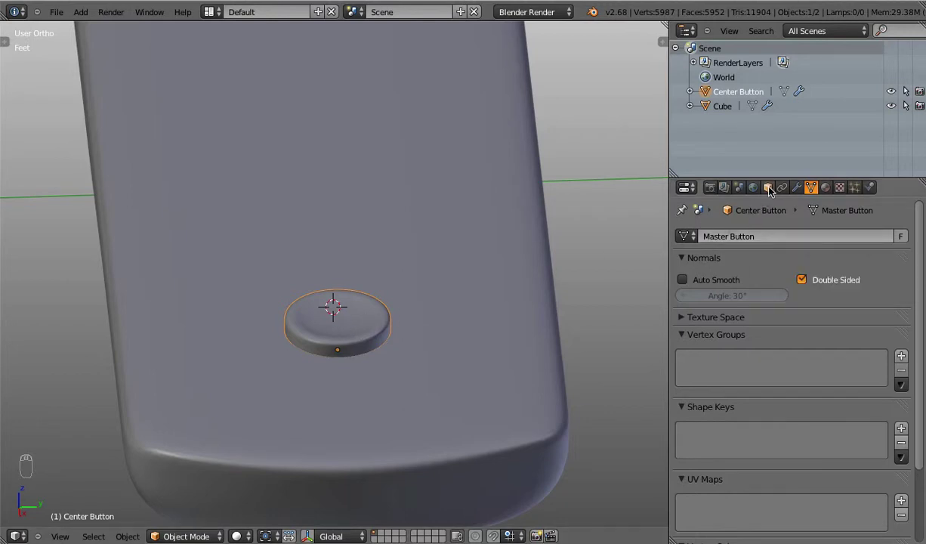
Step: Review the Center Button's object settings and transform values, checking its mesh briefly
click(772, 189)
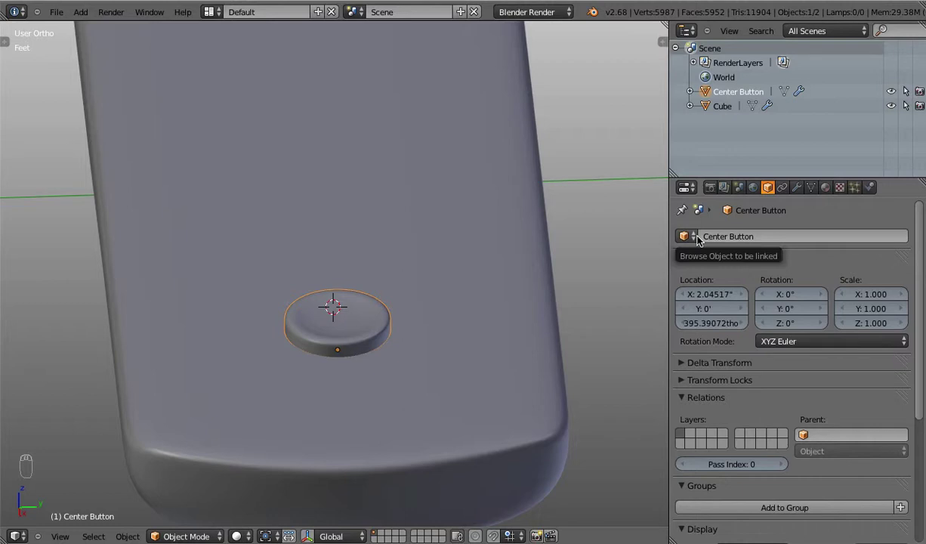
key(n)
key(n)
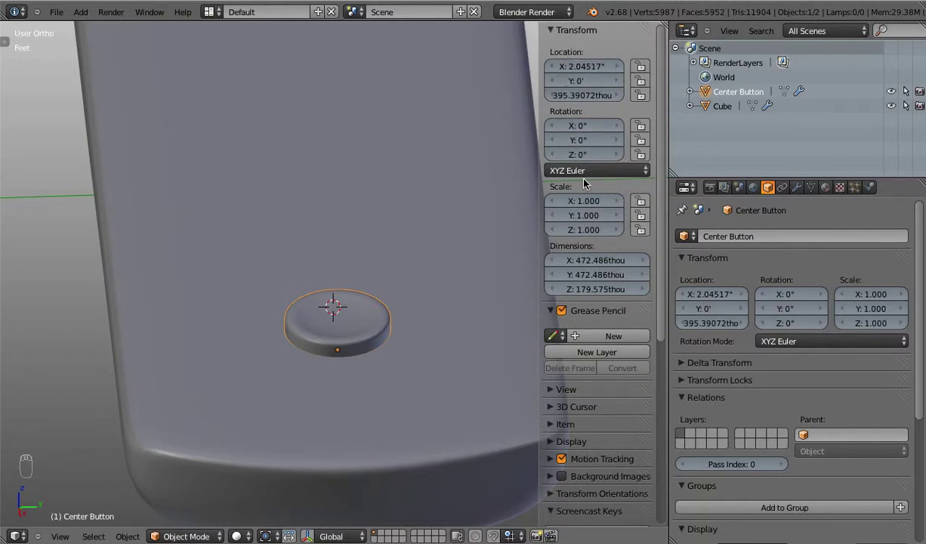
key(n)
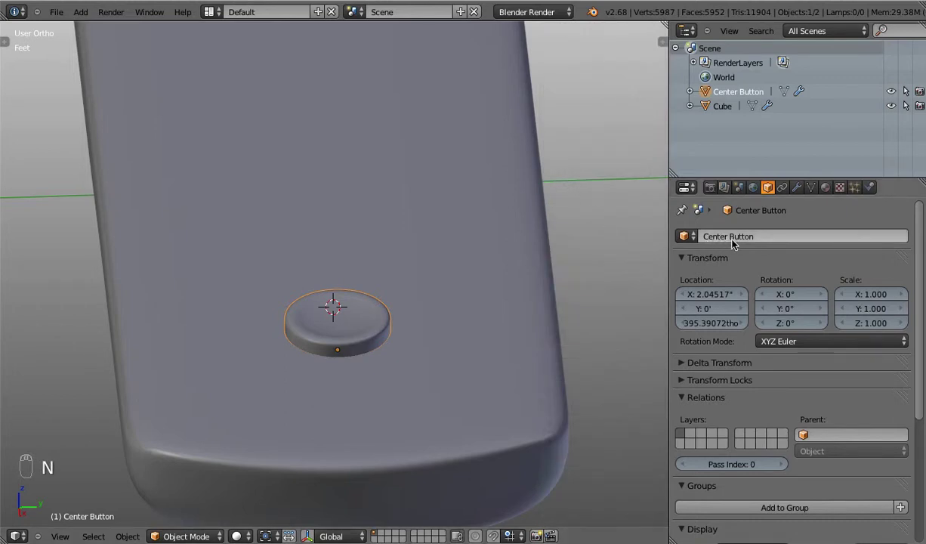
drag(816, 188, 740, 243)
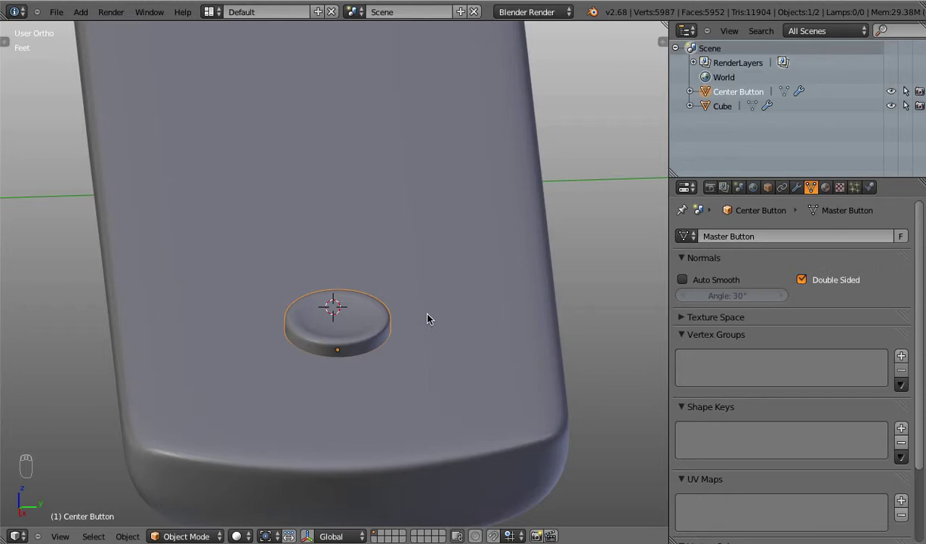
key(Tab)
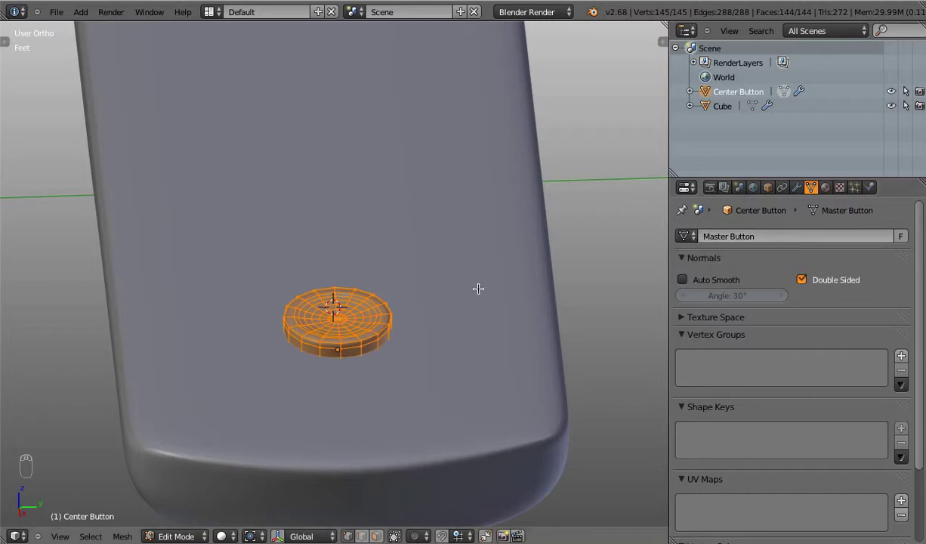
key(Tab)
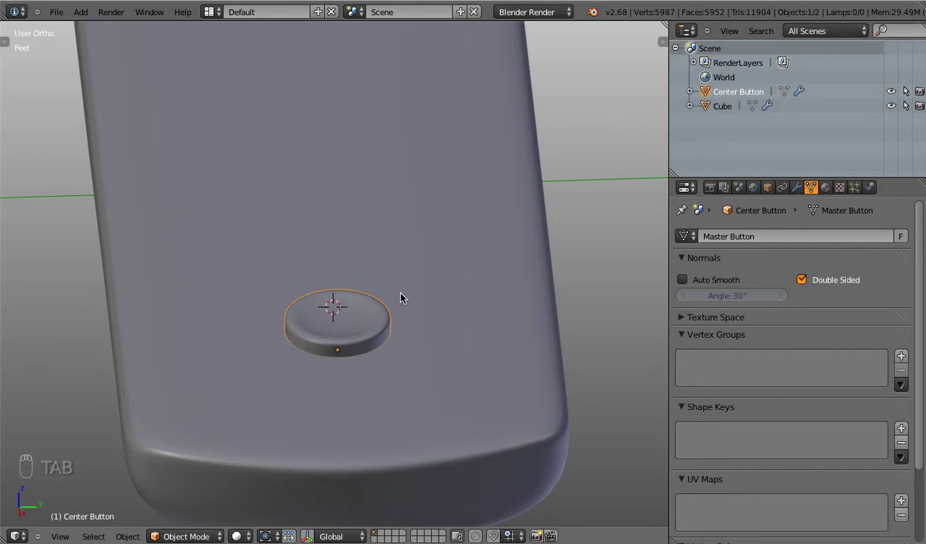
Step: Isolate the round button in top view and make one full duplicate of it with Shift+D
key(KP_7)
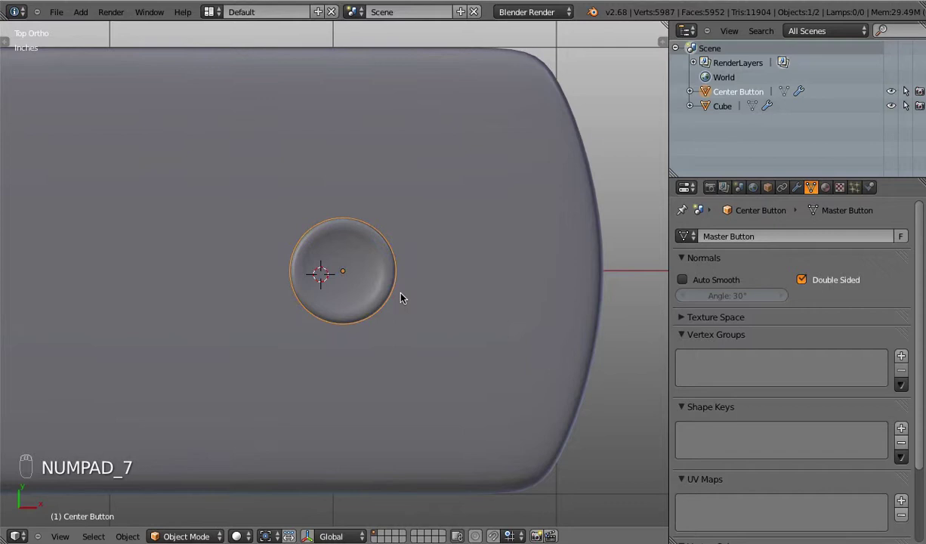
click(441, 333)
key(h)
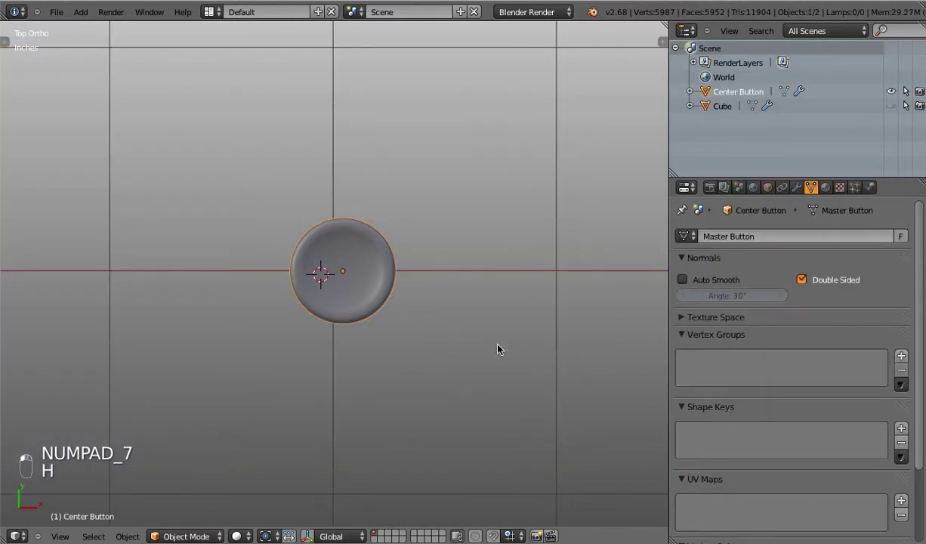
drag(454, 327, 331, 291)
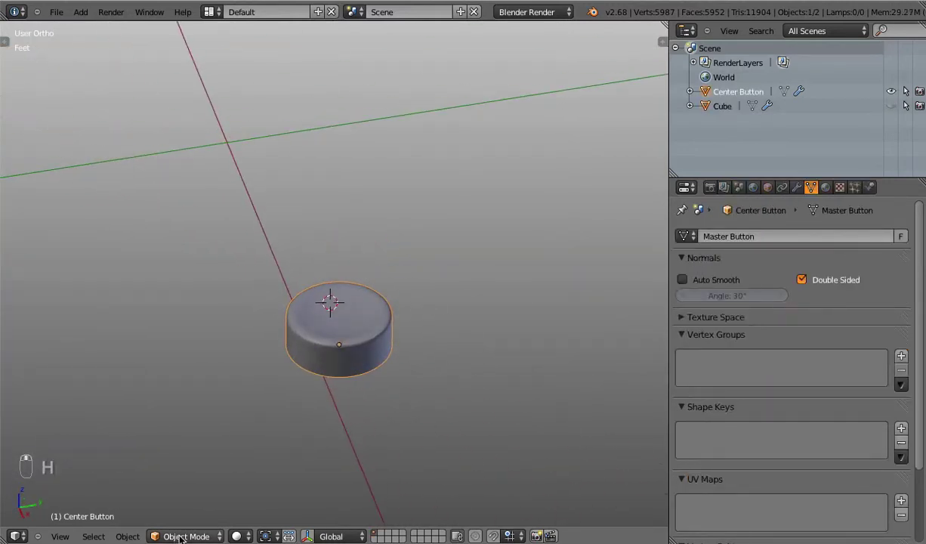
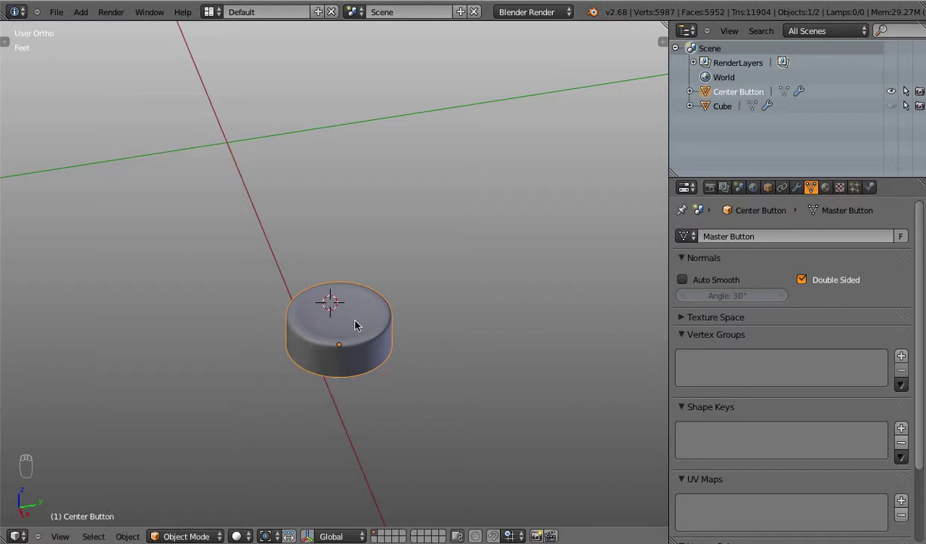
key(KP_7)
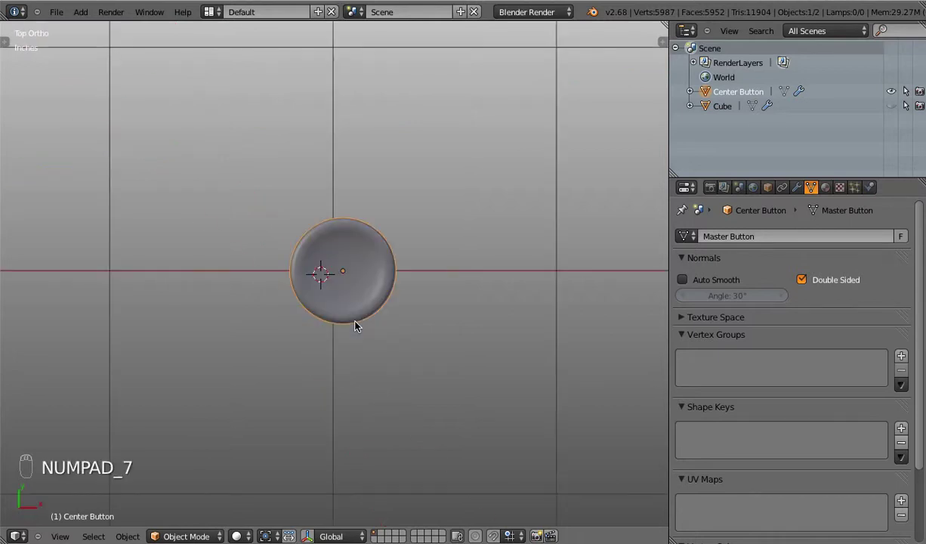
key(shift+d)
drag(255, 188, 386, 290)
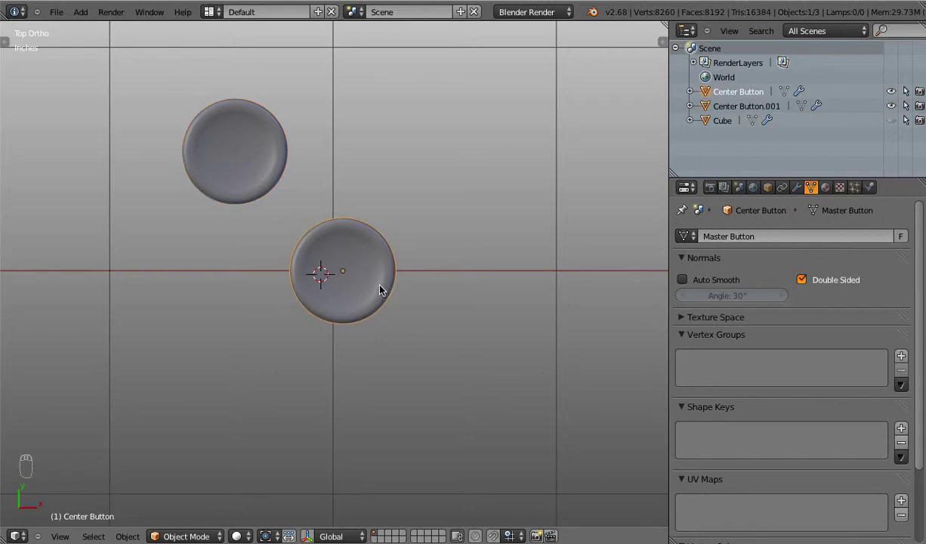
Step: Add two linked duplicates (Alt+D) of the button so four identical buttons sit together
key(alt+d)
drag(533, 177, 423, 284)
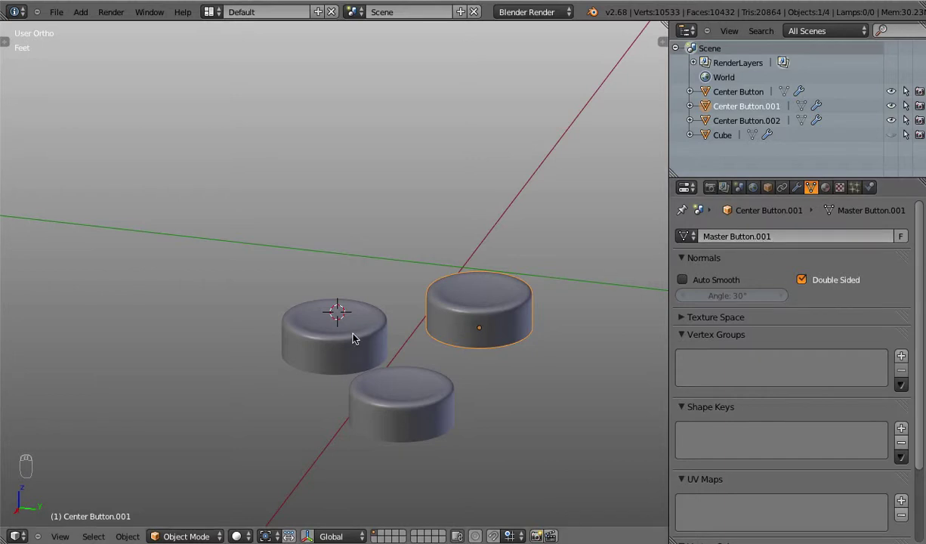
drag(353, 335, 354, 347)
drag(405, 403, 721, 249)
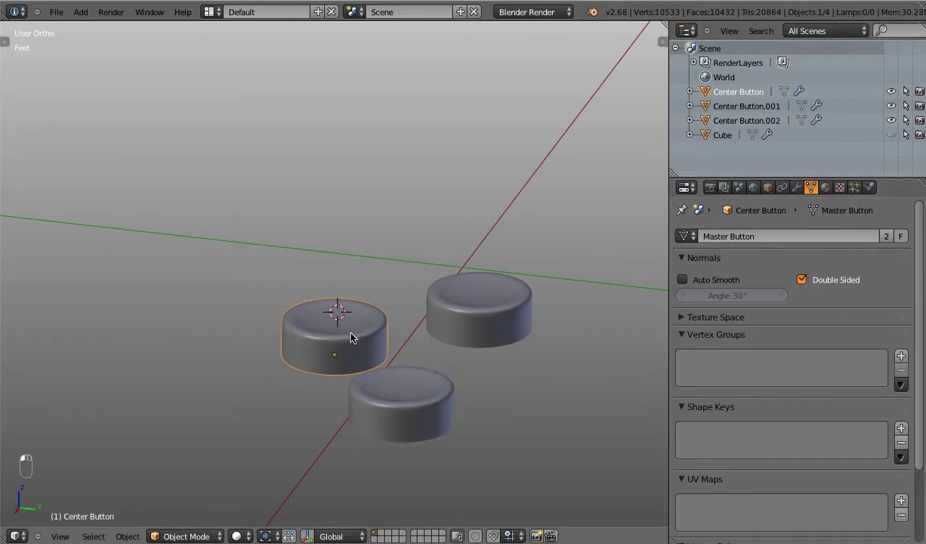
key(alt+d)
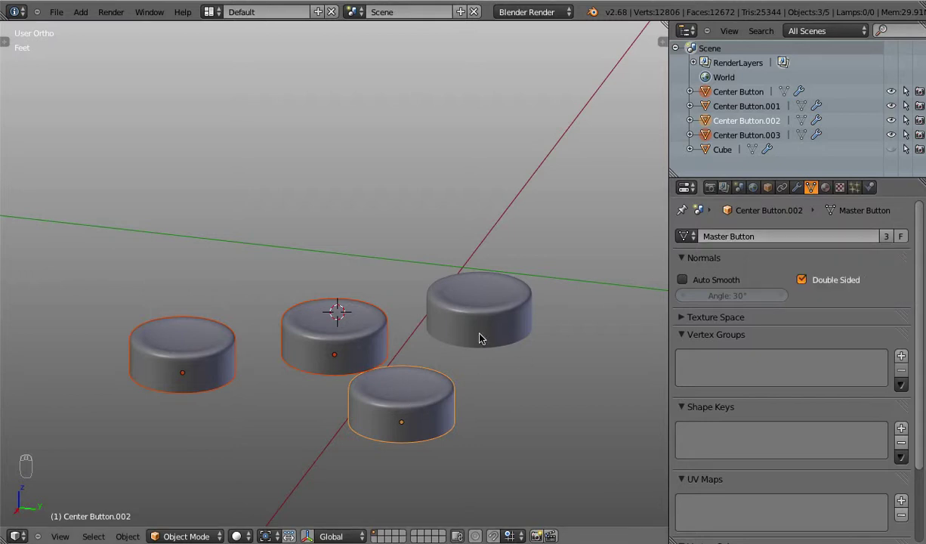
Step: Pull a vertex into a spike on each button copy to show which ones share mesh data
key(Tab)
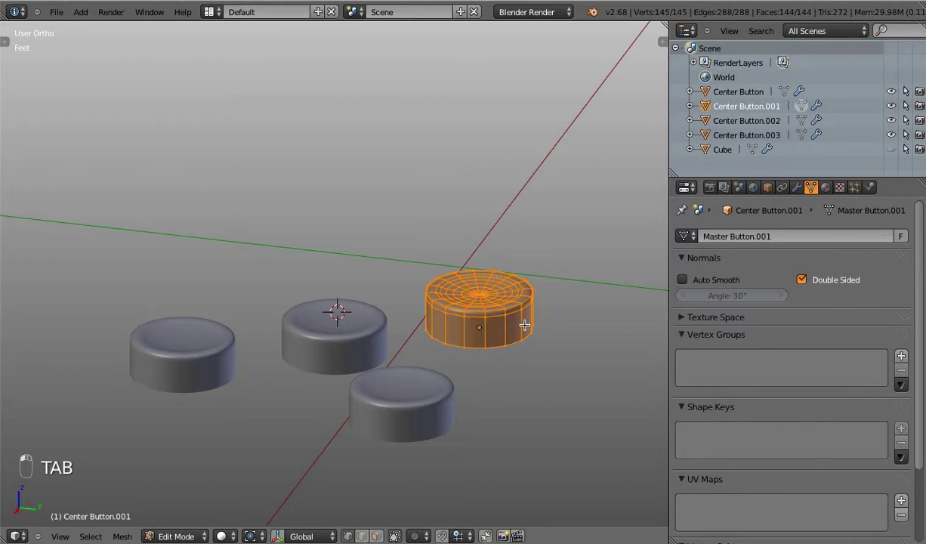
middle_click(528, 328)
key(g)
key(Tab)
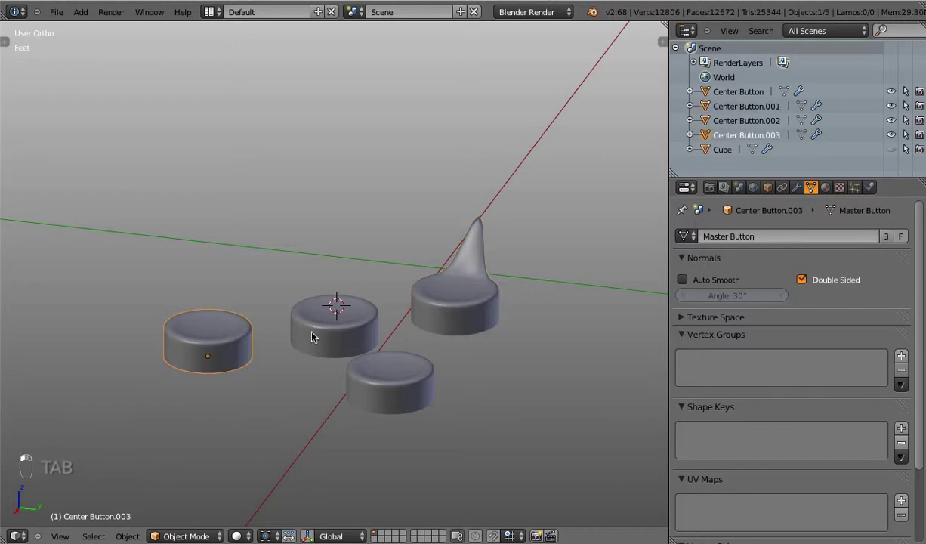
key(Tab)
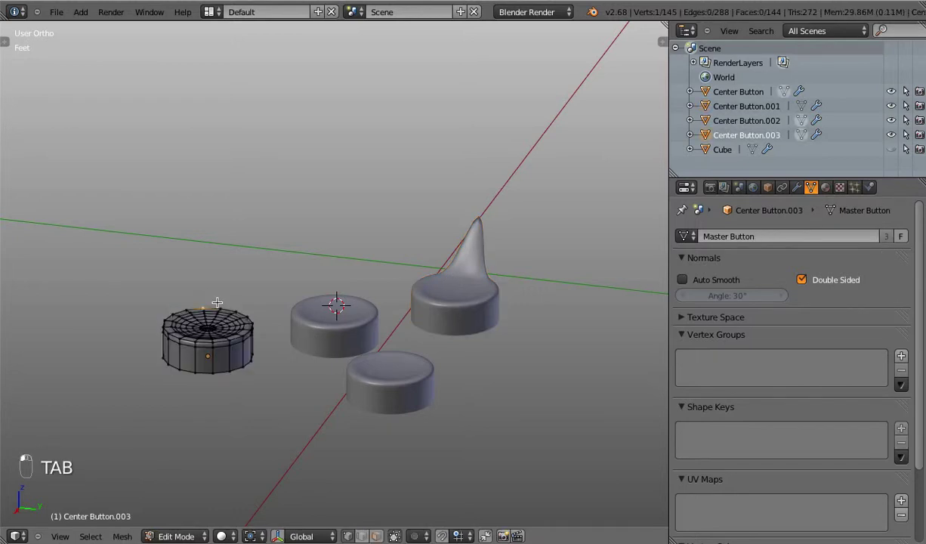
key(g)
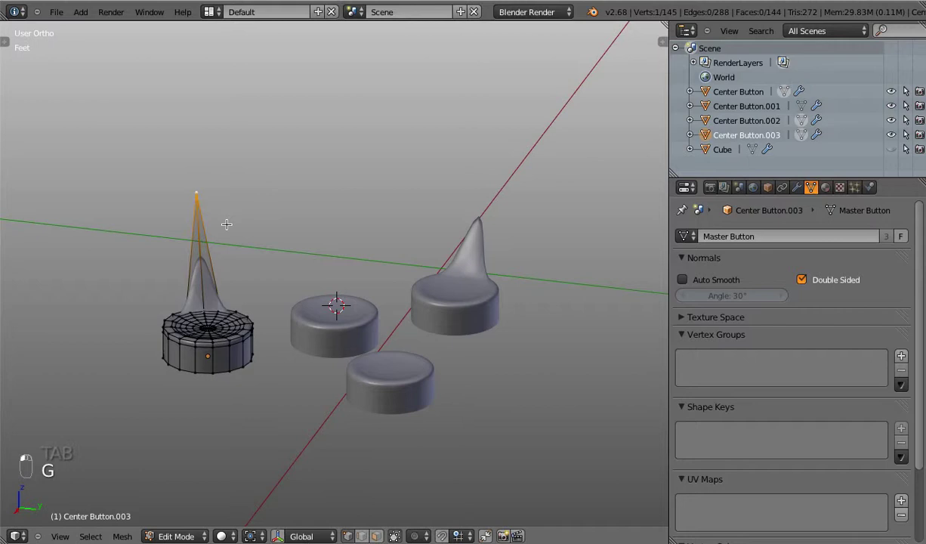
key(Tab)
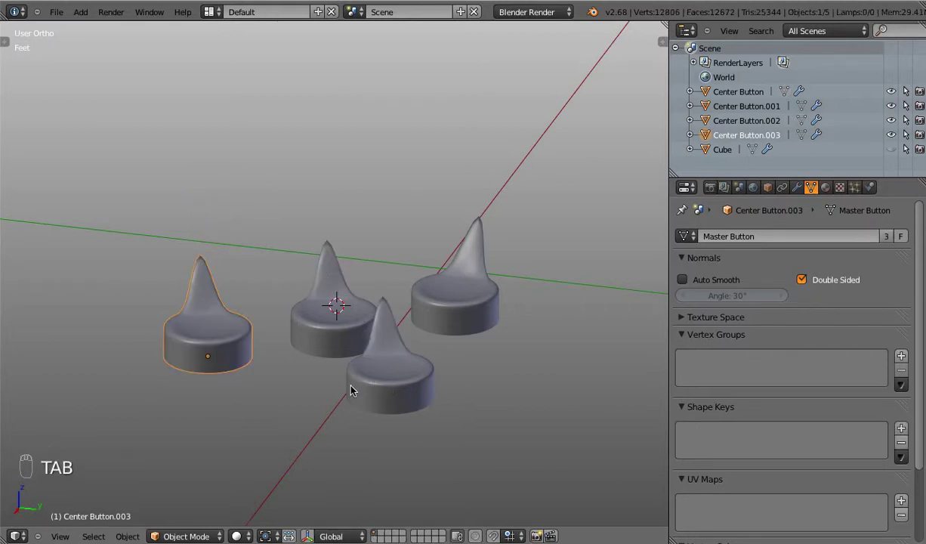
drag(385, 392, 186, 345)
key(Tab)
key(g)
key(Tab)
key(Tab)
key(Tab)
key(Tab)
key(g)
key(Tab)
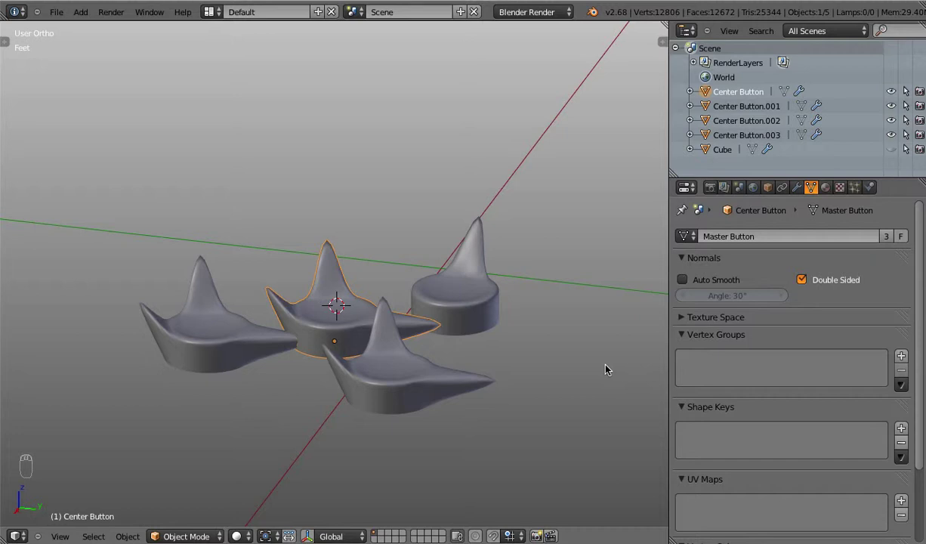
Step: Undo all the vertex edits so the buttons return to their original shape
key(super+z)
key(super+z)
key(super+z)
key(super+z)
key(super+z)
key(super+z)
key(super+z)
key(super+z)
Step: Delete the three extra button copies and unhide the remote body
drag(389, 372, 219, 326)
key(x)
key(alt+h)
drag(322, 330, 352, 364)
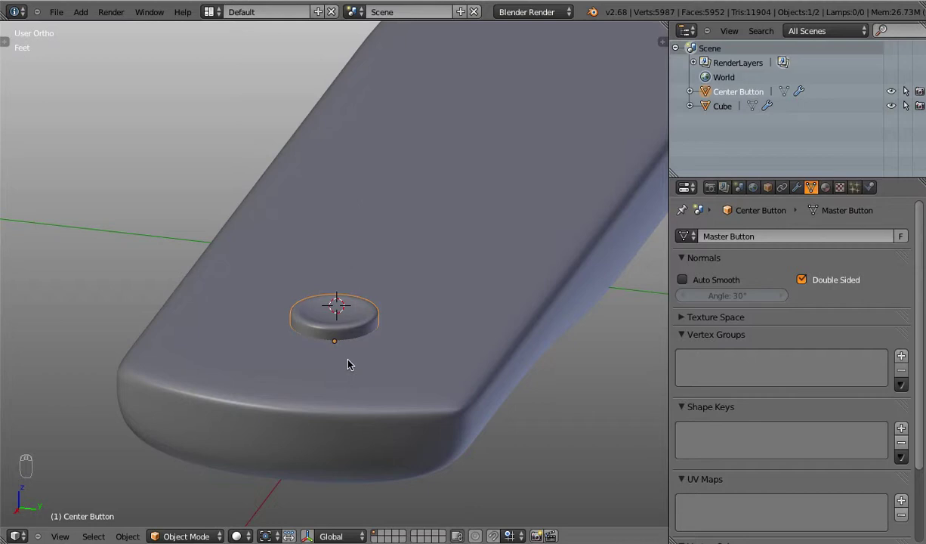
Step: Snap the 3D cursor to the center button and check the remote in wireframe from the top
key(KP_7)
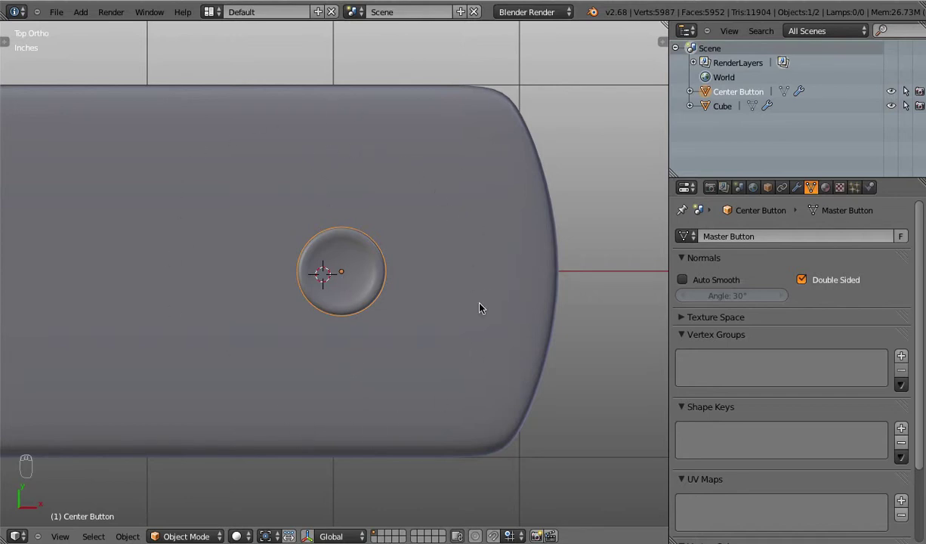
drag(465, 341, 404, 283)
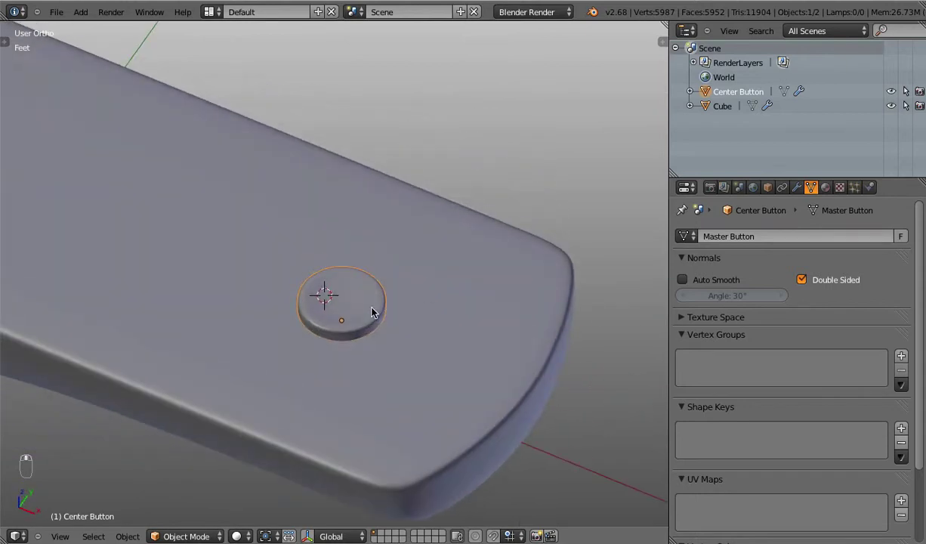
key(z)
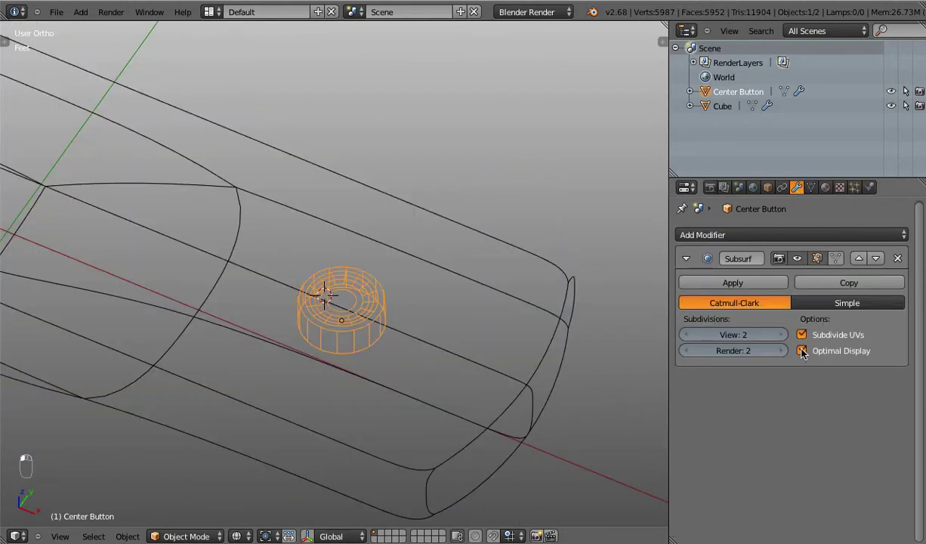
key(z)
key(shift+s)
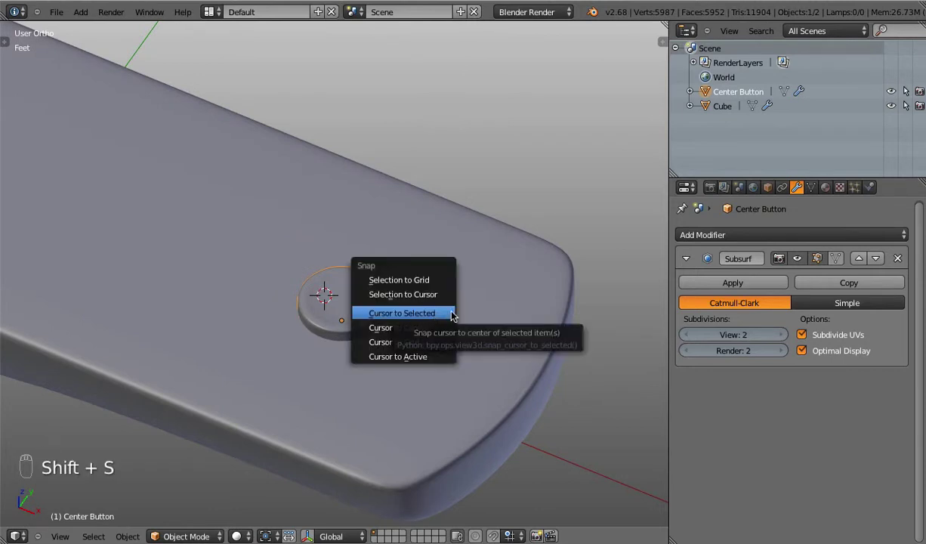
key(KP_7)
Step: Duplicate the center button in wireframe top view and place the copy just to its right
key(z)
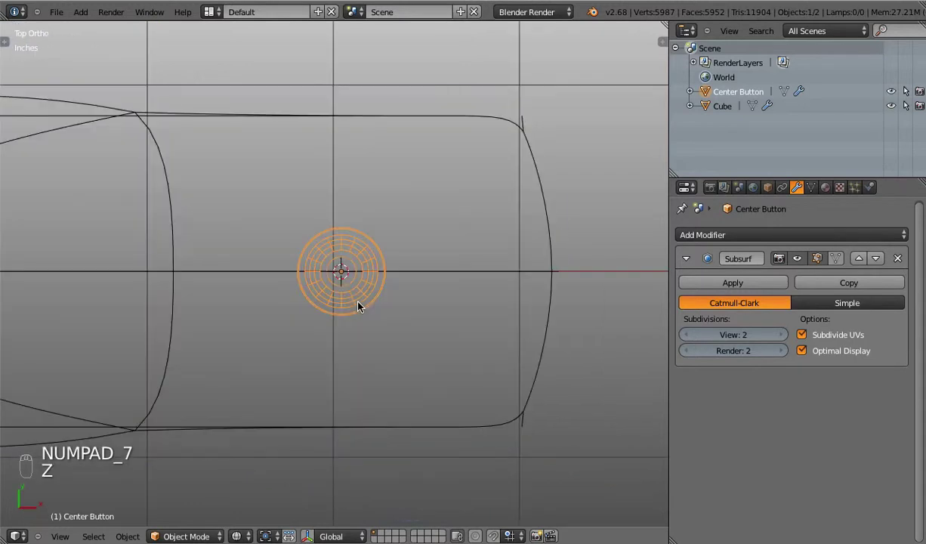
key(alt+d)
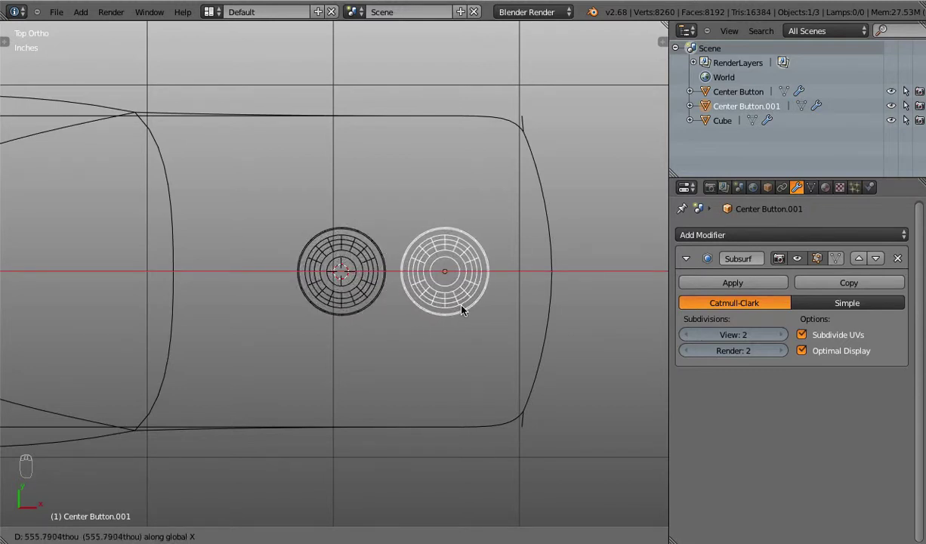
click(471, 304)
key(z)
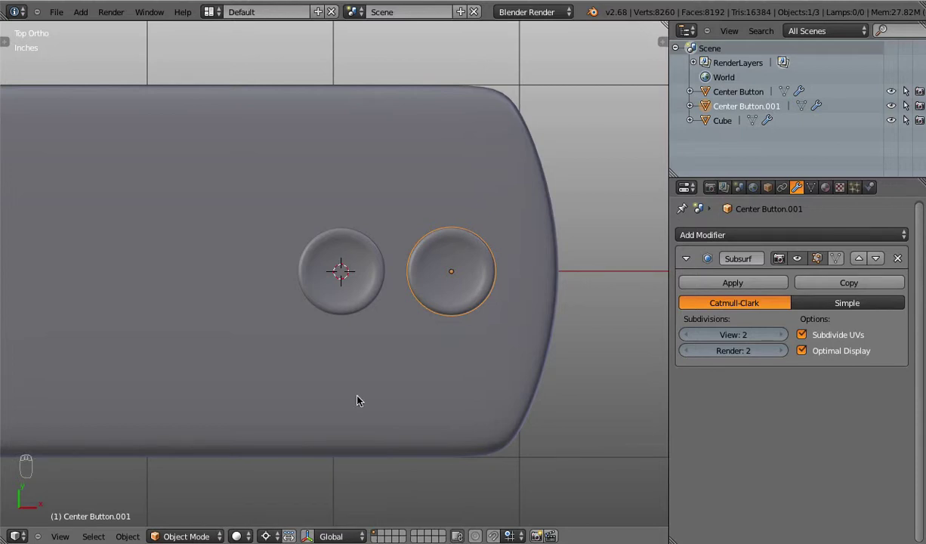
Step: Duplicate the button five more times, rotating each copy around the 3D cursor into a ring
key(alt+d)
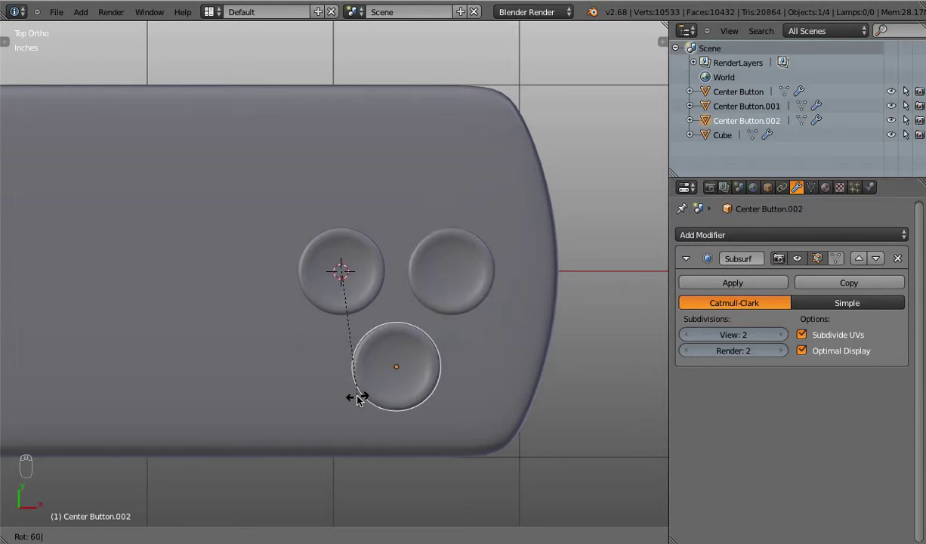
key(alt+d)
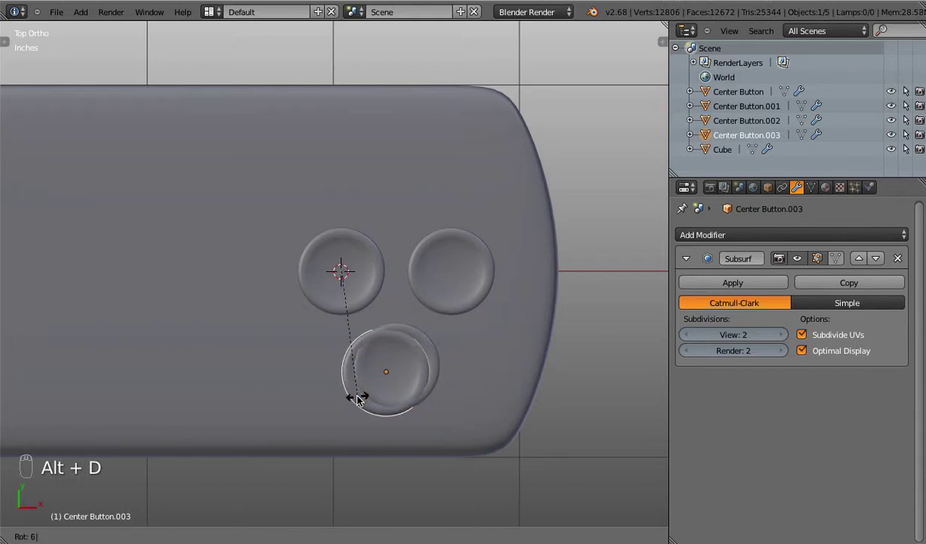
key(alt+d)
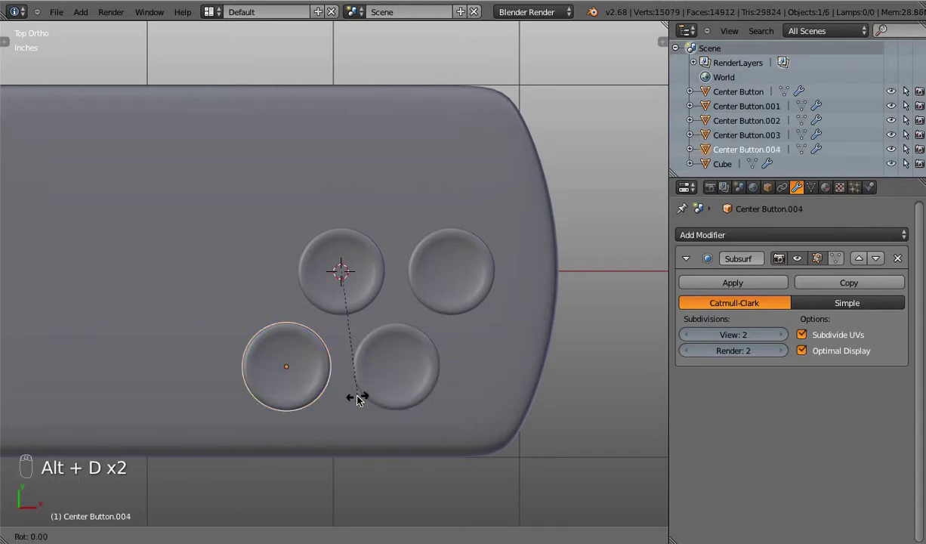
key(alt+d)
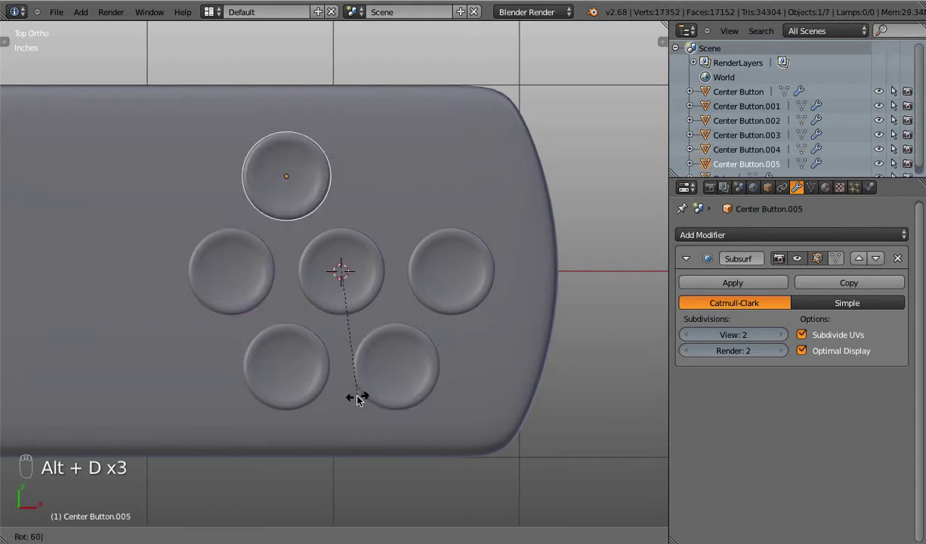
key(alt+d)
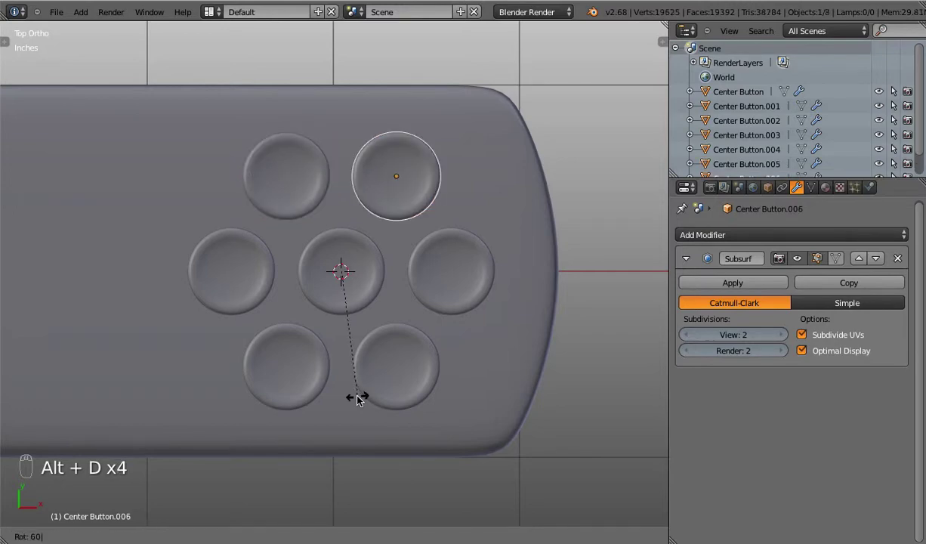
Step: Adjust the button's dished top loop in Edit Mode, toggling wireframe to check the shape
drag(466, 354, 386, 249)
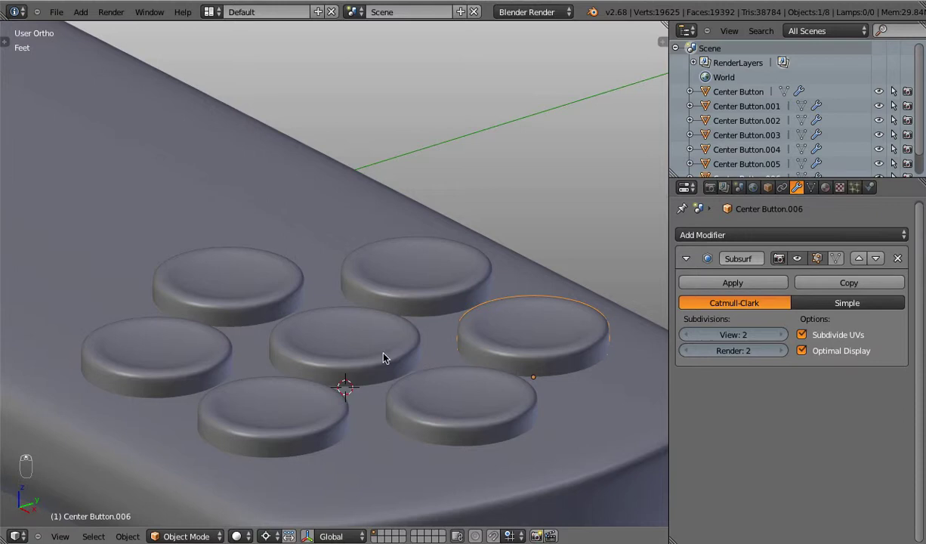
key(Tab)
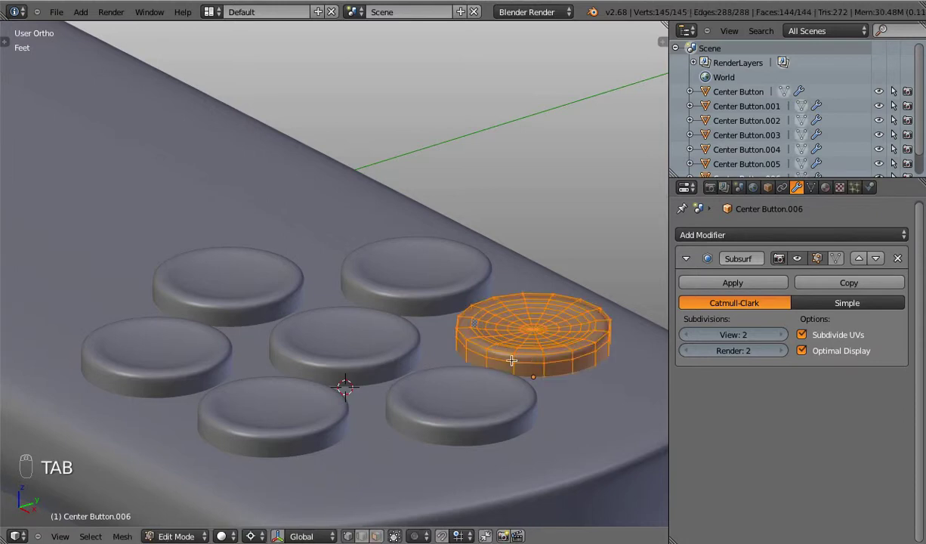
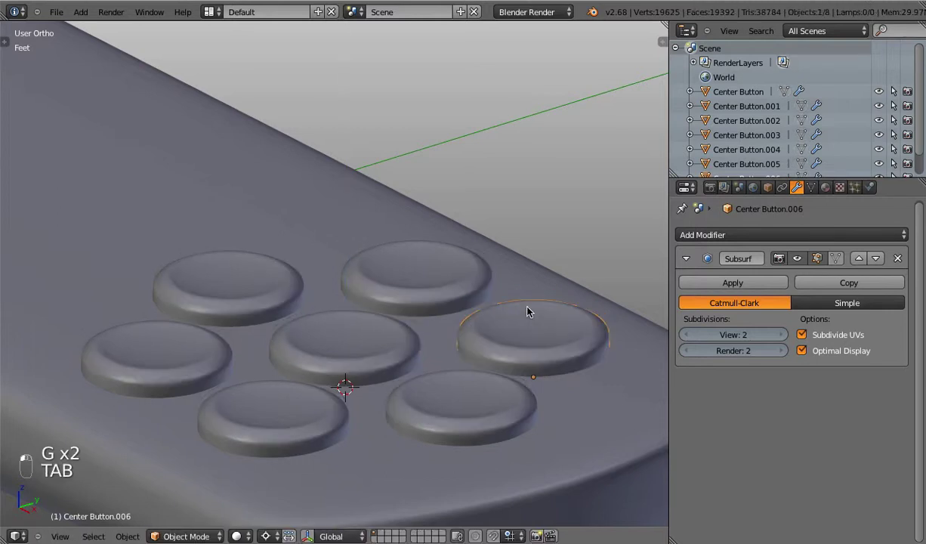
key(Tab)
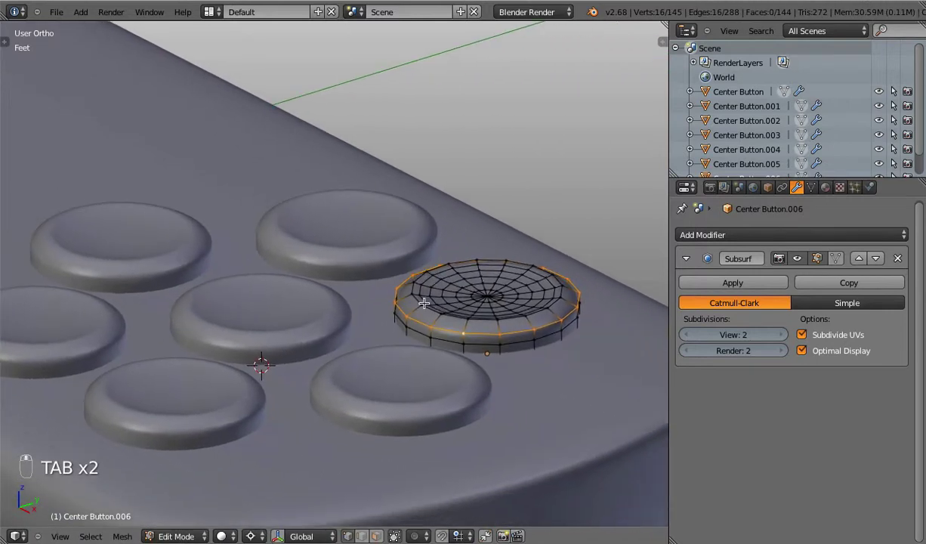
key(g)
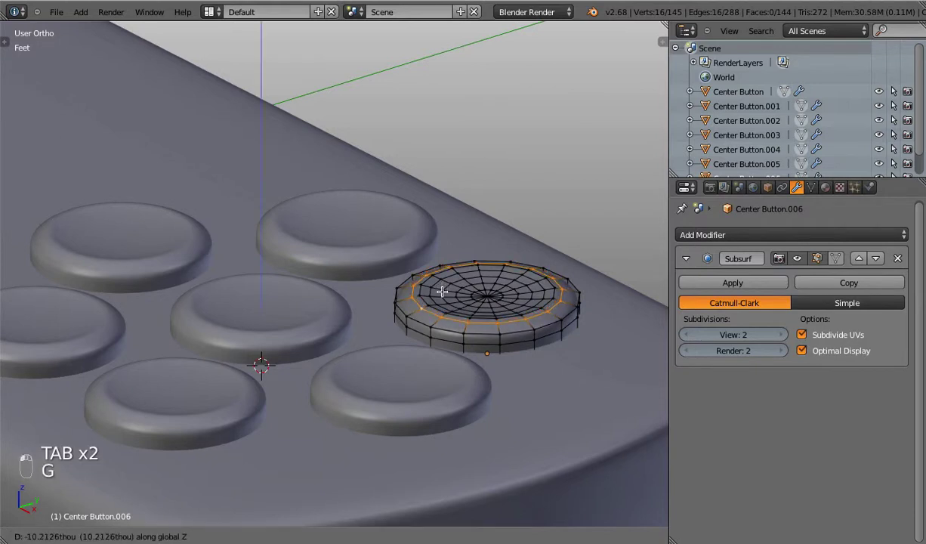
key(Tab)
key(Tab)
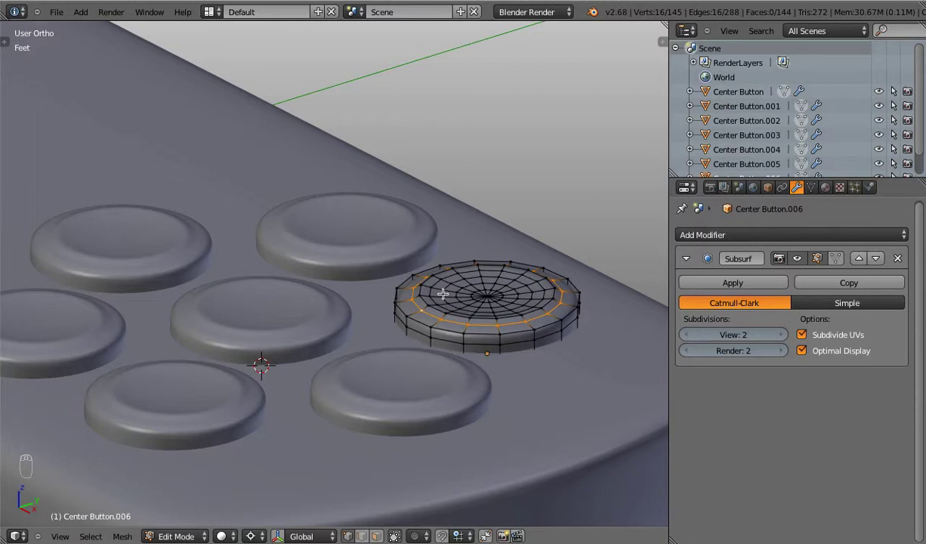
key(Tab)
key(Tab)
key(z)
key(z)
key(z)
key(z)
key(z)
key(z)
key(Tab)
key(Tab)
key(z)
key(z)
key(z)
key(Tab)
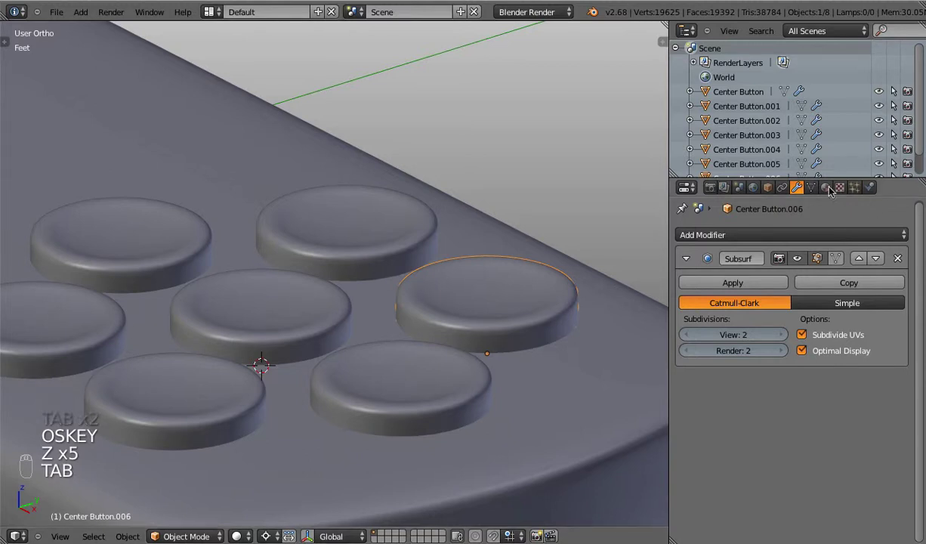
Step: Show the button's Object Data properties and view the whole remote with its button ring from above
click(506, 286)
middle_click(508, 286)
drag(374, 279, 485, 310)
drag(486, 310, 486, 310)
key(KP_7)
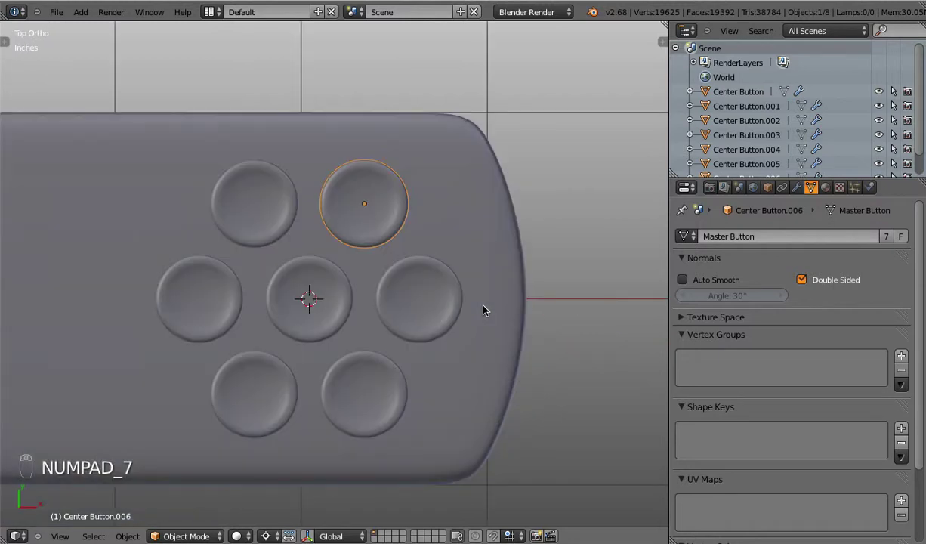
drag(239, 336, 262, 331)
middle_click(360, 319)
drag(383, 316, 278, 313)
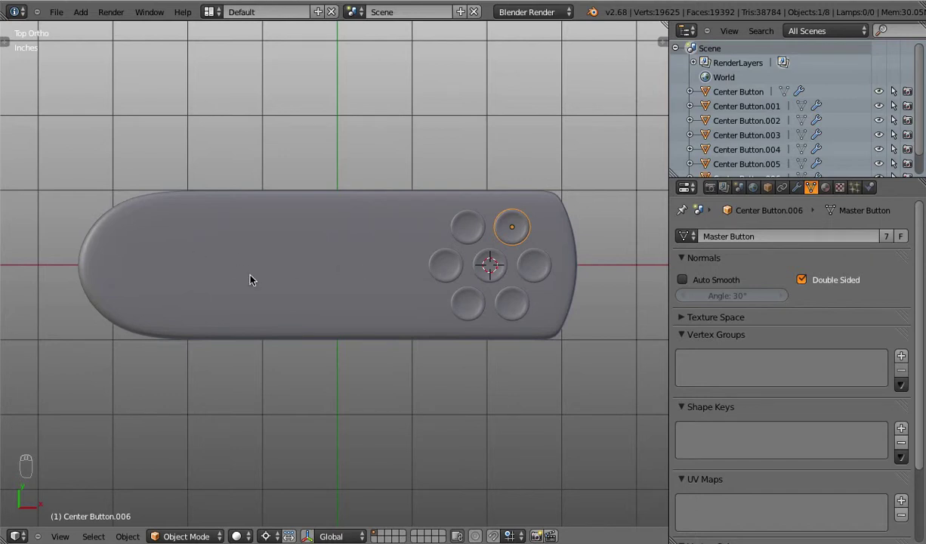
Step: Snap the cursor to the remote body, add a cube there and flatten it to button height
key(Tab)
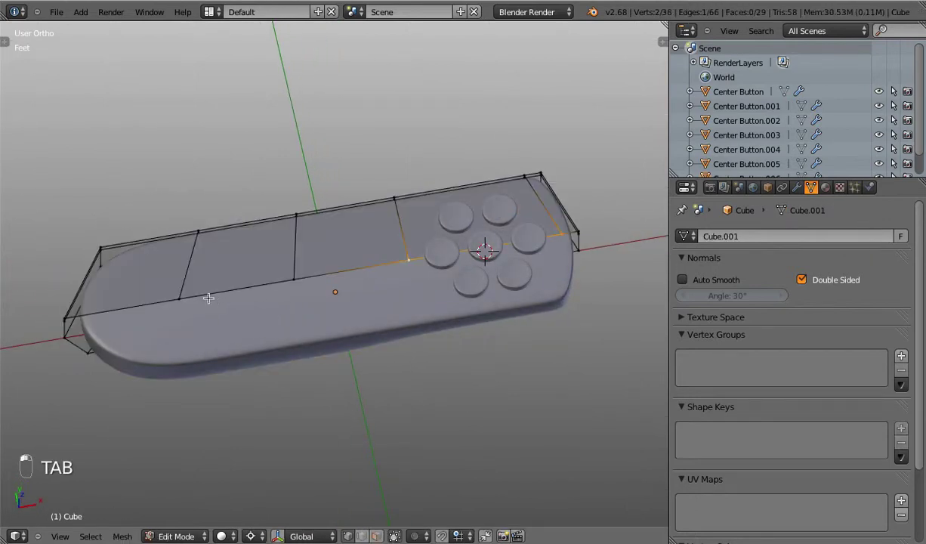
key(shift+s)
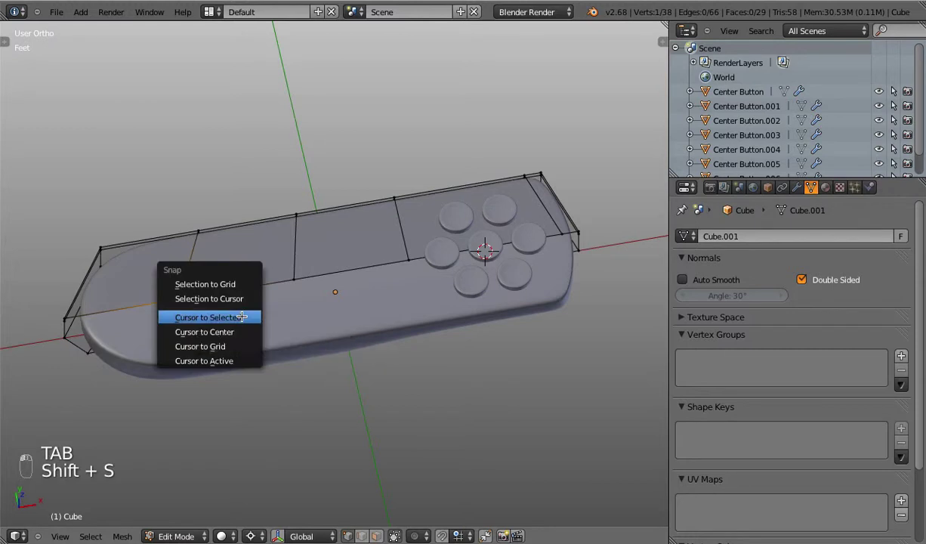
key(Tab)
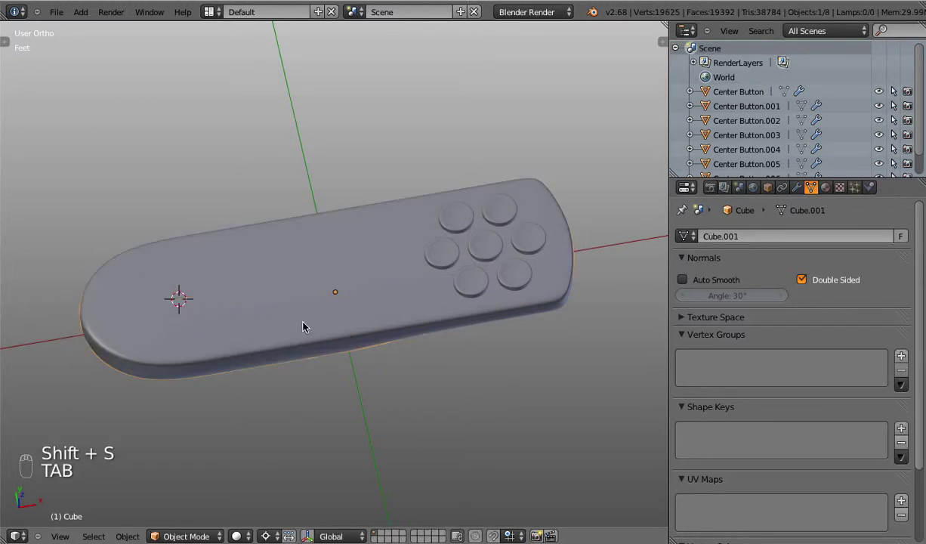
key(shift+a)
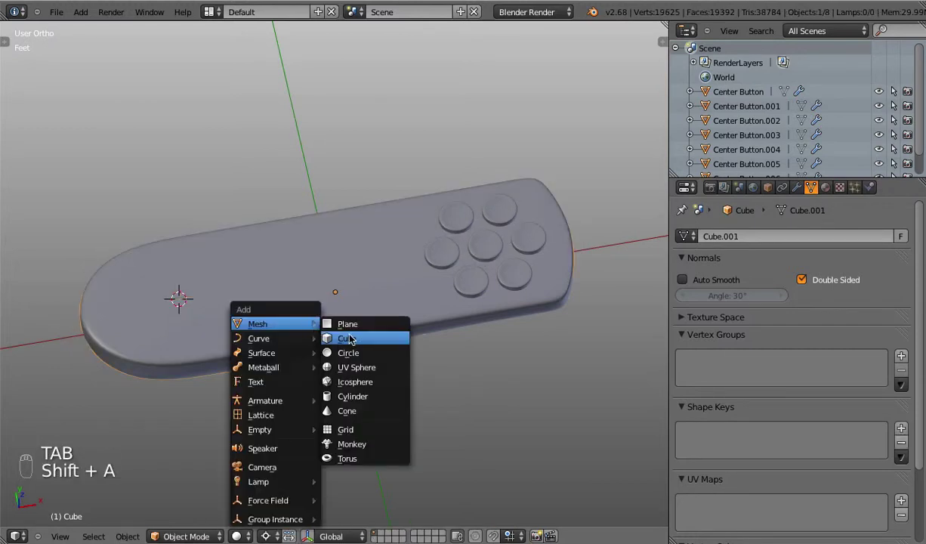
key(Tab)
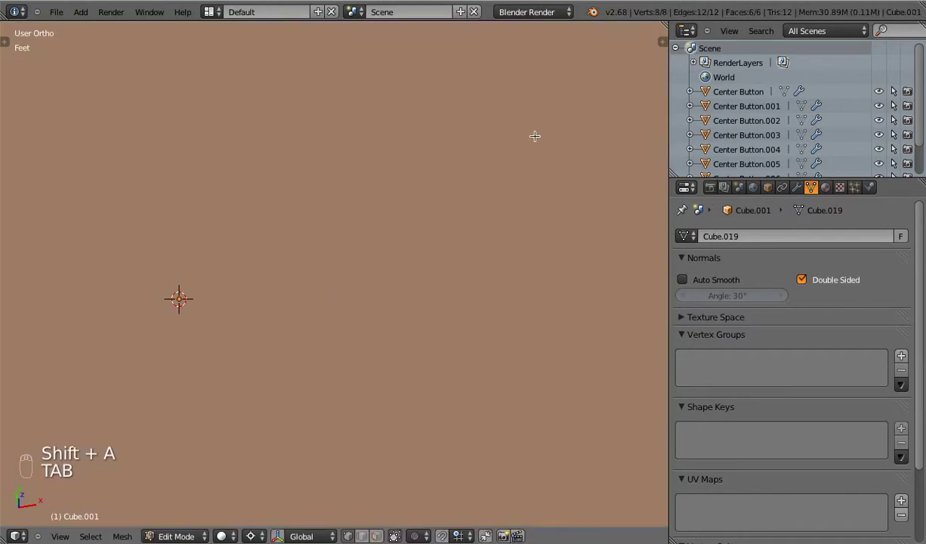
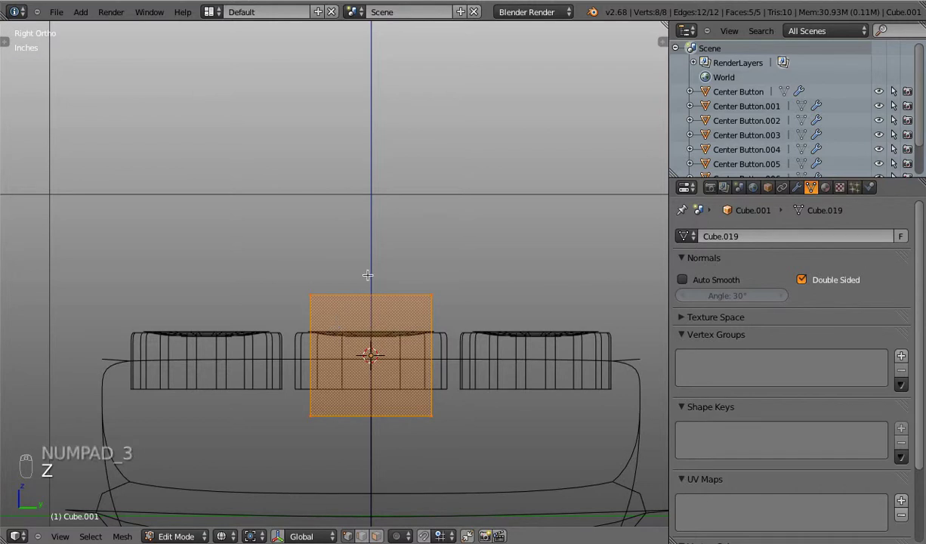
key(s)
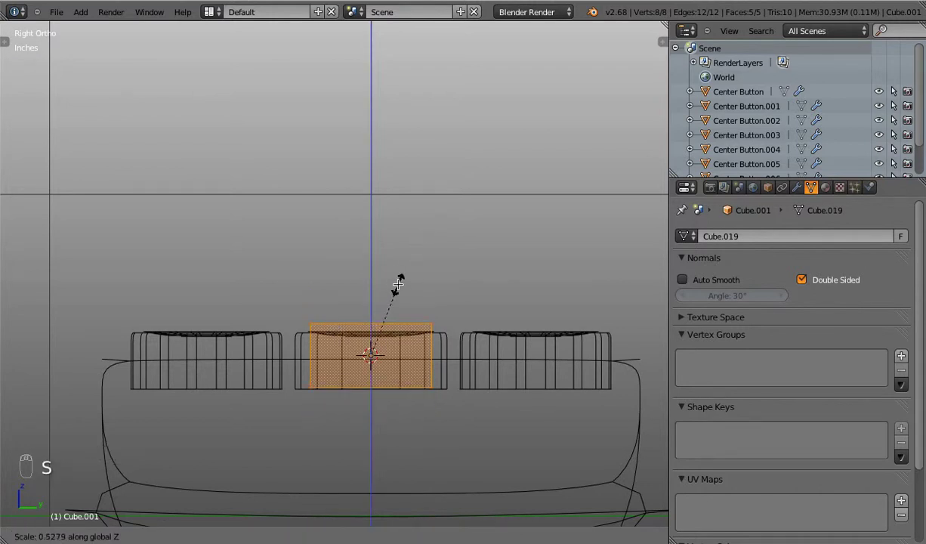
key(KP_1)
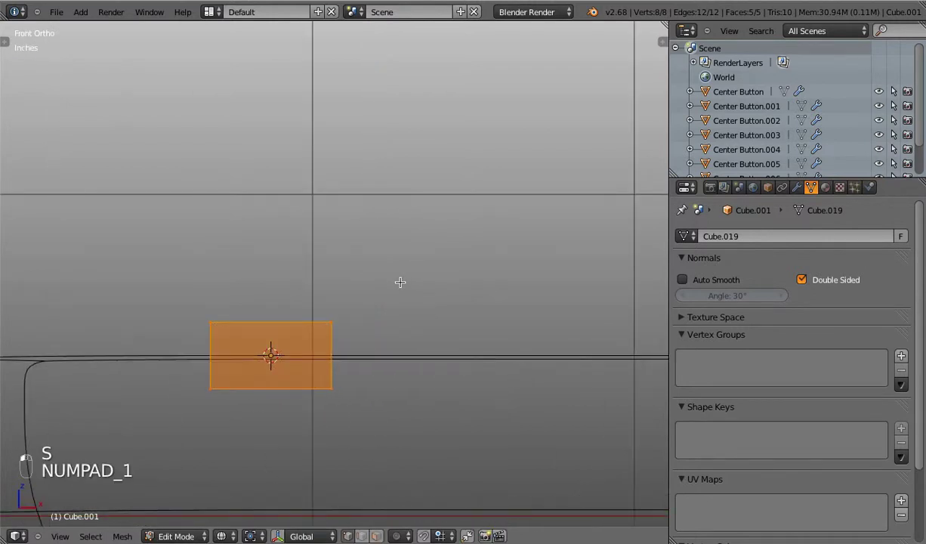
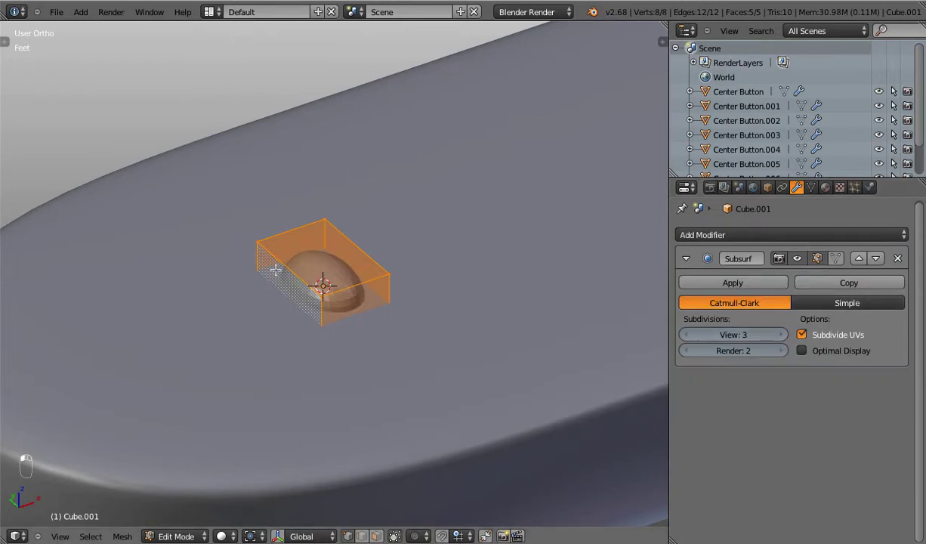
key(t)
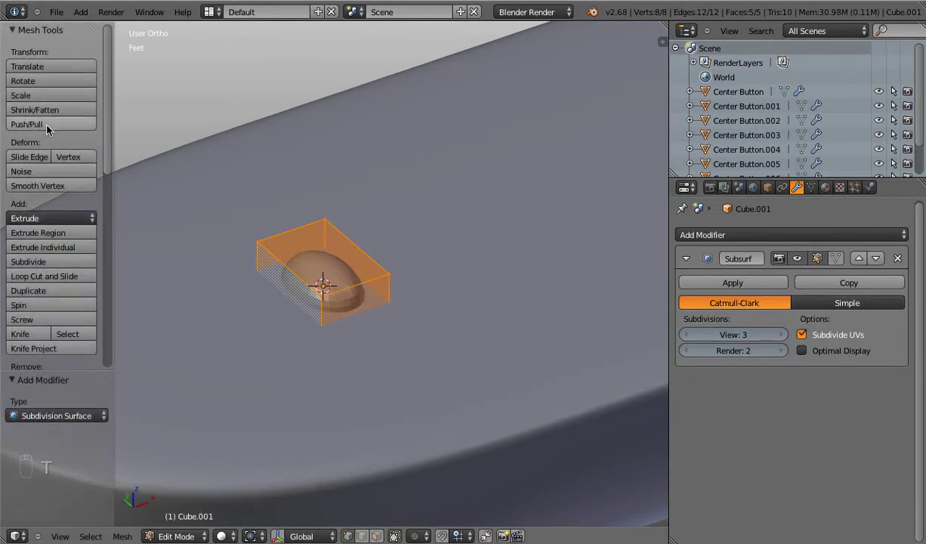
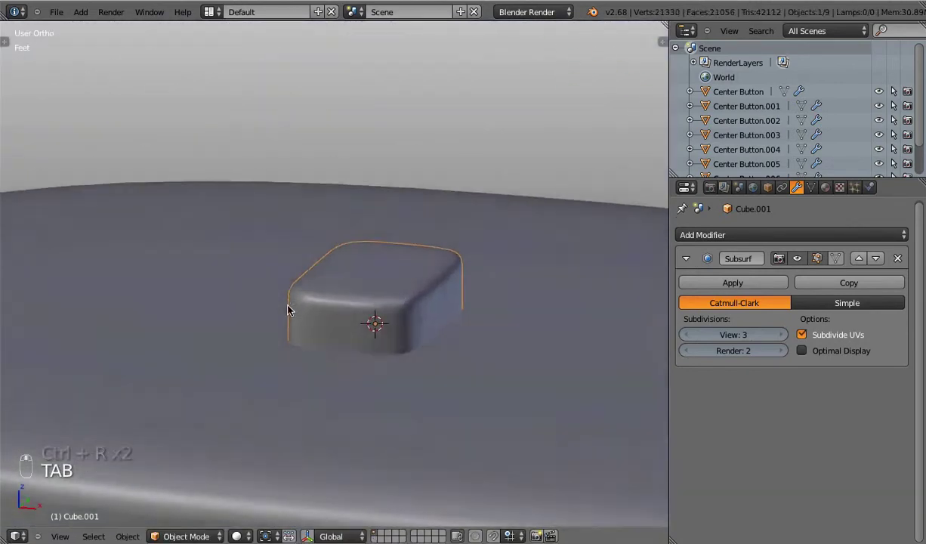
Step: Add edge loops across the new button and scale them in wireframe to round its corners
key(Tab)
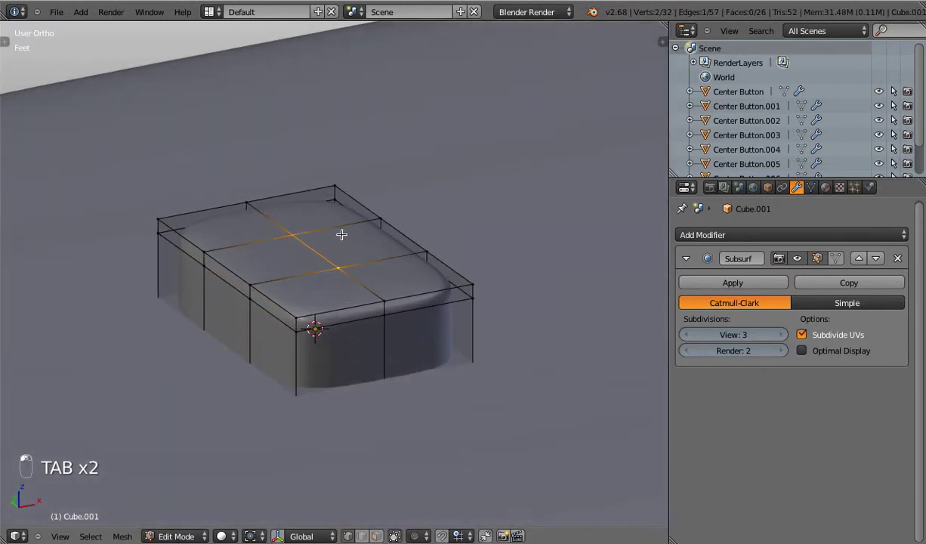
key(g)
key(Tab)
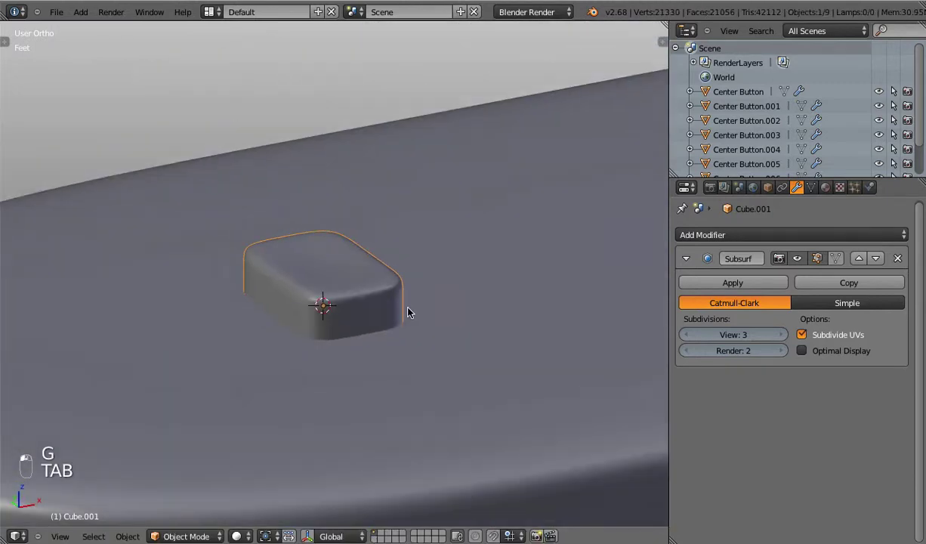
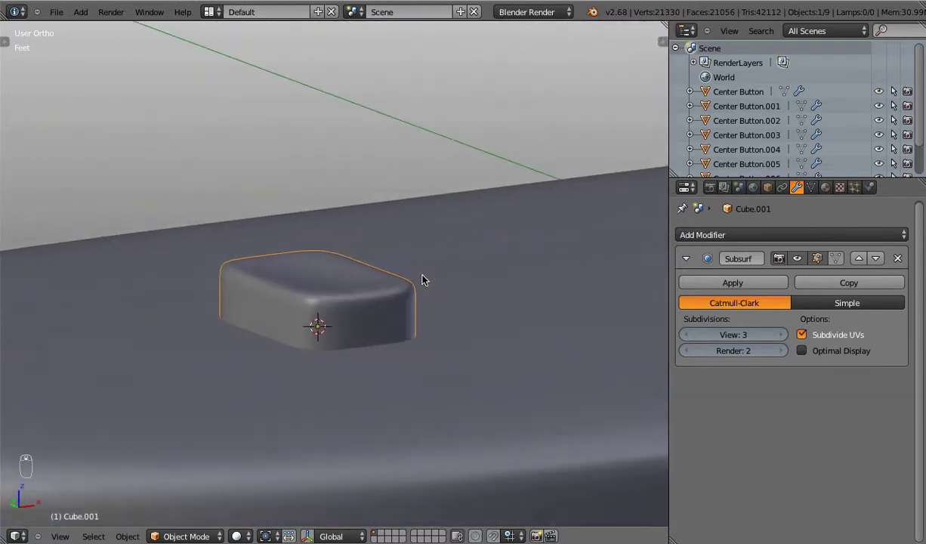
key(Tab)
key(z)
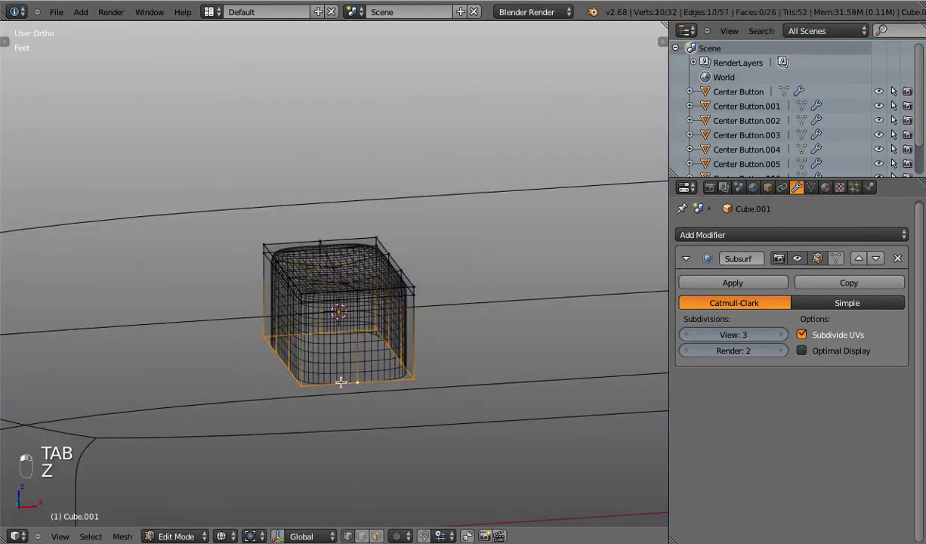
key(s)
key(z)
key(Tab)
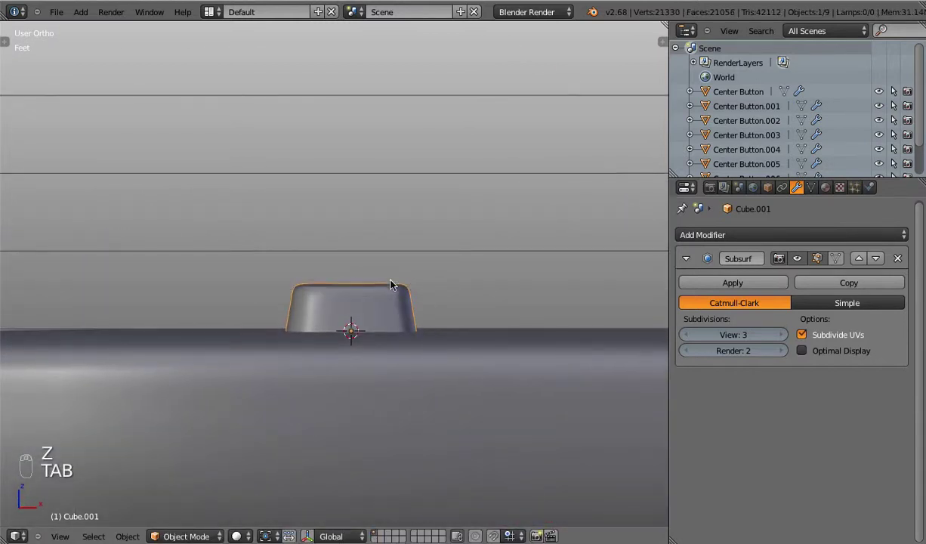
Step: Refine the button's scale in Edit Mode and check it in front and top views
key(Tab)
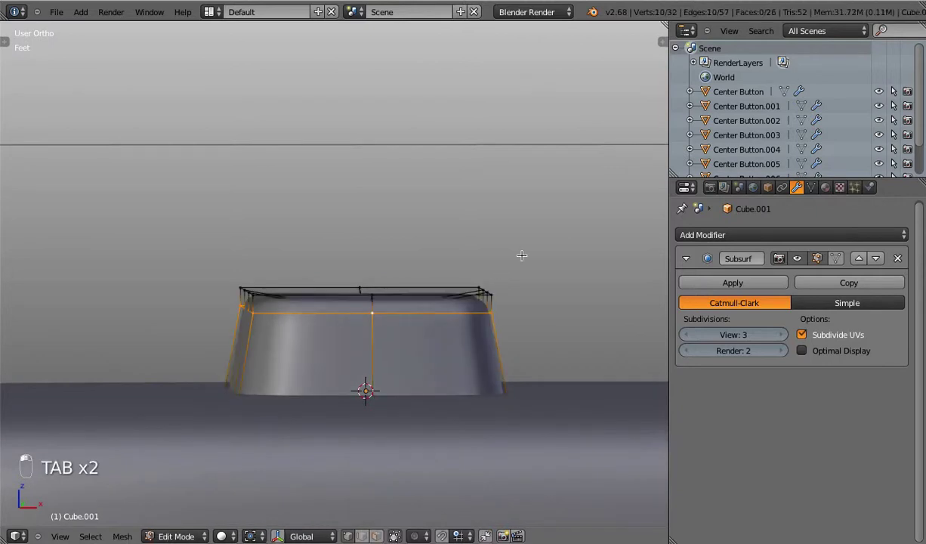
key(s)
key(Tab)
key(KP_1)
key(KP_7)
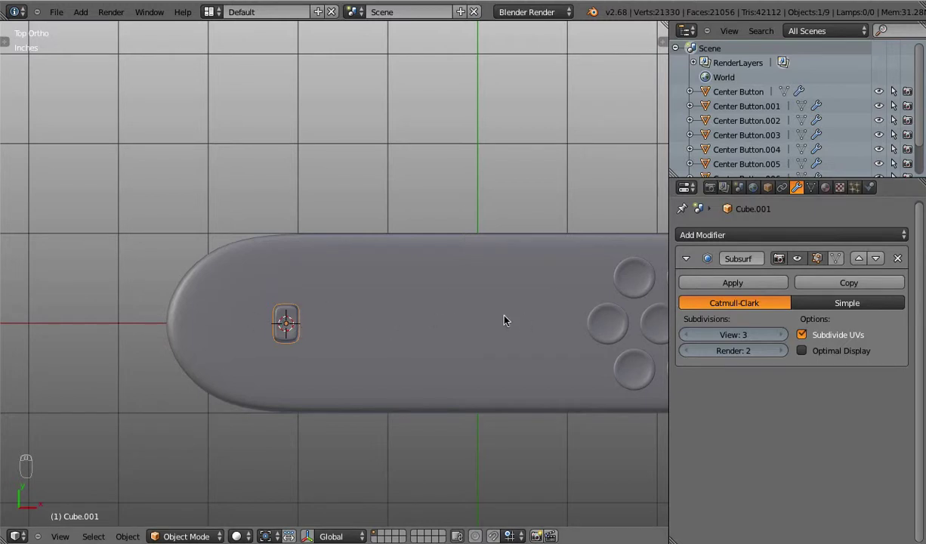
Step: Add an Array modifier of eight copies with Relative Offset X 1.2 for even button spacing
click(747, 235)
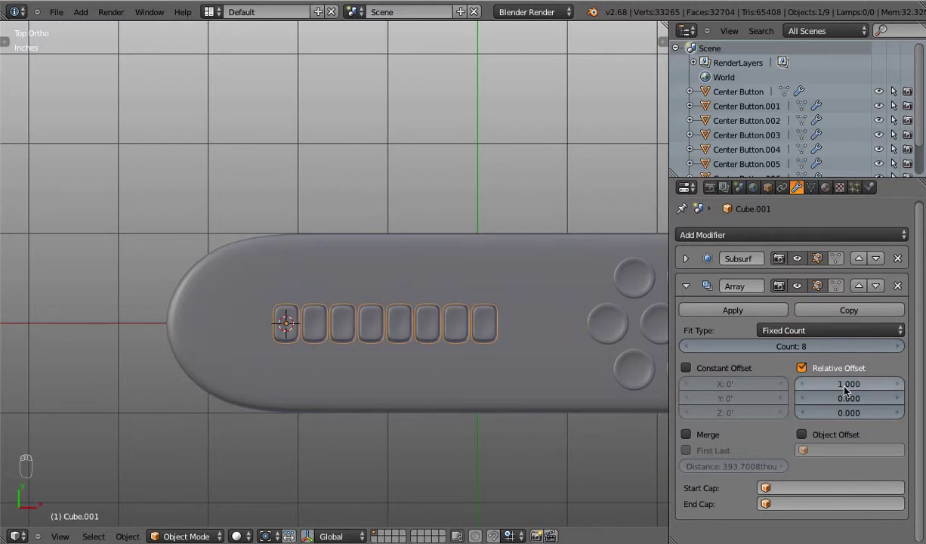
middle_click(270, 342)
key(z)
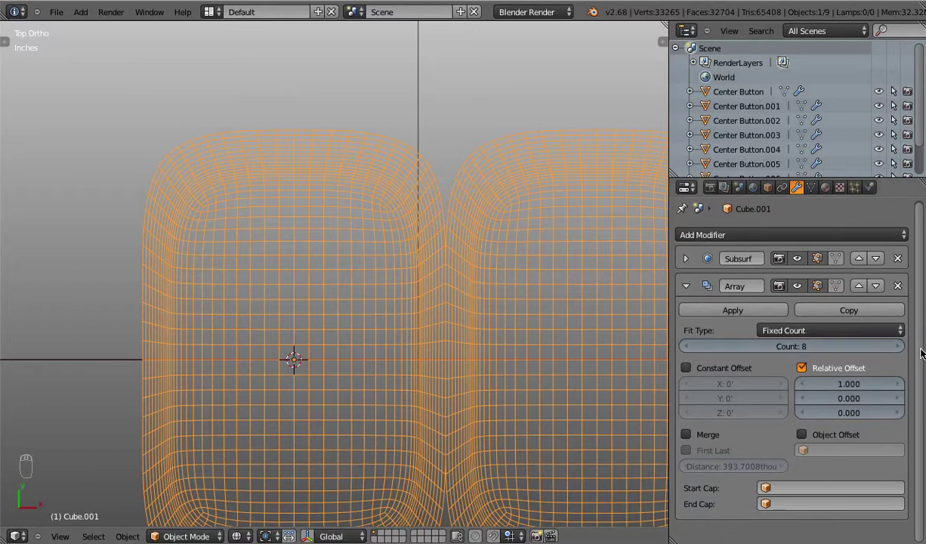
drag(505, 387, 851, 383)
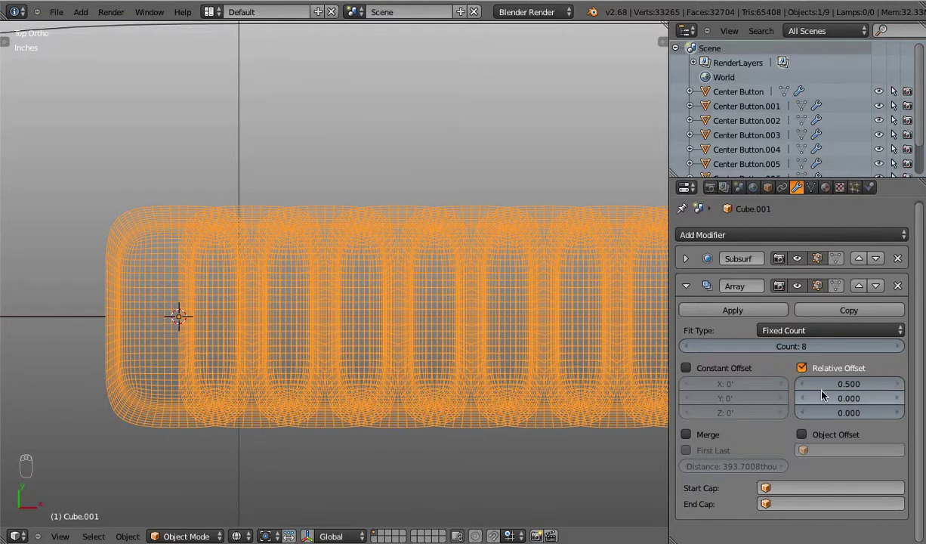
drag(402, 337, 454, 281)
key(z)
drag(313, 366, 250, 315)
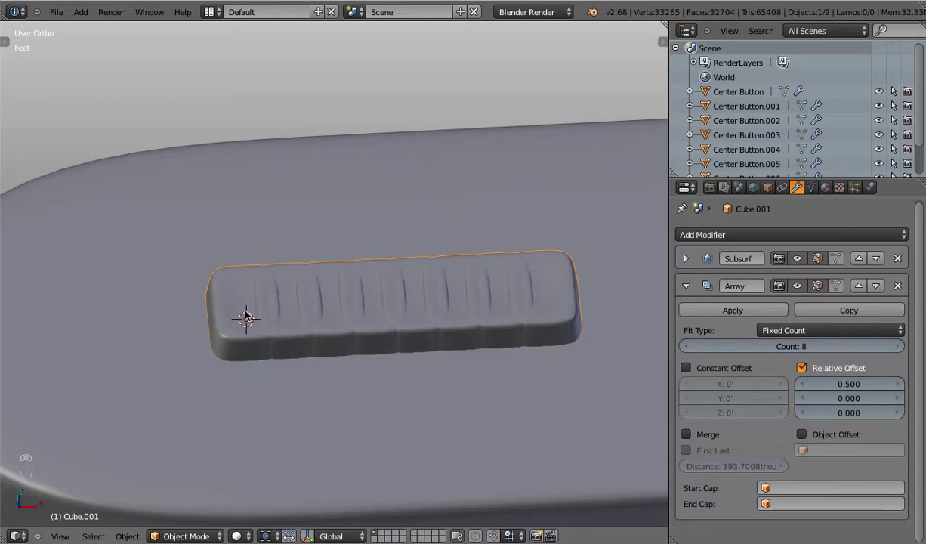
Step: Inspect the eight-button row in wireframe and zoomed out from several angles
middle_click(283, 312)
key(z)
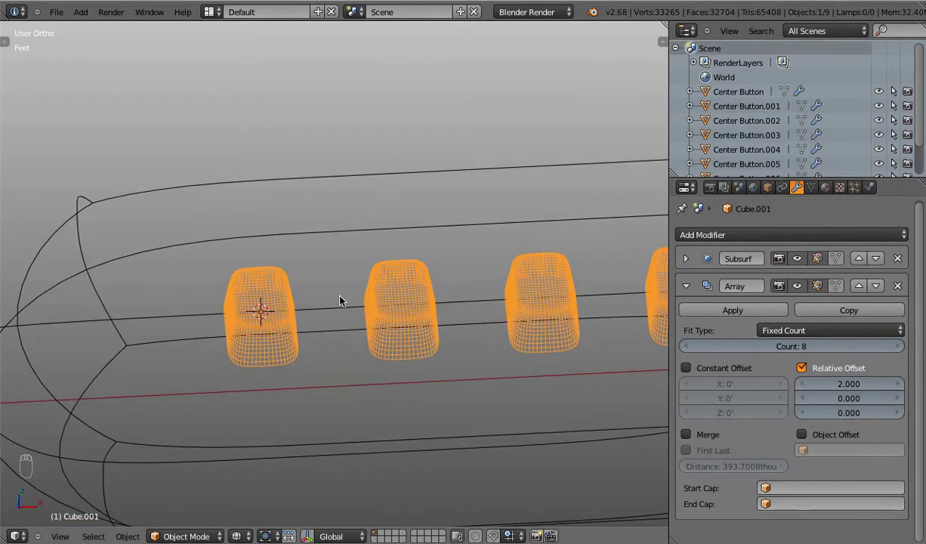
key(z)
key(z)
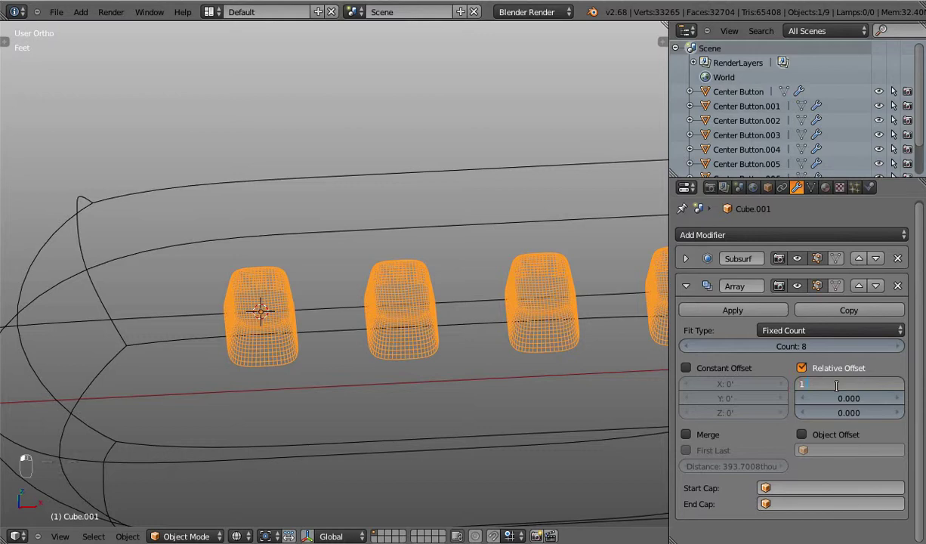
drag(407, 342, 397, 349)
key(z)
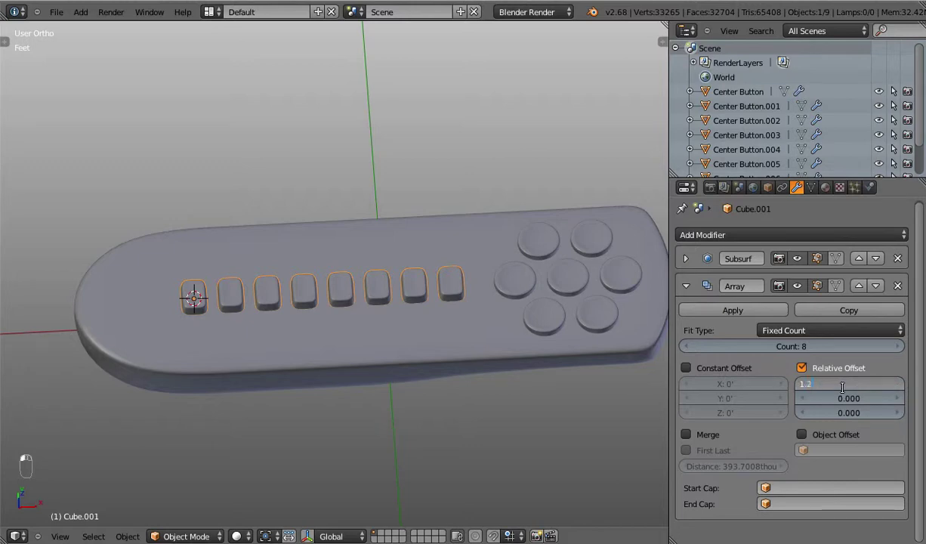
drag(228, 322, 295, 280)
Step: Select all of the button's geometry in Edit Mode and scale it so the arrayed row fits the remote
key(Tab)
key(a)
key(a)
key(s)
key(s)
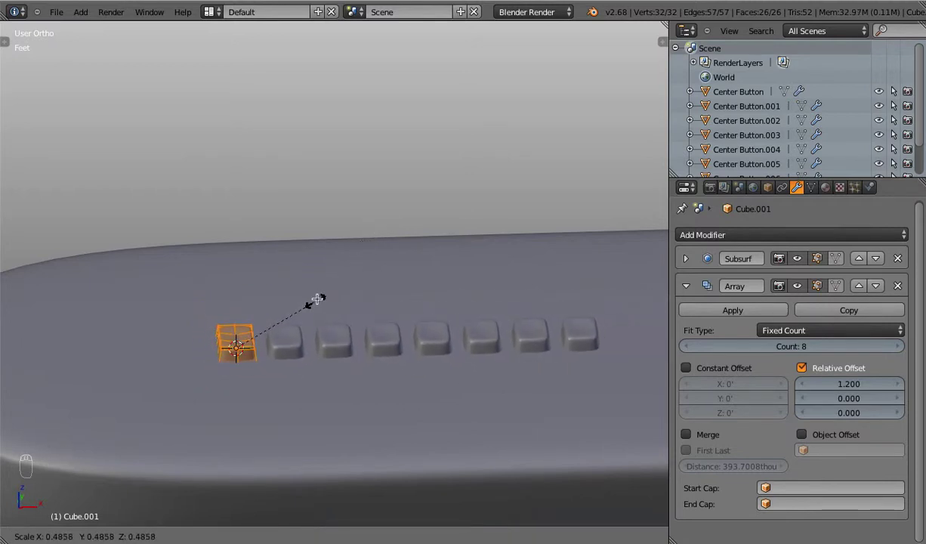
key(Tab)
drag(322, 294, 442, 328)
Step: Rescale the button mesh again and set the row onto the remote's top, checked in front and top views
key(Tab)
key(s)
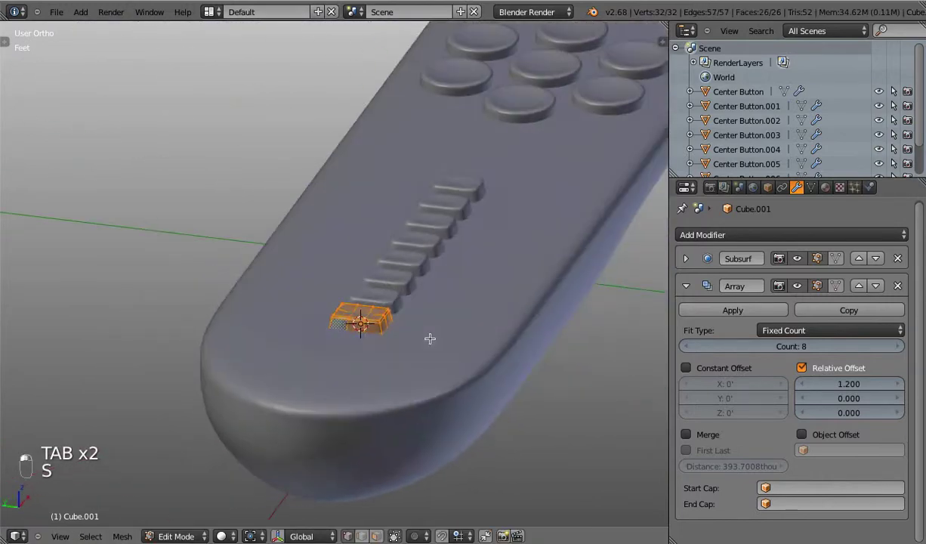
key(s)
key(KP_1)
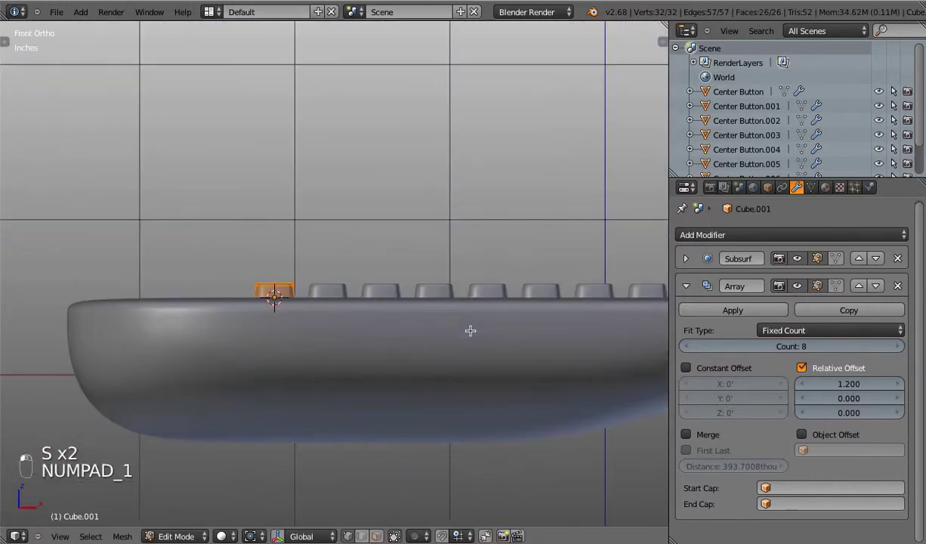
key(s)
key(Tab)
key(KP_7)
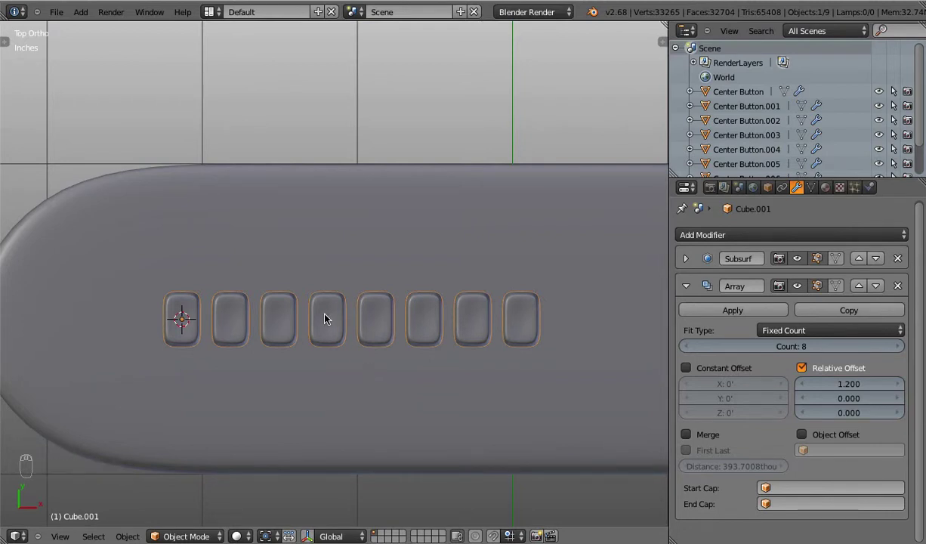
Step: Duplicate the arrayed row, move the second eight-button row beside the first and show its transform panel
key(alt+d)
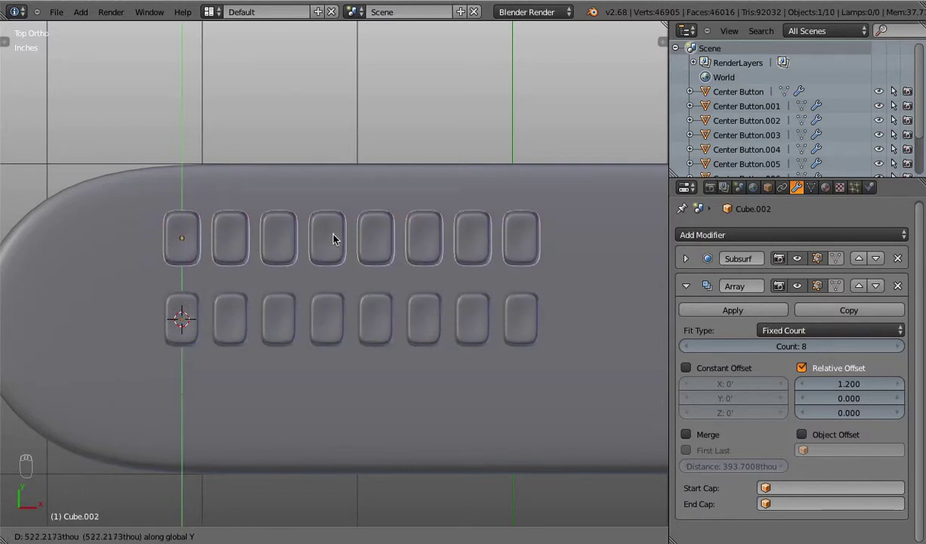
drag(337, 235, 218, 325)
key(g)
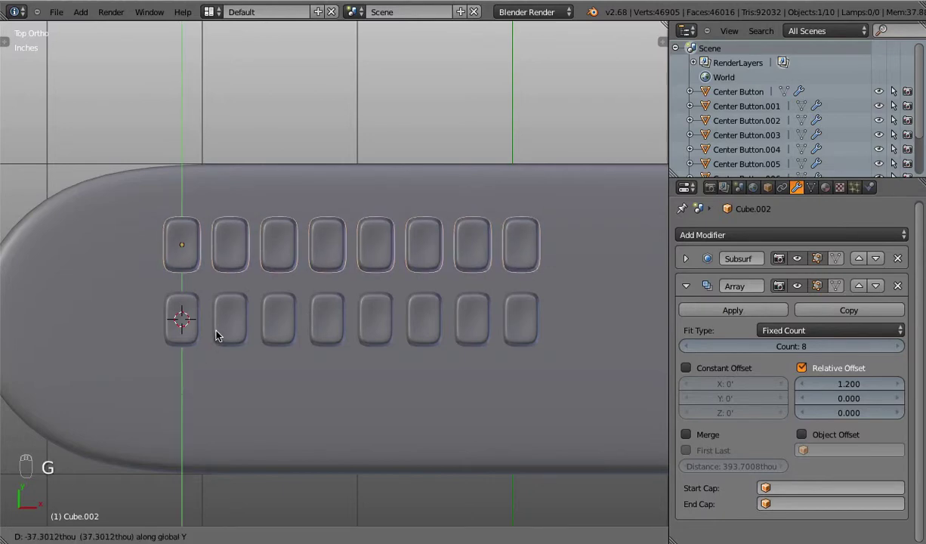
drag(211, 346, 189, 374)
drag(216, 363, 288, 325)
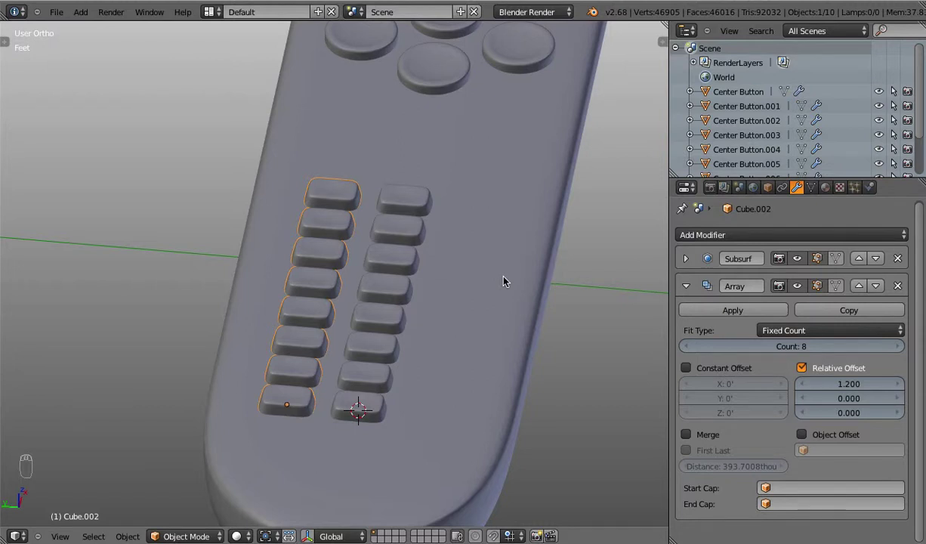
key(n)
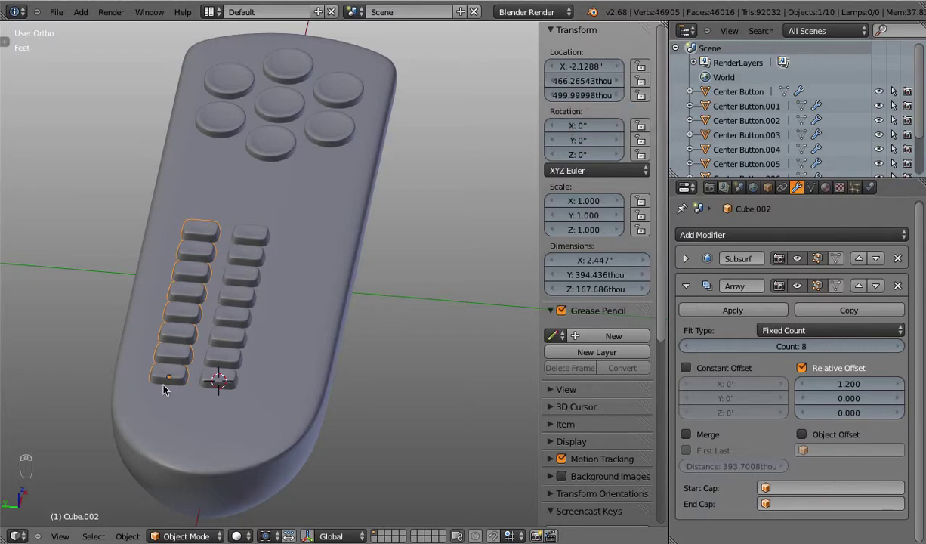
Step: Duplicate the eight-button column to create a third column, Cube.003, beside the first
drag(570, 78, 452, 225)
key(super+z)
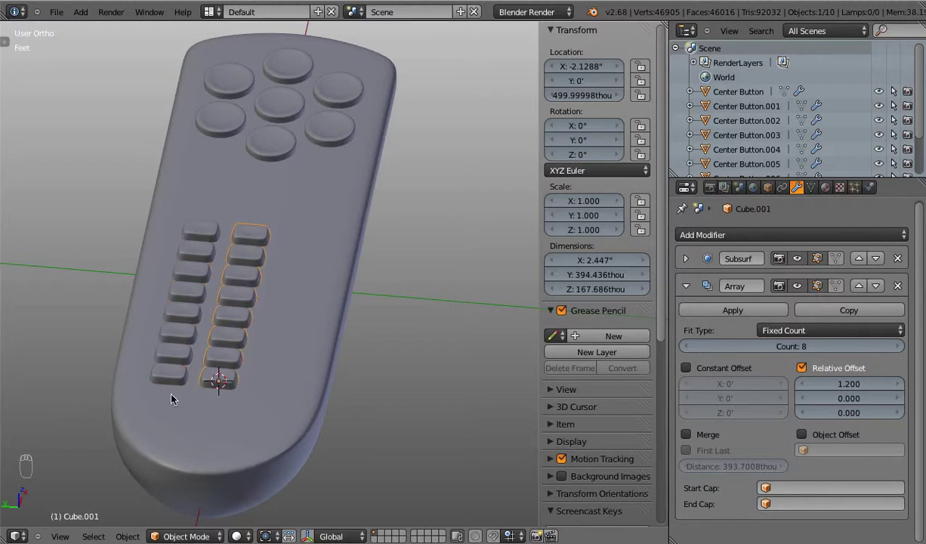
key(alt+d)
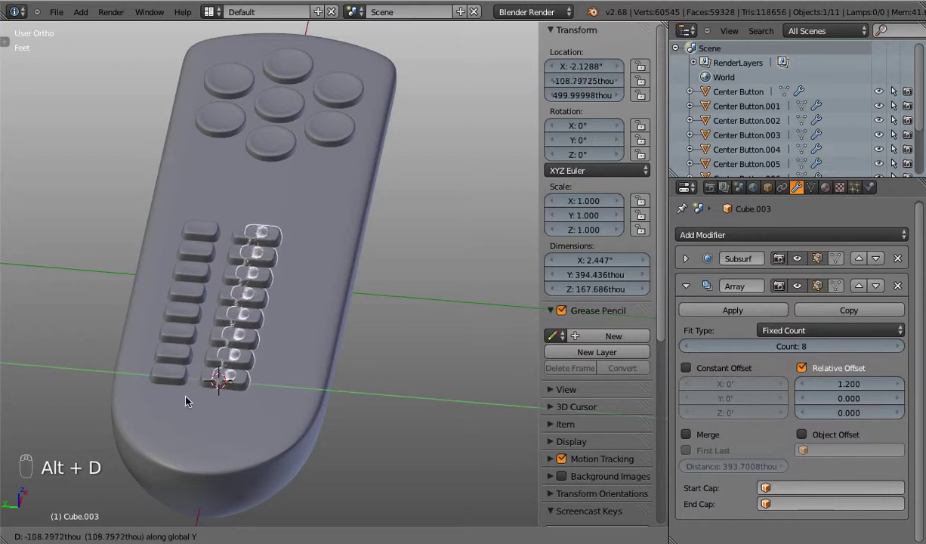
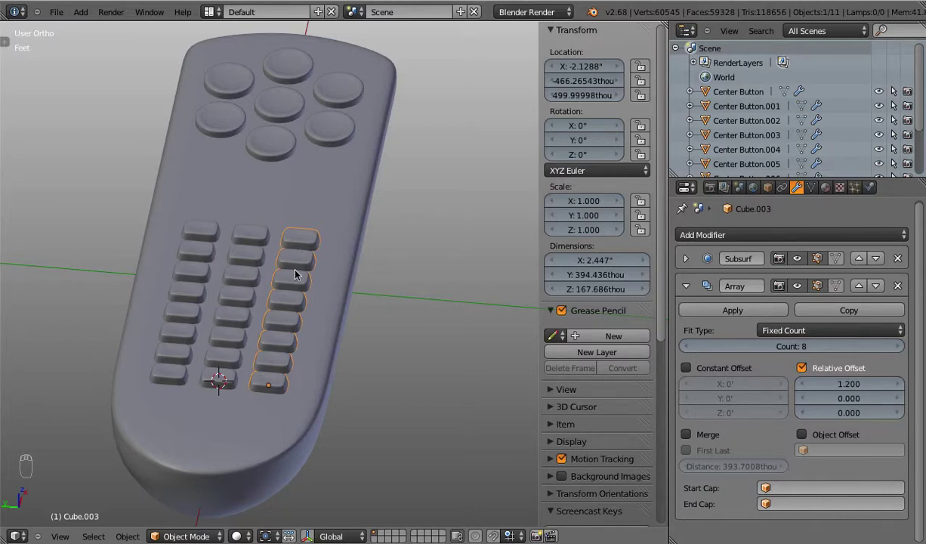
Step: Orbit from the top view to inspect the three button columns on the remote
key(KP_7)
drag(349, 321, 326, 238)
scroll(down, 3)
drag(327, 237, 322, 232)
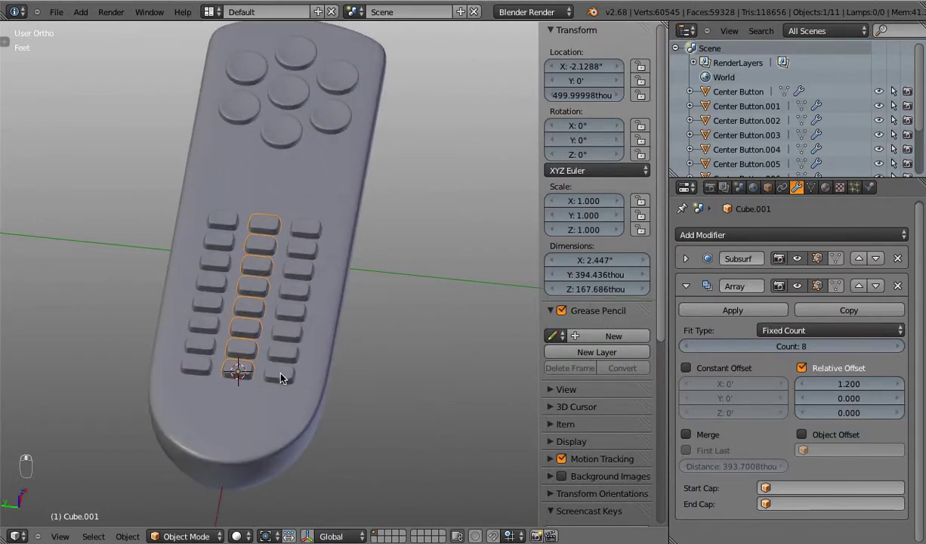
Step: Undo the third column and re-duplicate it as a mirrored copy (Scale Y -1) on the opposite side
drag(262, 424, 293, 382)
drag(294, 382, 303, 376)
key(x)
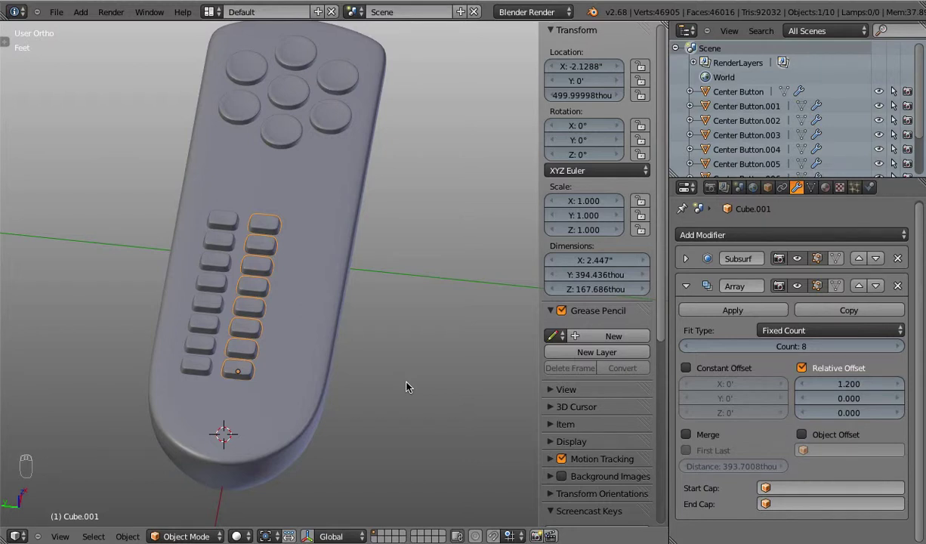
key(shift+s)
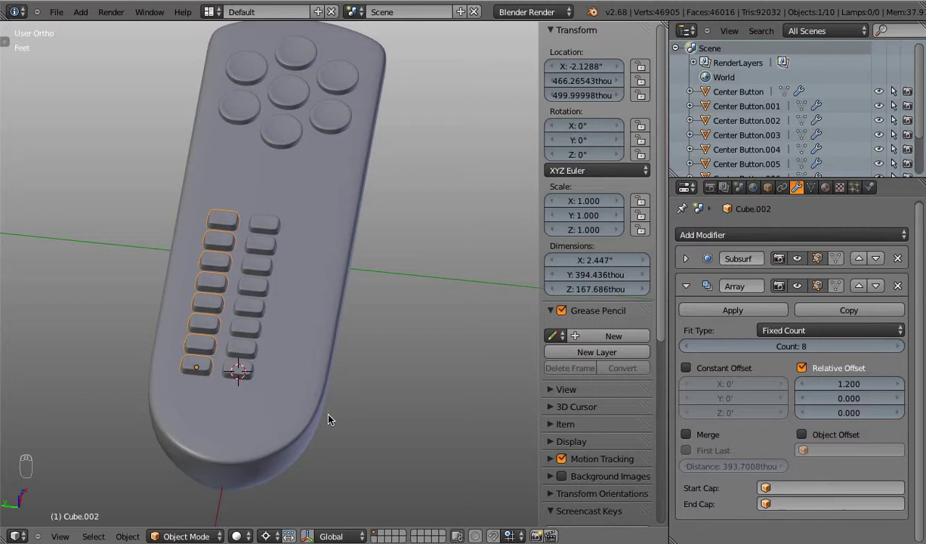
key(alt+d)
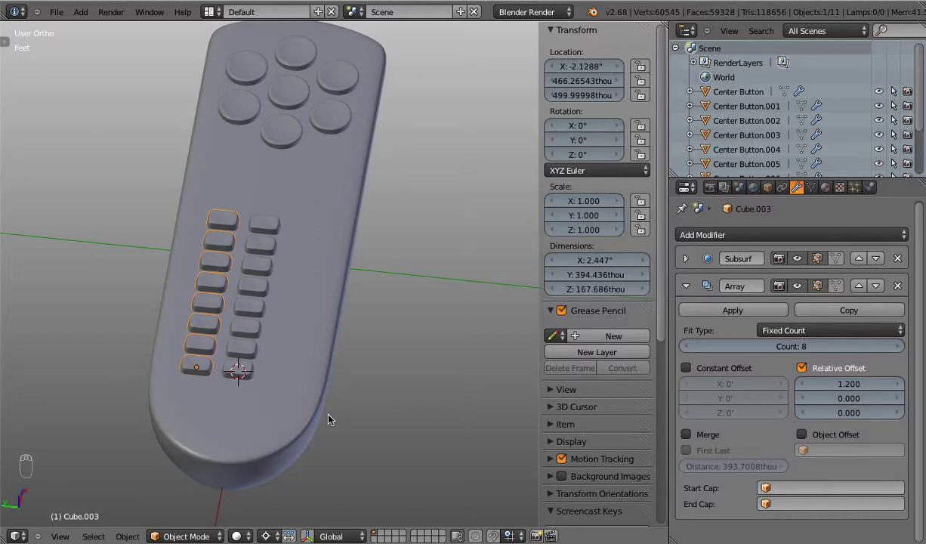
key(ctrl+m)
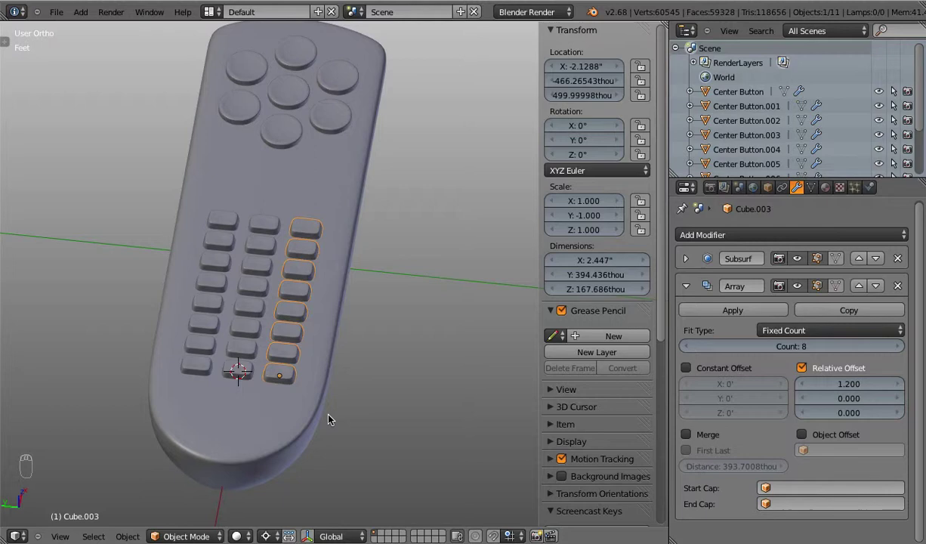
Step: Undo the mirrored placement and mirror the copied column to the opposite side again
key(x)
drag(203, 365, 214, 371)
key(alt+d)
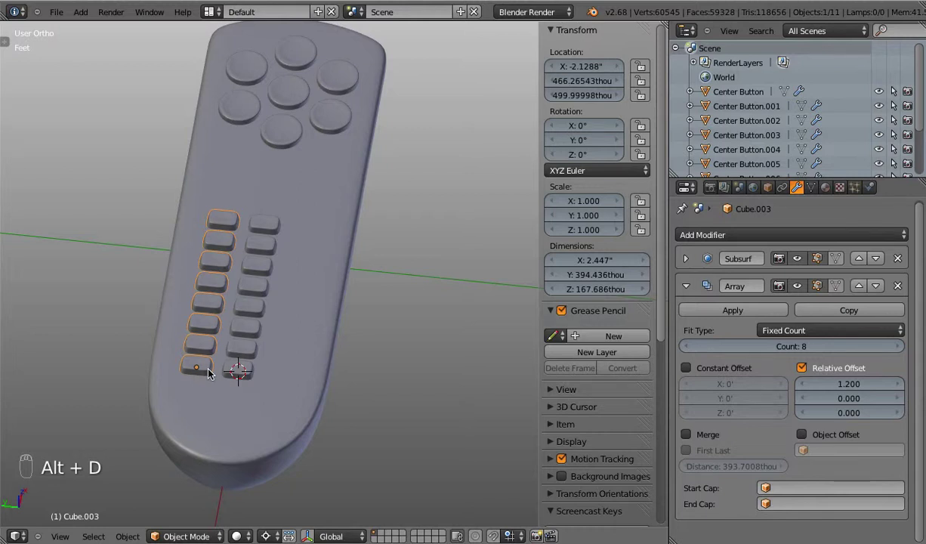
key(ctrl+m)
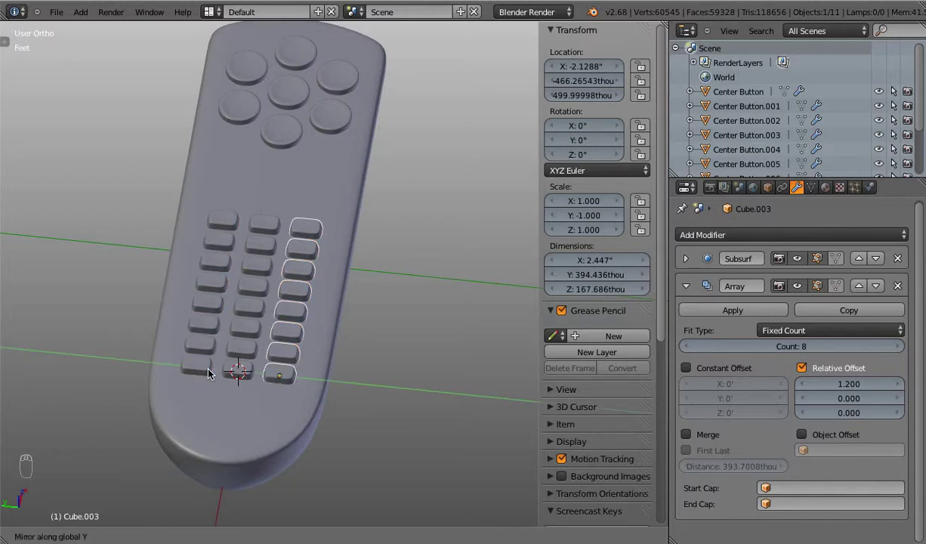
Step: Move the radial cluster of round buttons along X farther down the remote body
drag(326, 238, 382, 336)
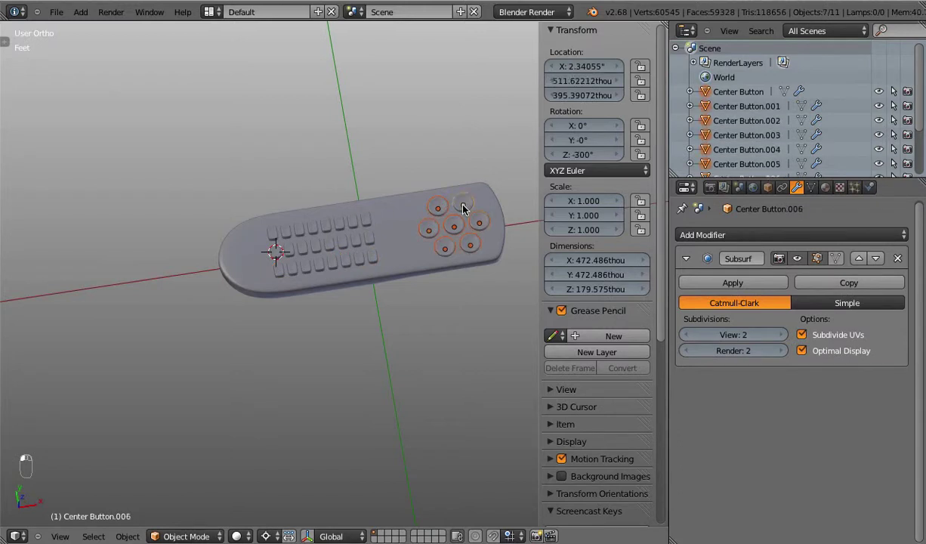
key(g)
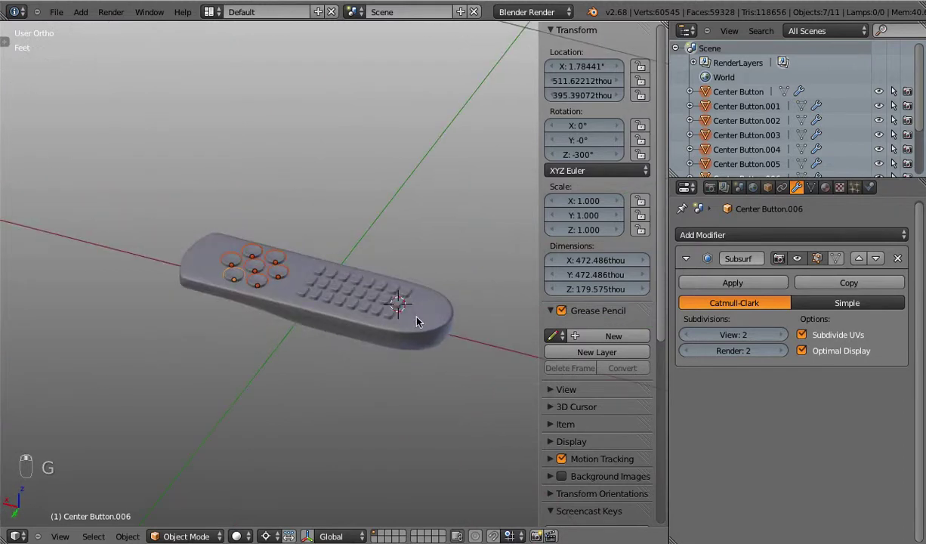
key(n)
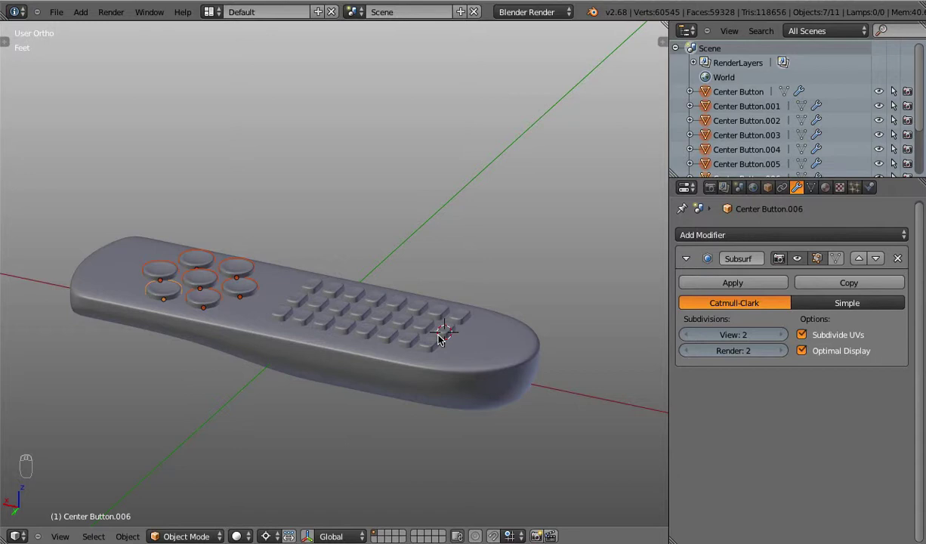
Step: Step the view around and down toward the remote's side edge
key(KP_3)
key(KP_6)
key(KP_6)
key(KP_6)
key(KP_8)
key(KP_8)
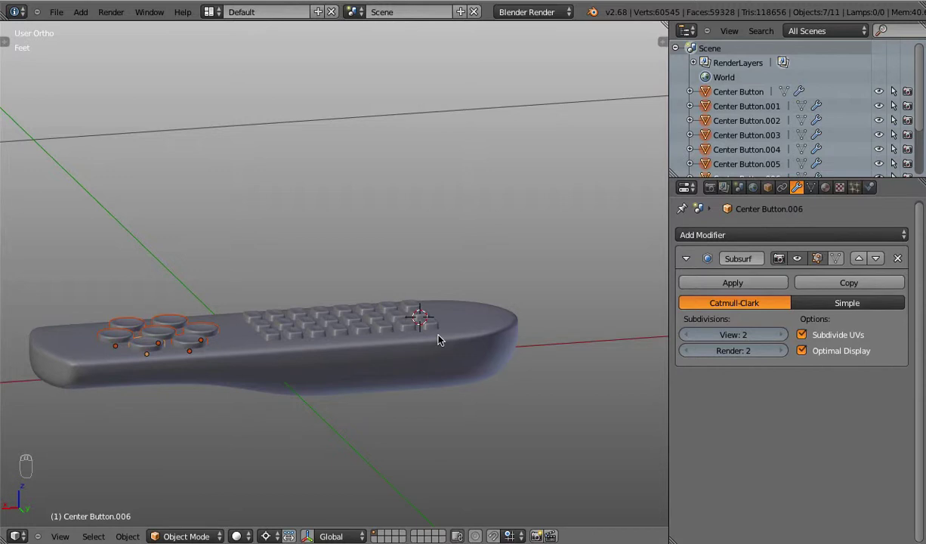
Step: Check the body Cube's side profile in Edit Mode from the front view, then return to Object Mode
key(Tab)
key(Tab)
key(Tab)
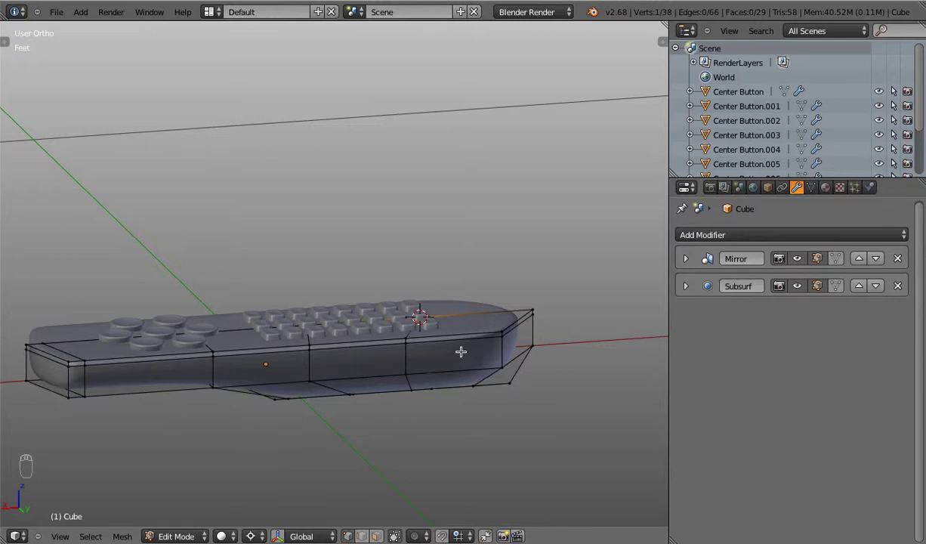
key(KP_1)
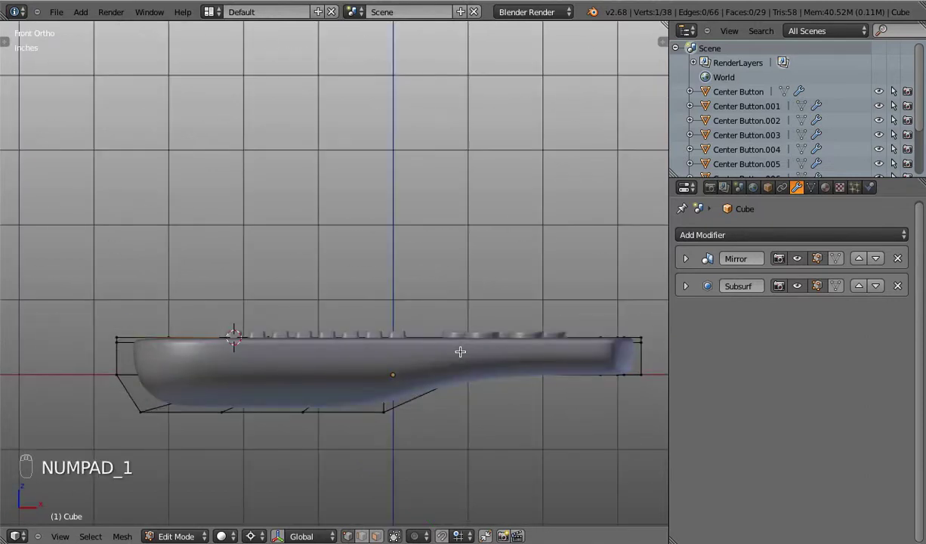
key(Tab)
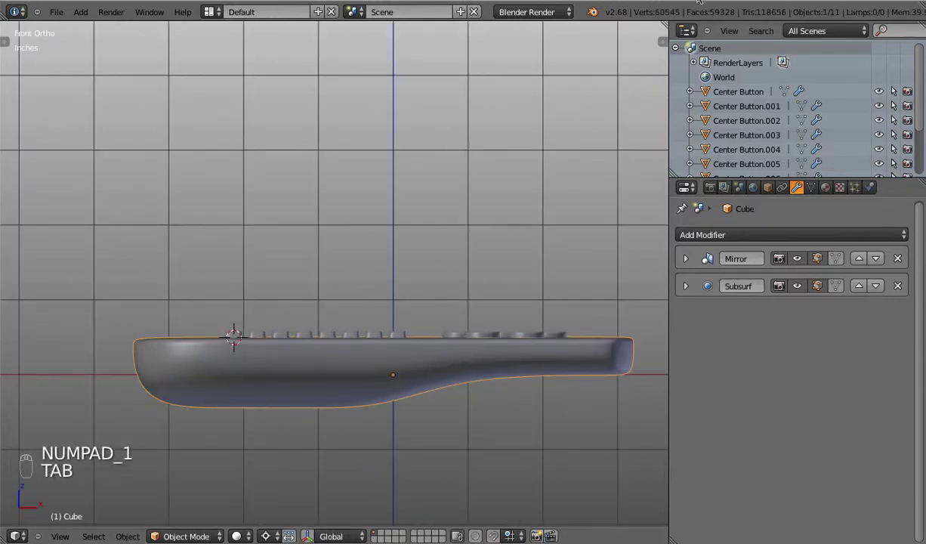